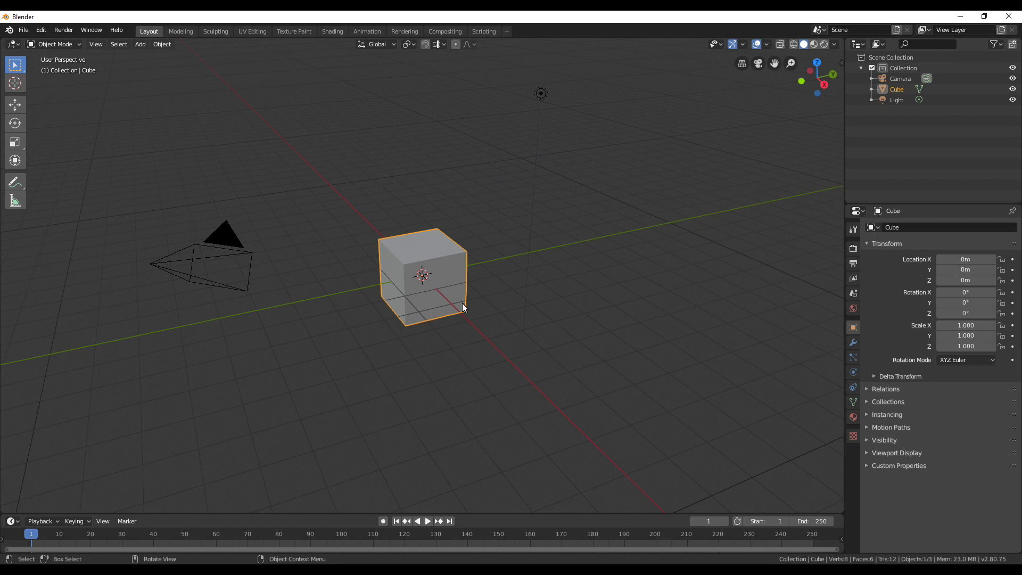
- Delete the default cube and add a cylinder reduced to twelve sides
key(x)
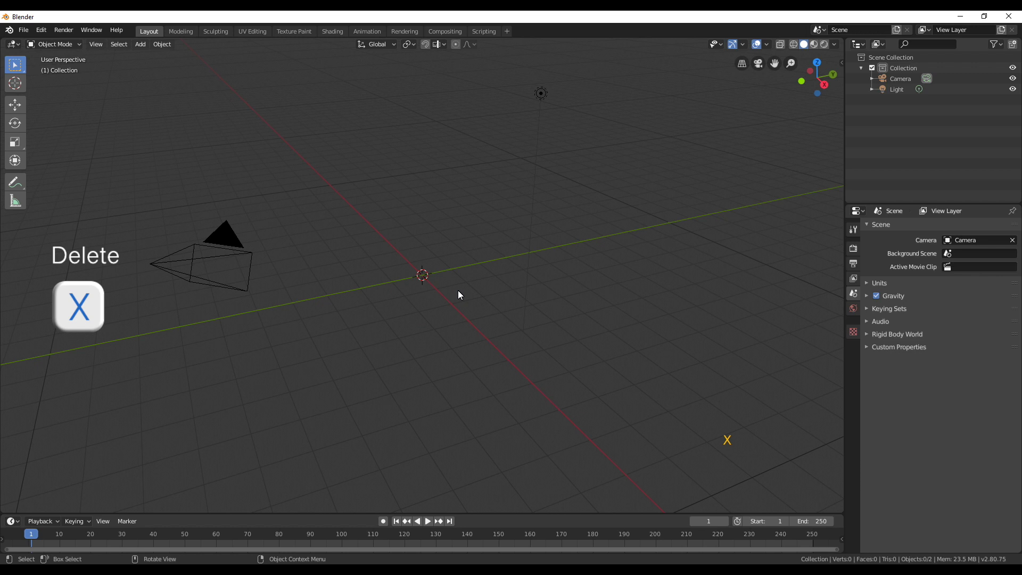
key(shift+a)
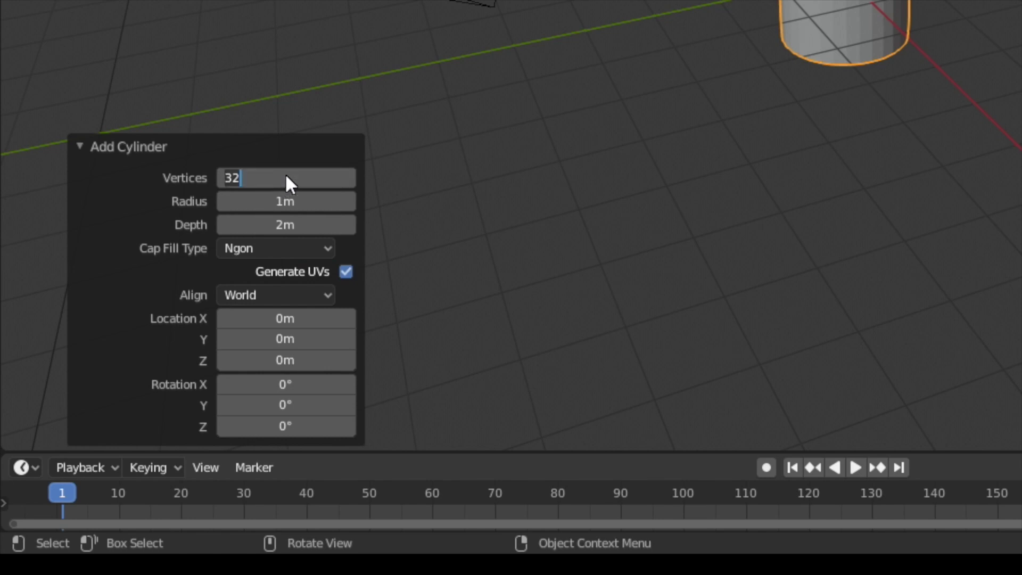
click(413, 281)
middle_click(413, 281)
scroll(up, 3)
middle_click(446, 313)
- Flatten the cylinder along Z into a thin disc and enter Edit Mode on it
key(Tab)
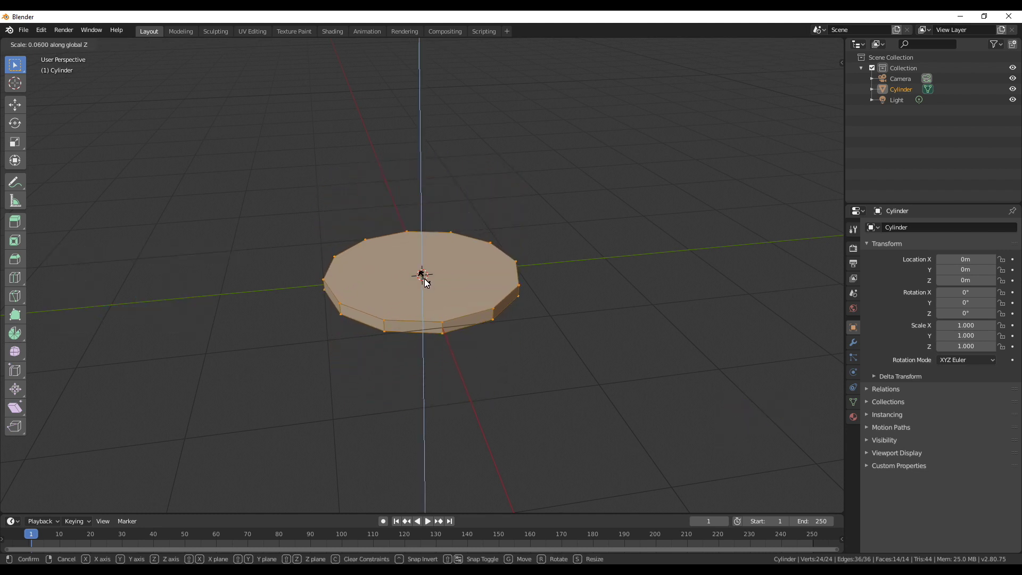
middle_click(403, 296)
scroll(up, 3)
middle_click(409, 304)
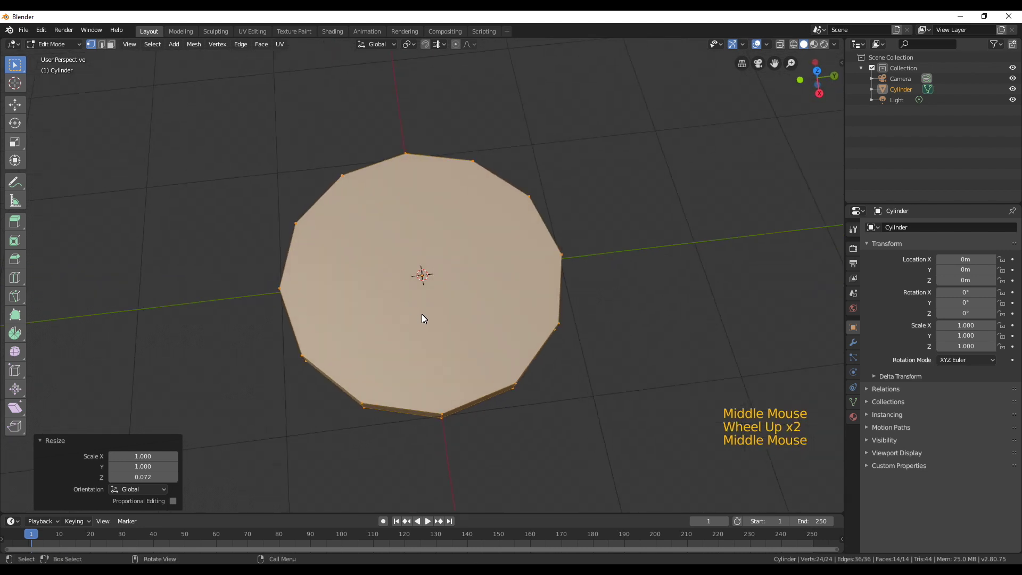
- Knife-cut three straight parallel plank lines across the disc's top face
key(k)
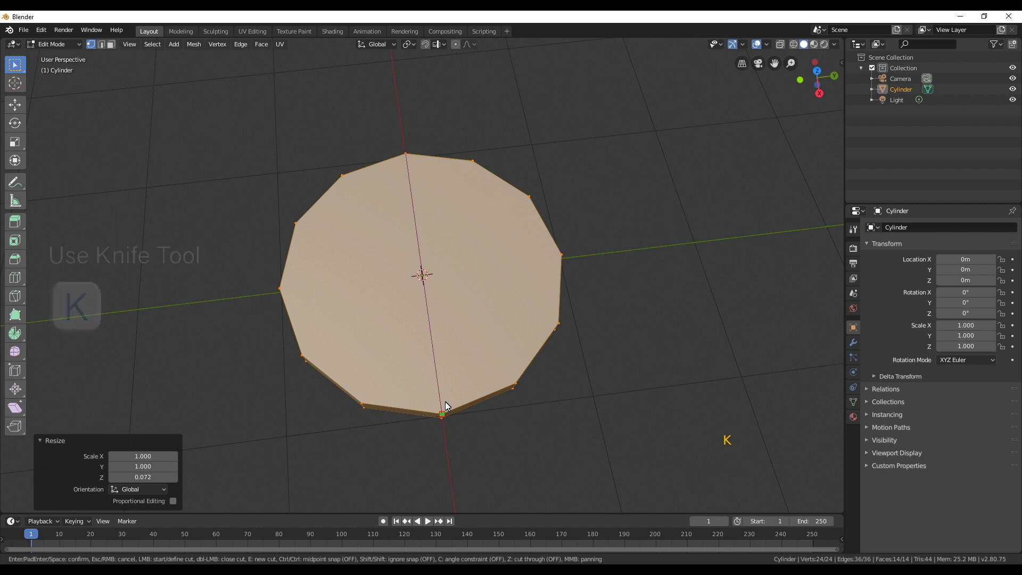
middle_click(446, 275)
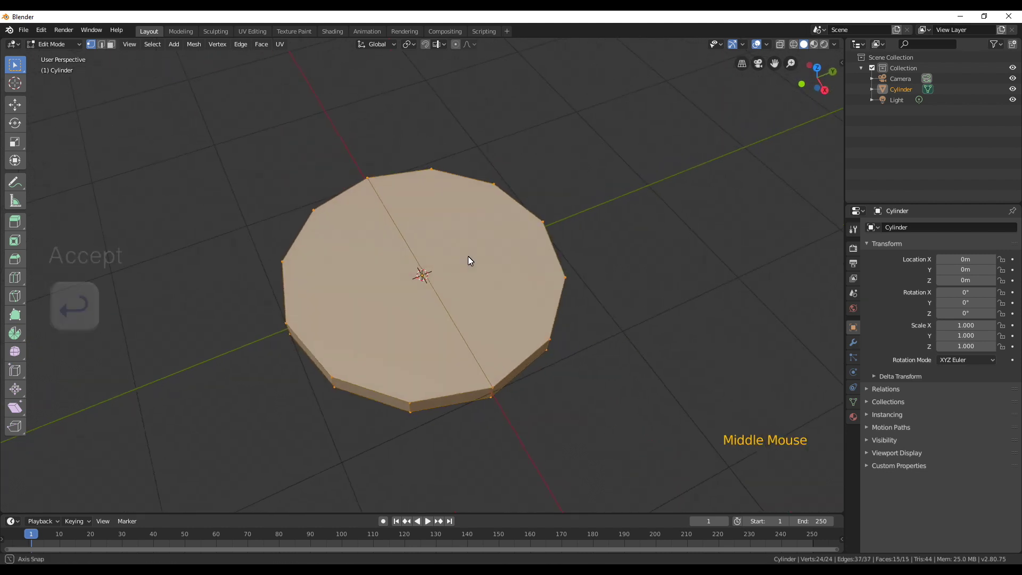
key(k)
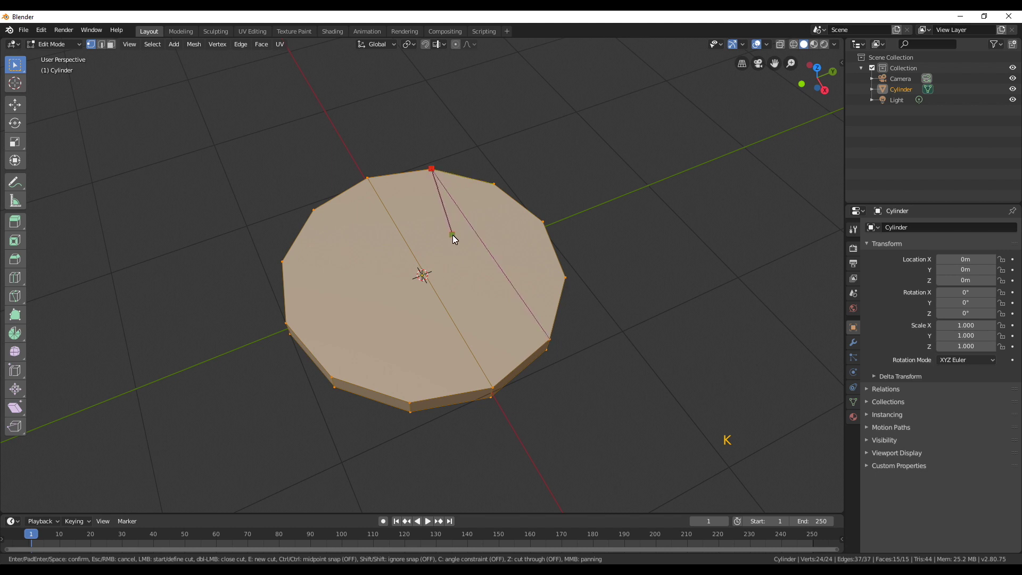
key(k)
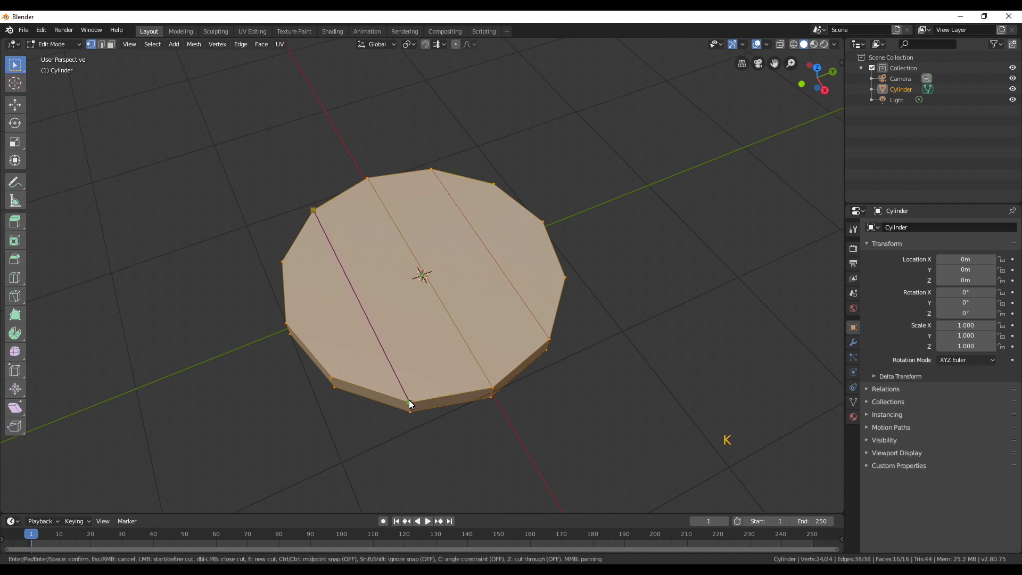
middle_click(473, 408)
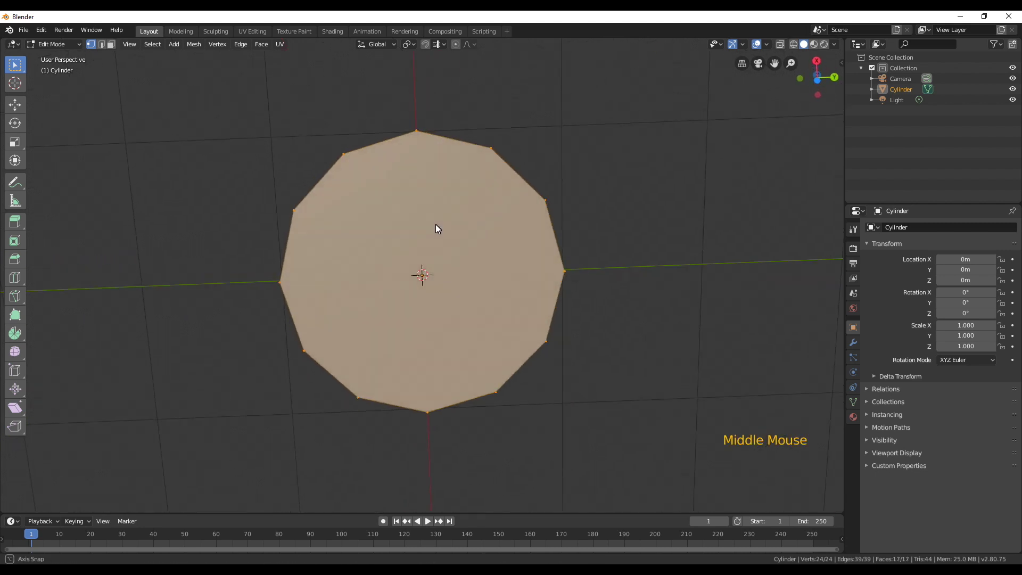
- Knife-cut matching parallel plank lines across the disc's underside
middle_click(439, 236)
key(k)
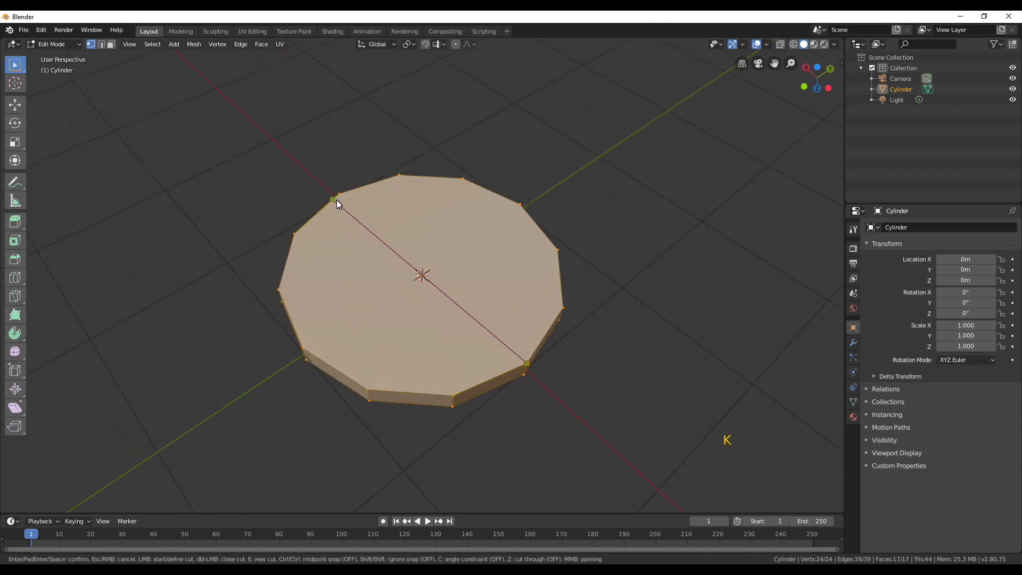
key(k)
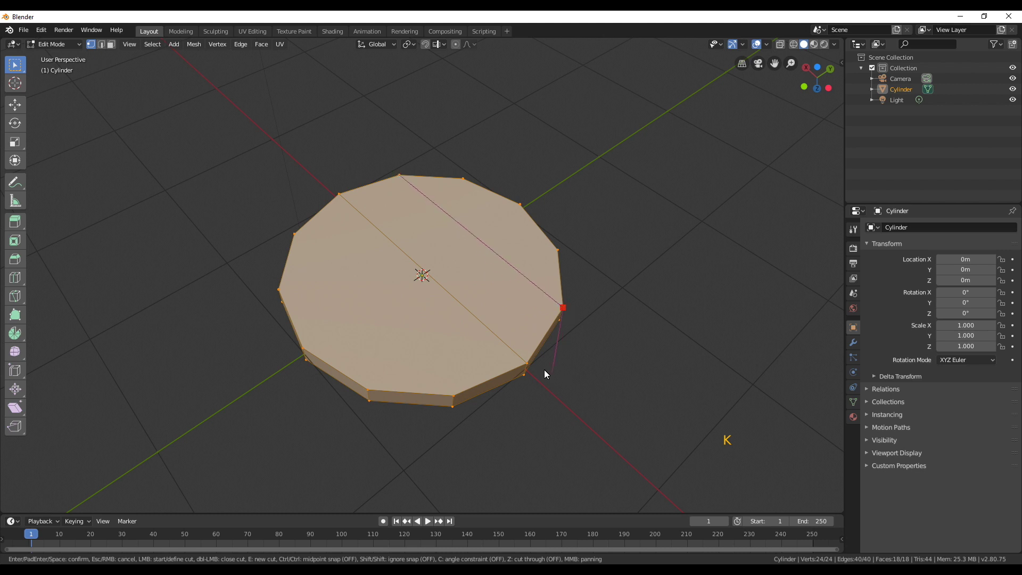
key(k)
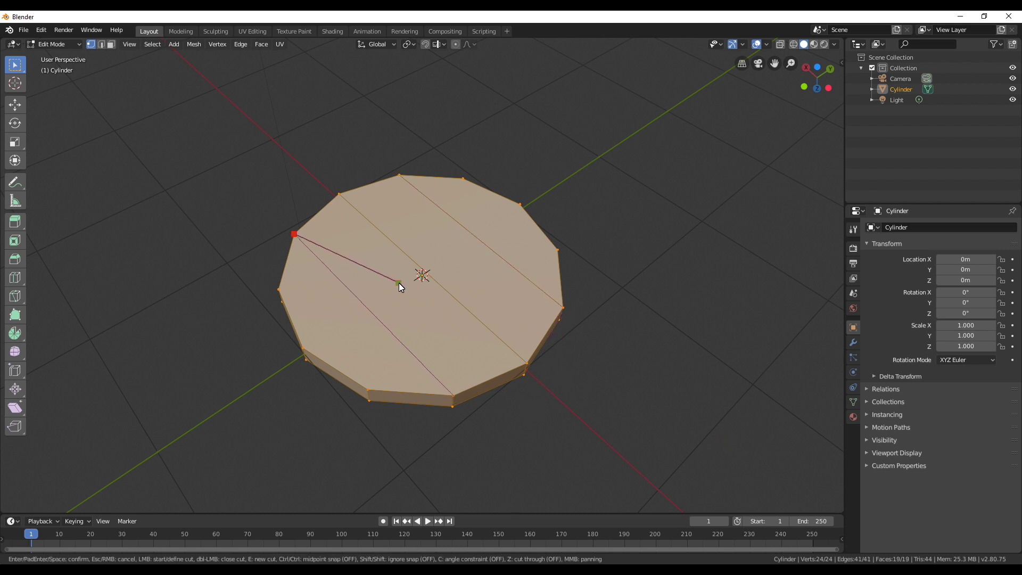
middle_click(470, 303)
middle_click(461, 259)
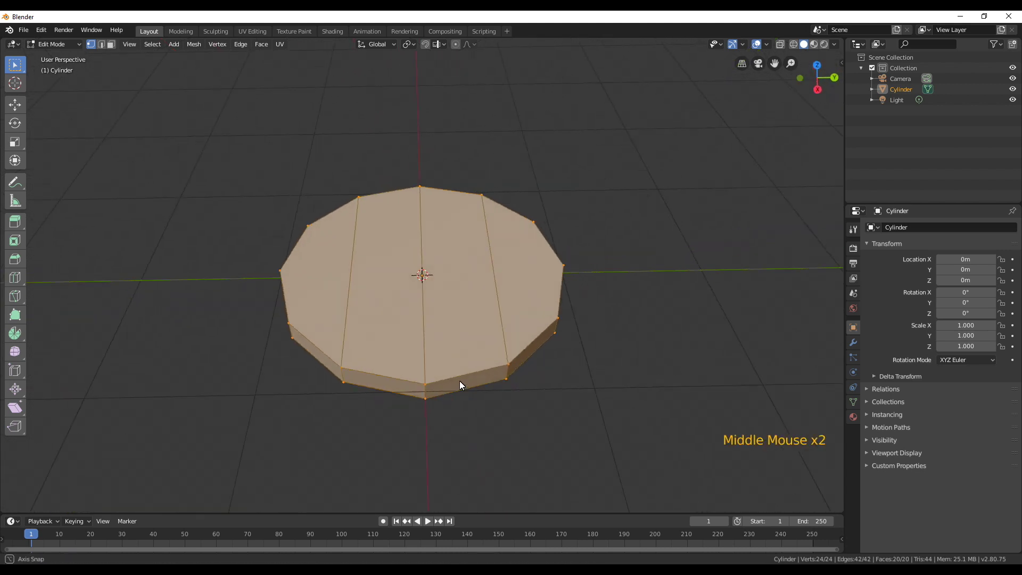
key(2)
middle_click(402, 339)
- Select the plank boundary edges around the disc and mark them as seams
click(389, 376)
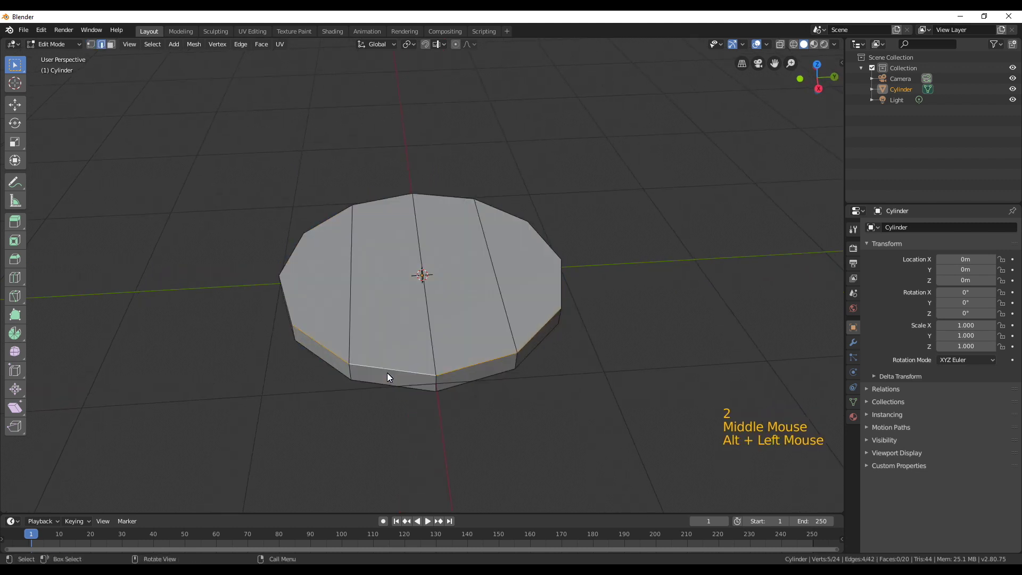
key(3)
click(391, 373)
middle_click(394, 360)
key(y)
middle_click(393, 253)
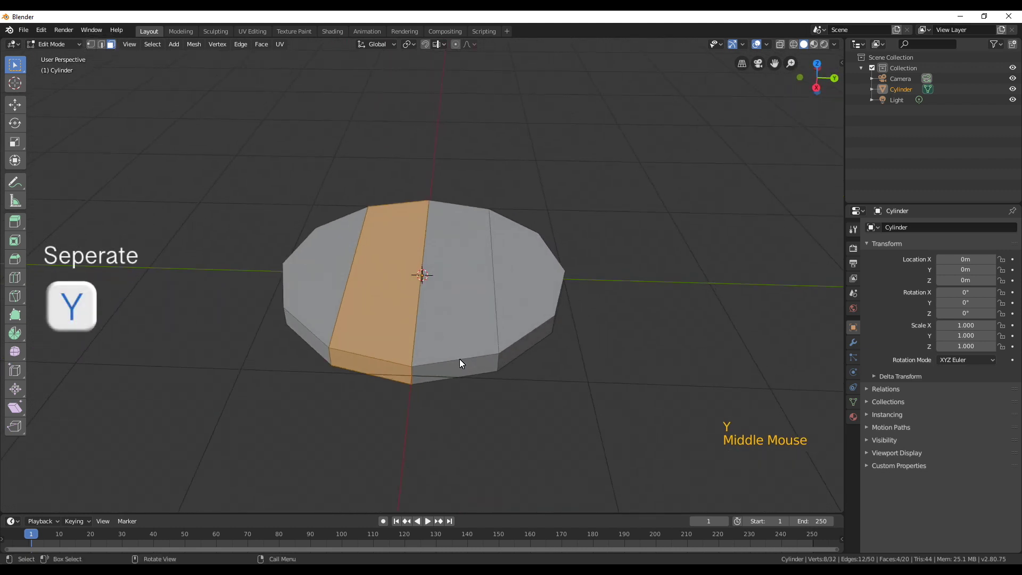
- Select one whole plank via linked selection delimited by seams and hide the rest of the disc
click(462, 362)
key(y)
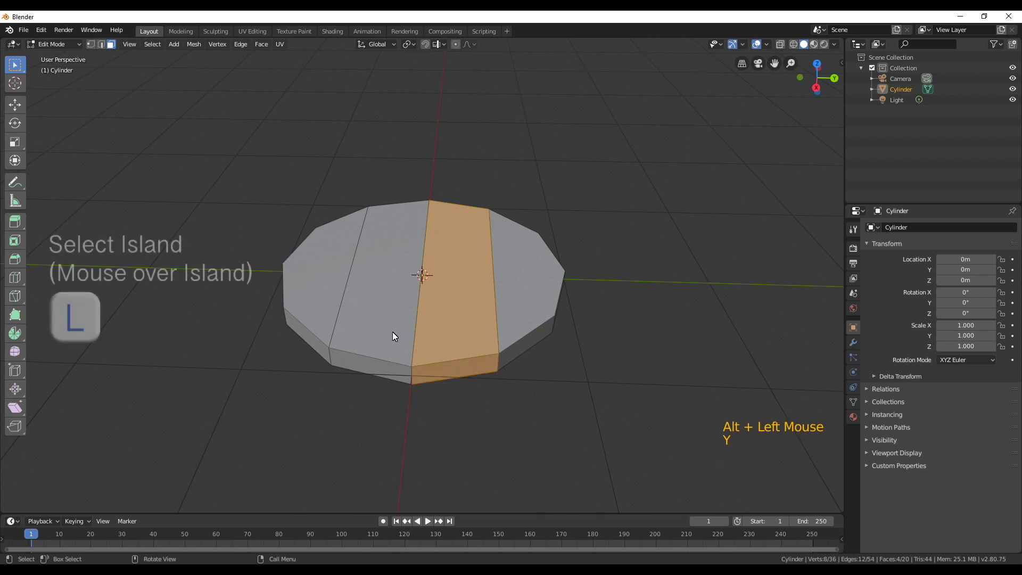
key(l)
key(l)
key(alt+a)
middle_click(422, 252)
middle_click(323, 302)
key(l)
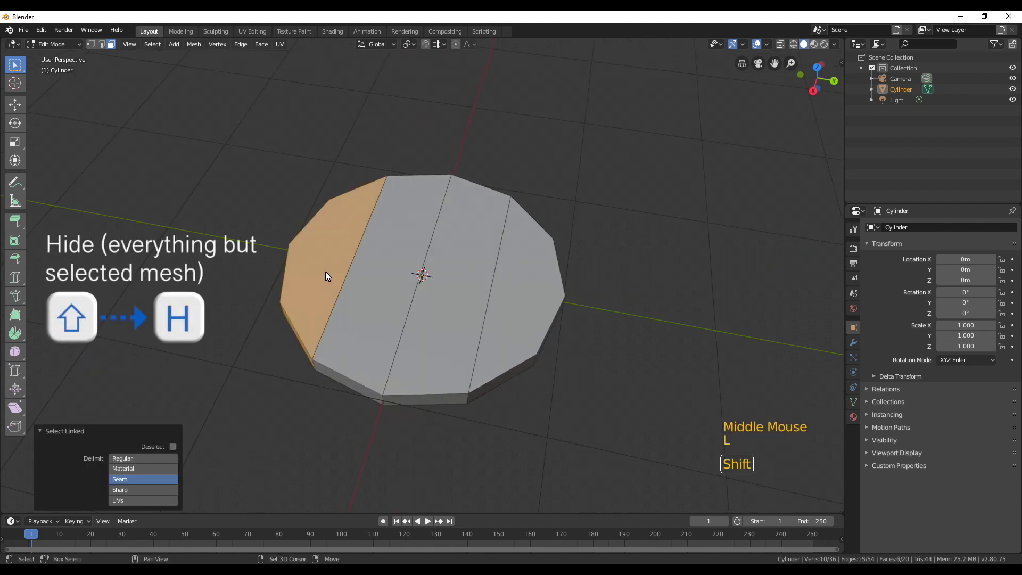
key(shift+h)
middle_click(360, 333)
scroll(up, 3)
key(2)
- Reveal the disc, pick a plank face, select its linked faces and hide the other planks again
click(379, 258)
key(f)
key(alt+h)
middle_click(396, 300)
key(alt+a)
key(l)
key(shift+h)
middle_click(388, 374)
- Try neighbouring planks with linked selection, then re-isolate a single plank with Shift+H
click(436, 317)
key(f)
middle_click(425, 347)
click(375, 294)
key(f)
middle_click(377, 306)
key(alt+h)
middle_click(434, 340)
key(alt+a)
key(l)
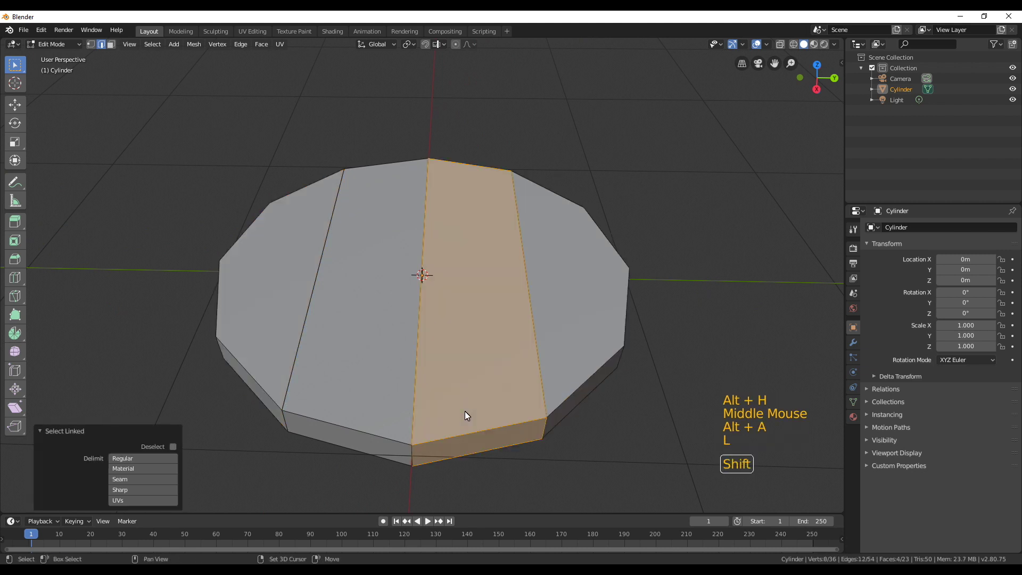
key(shift+h)
middle_click(449, 426)
- Repeat the reveal-and-hide cycle until only one outer wedge plank remains visible
click(499, 316)
key(f)
middle_click(525, 341)
click(394, 311)
key(f)
middle_click(361, 326)
key(alt+h)
middle_click(388, 328)
key(alt+a)
key(l)
middle_click(521, 317)
key(shift+h)
middle_click(534, 309)
- Select the isolated plank's faces and zoom in on it ready for cutting
click(543, 257)
key(f)
middle_click(525, 285)
middle_click(529, 318)
scroll(up, 3)
- Knife-cut a crosswise joint across the isolated plank's top and side faces and confirm it
key(k)
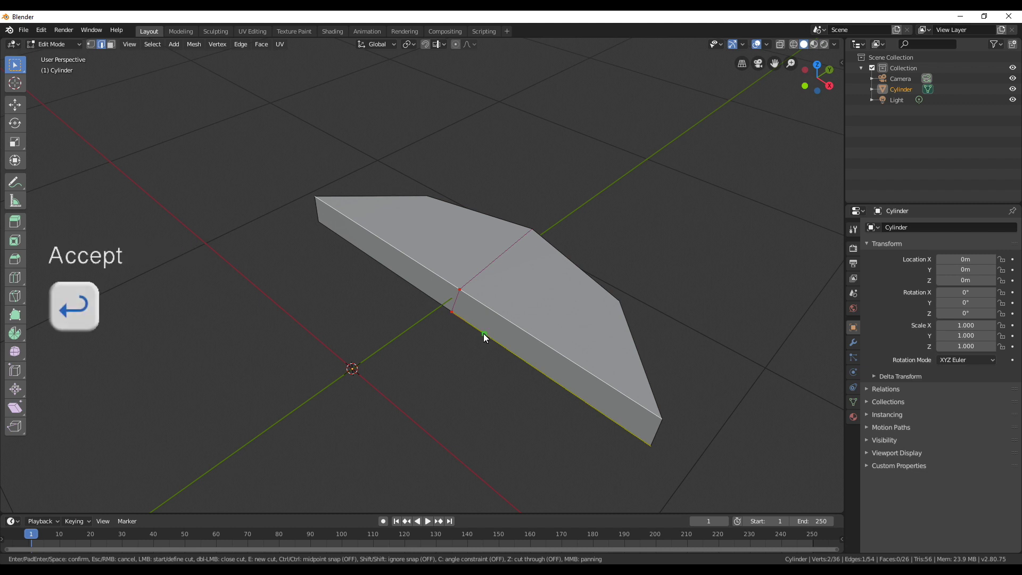
middle_click(469, 356)
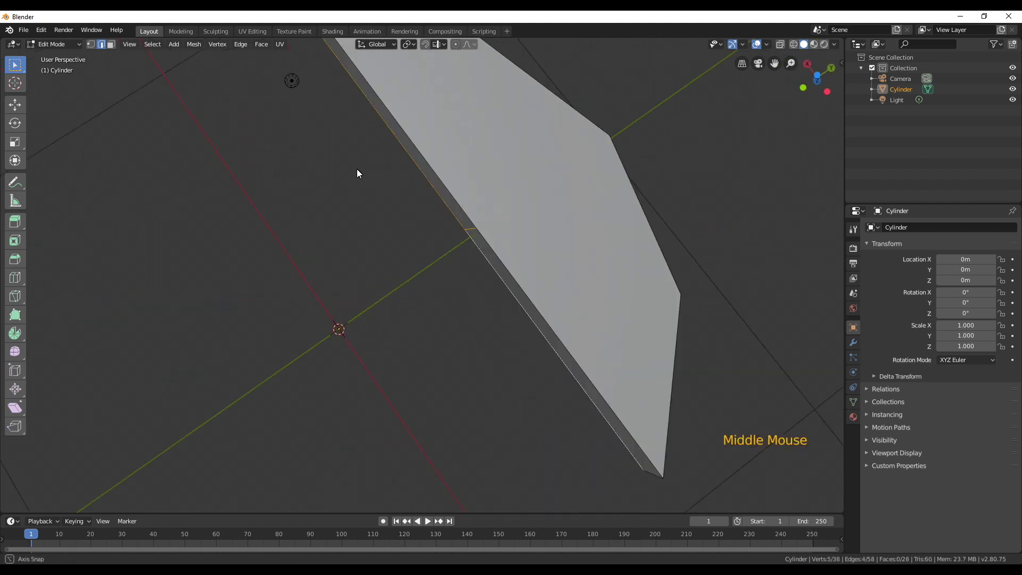
key(k)
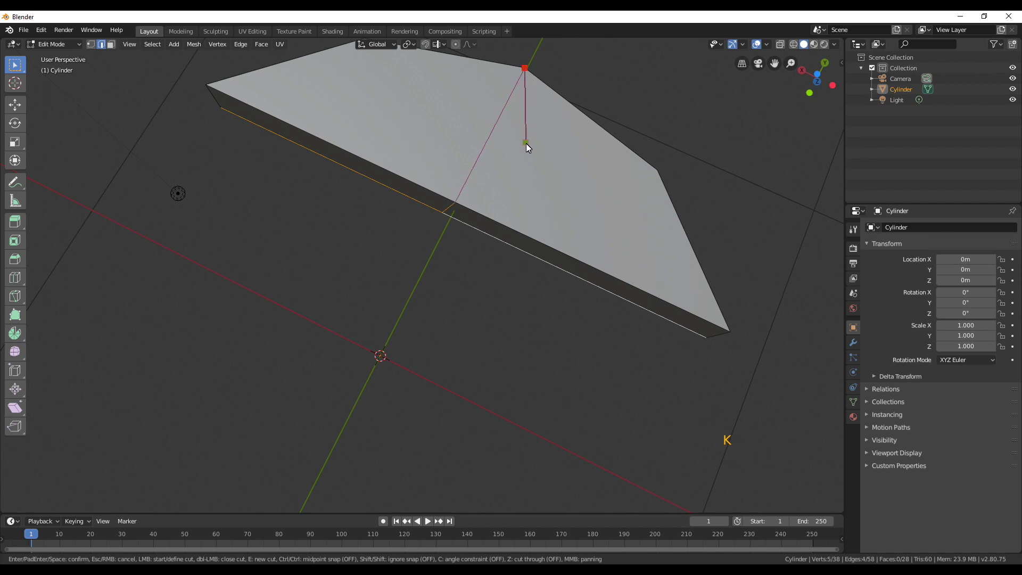
middle_click(440, 106)
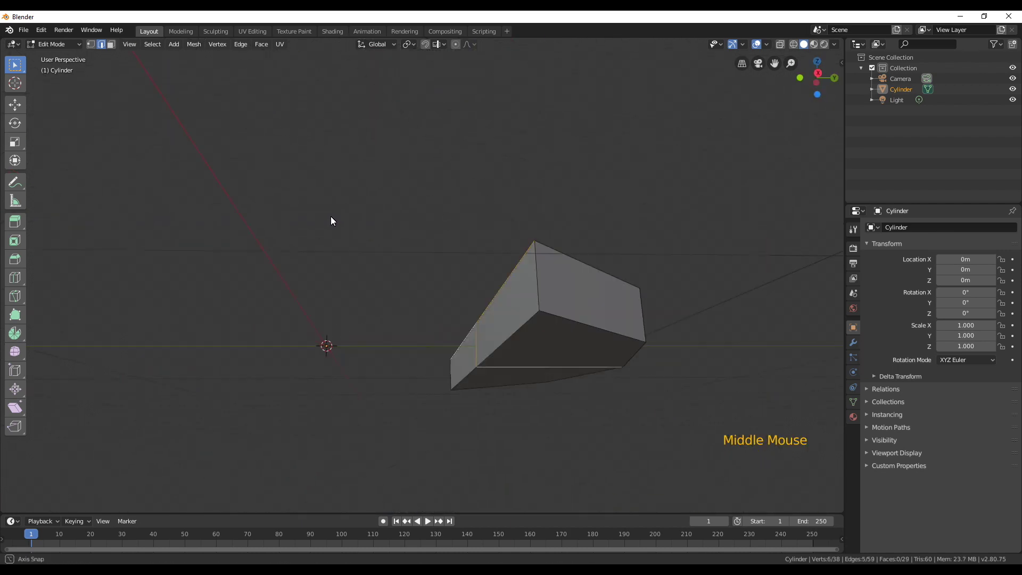
click(459, 329)
middle_click(478, 351)
key(KP_7)
key(g)
- Reveal the hidden planks with Alt+H and nudge the new cut into place on the disc
middle_click(196, 228)
click(202, 261)
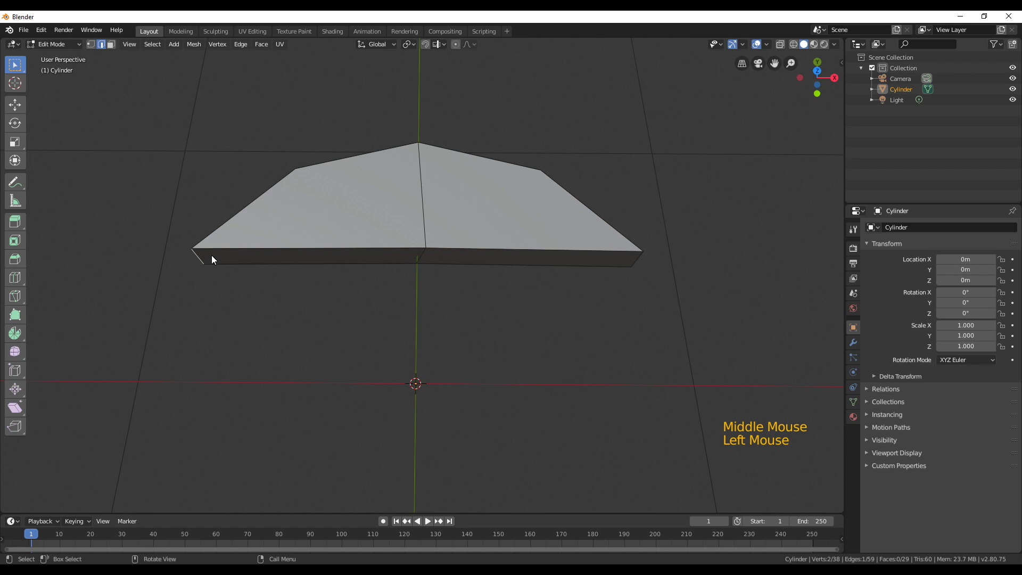
key(KP_7)
key(alt+h)
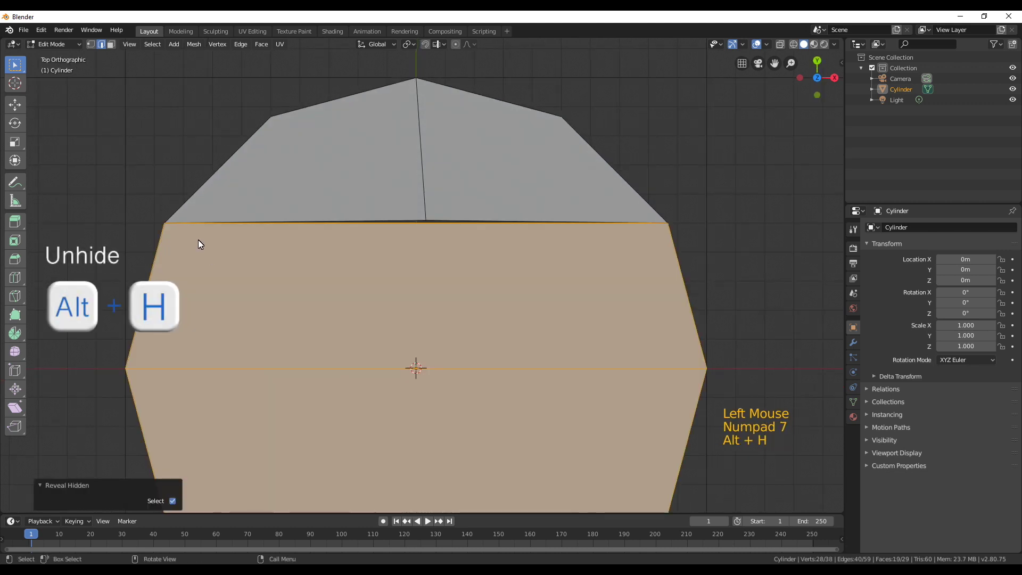
key(g)
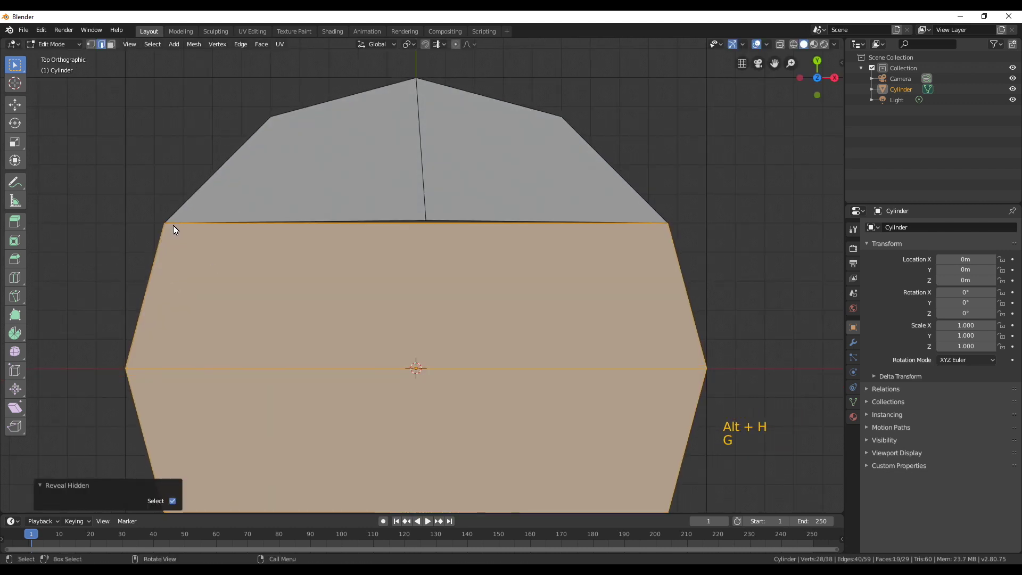
middle_click(222, 218)
key(alt+a)
middle_click(387, 269)
scroll(down, 3)
click(285, 358)
click(296, 358)
- Add staggered crosswise loop cuts to other planks, scaling and sliding them along
key(g)
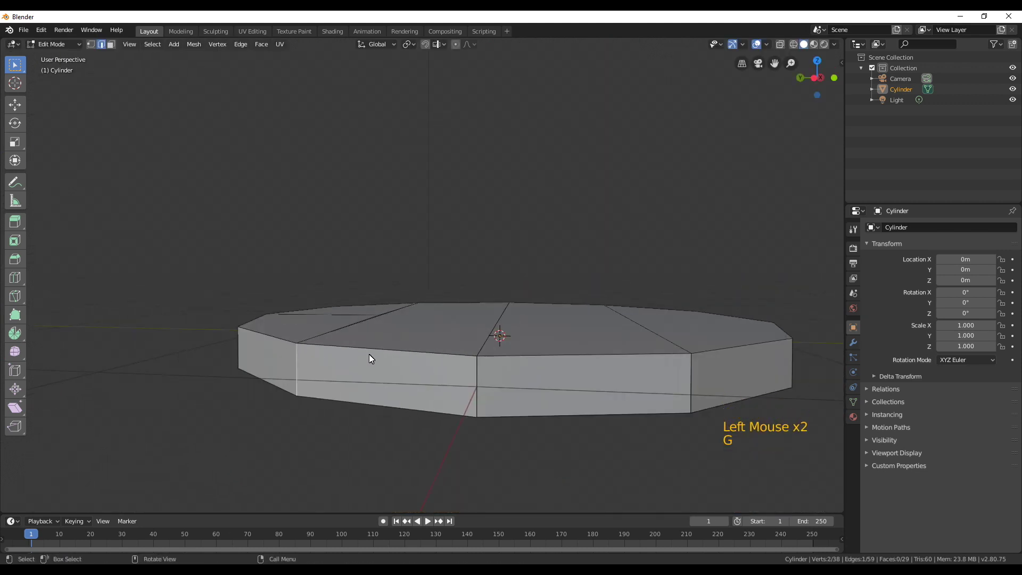
middle_click(382, 351)
scroll(down, 3)
key(ctrl+r)
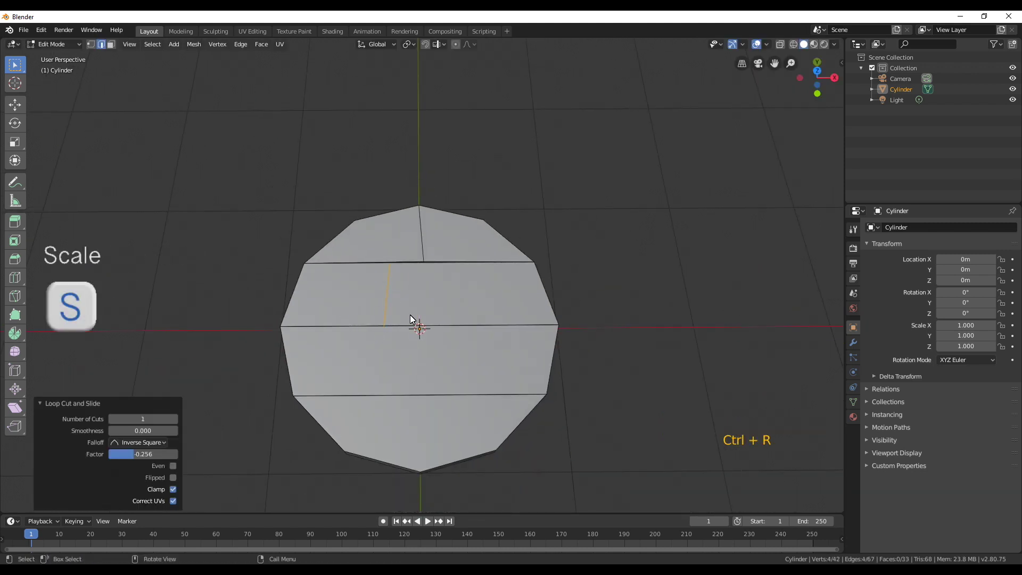
key(s)
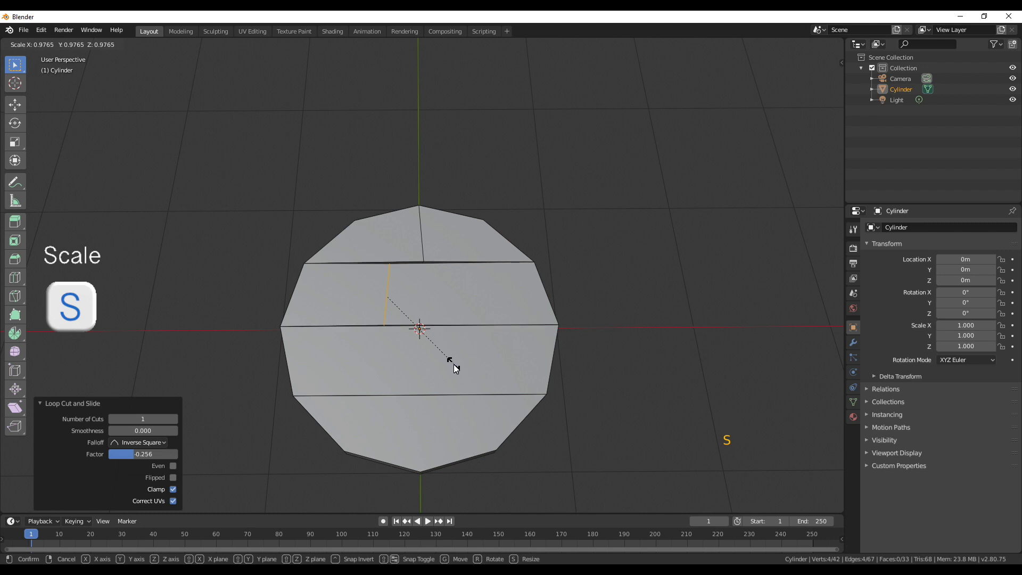
key(ctrl+r)
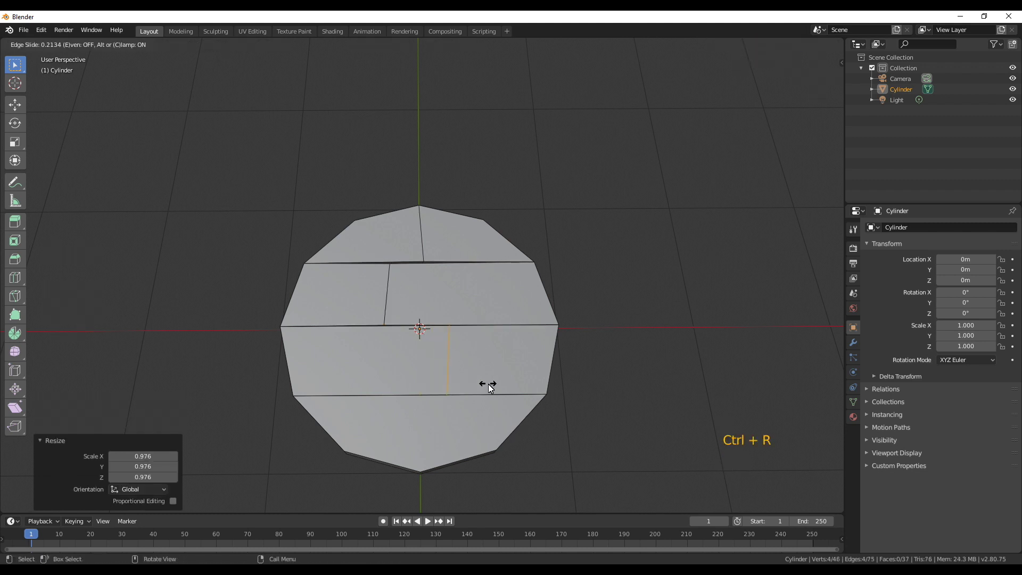
key(s)
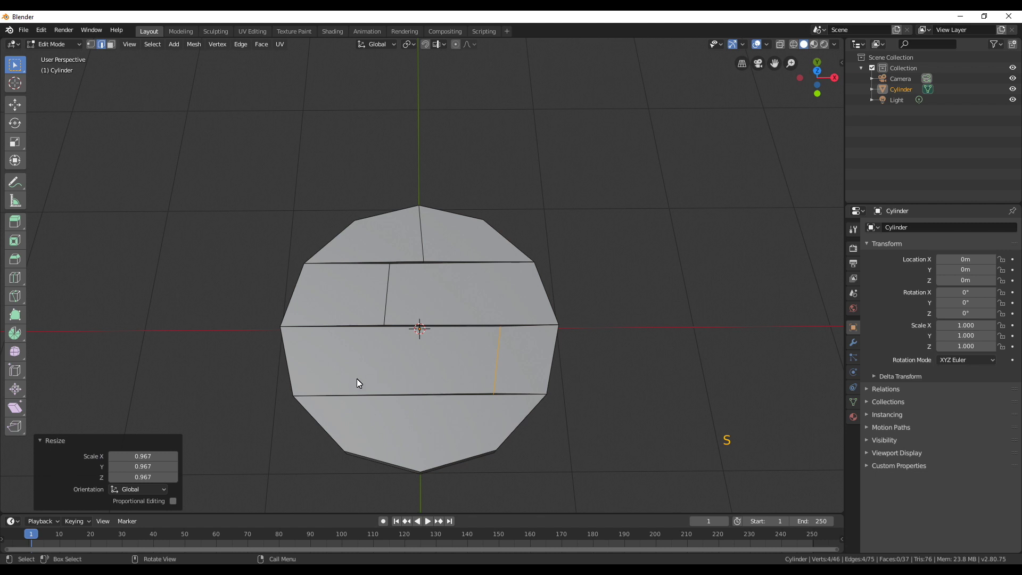
- Select another wedge plank by linked faces and hide everything else for editing
middle_click(428, 456)
key(alt+a)
key(l)
key(shift+h)
middle_click(487, 359)
scroll(up, 3)
middle_click(510, 212)
- Knife-cut crosswise joints across the planks and unhide the rest of the disc
key(k)
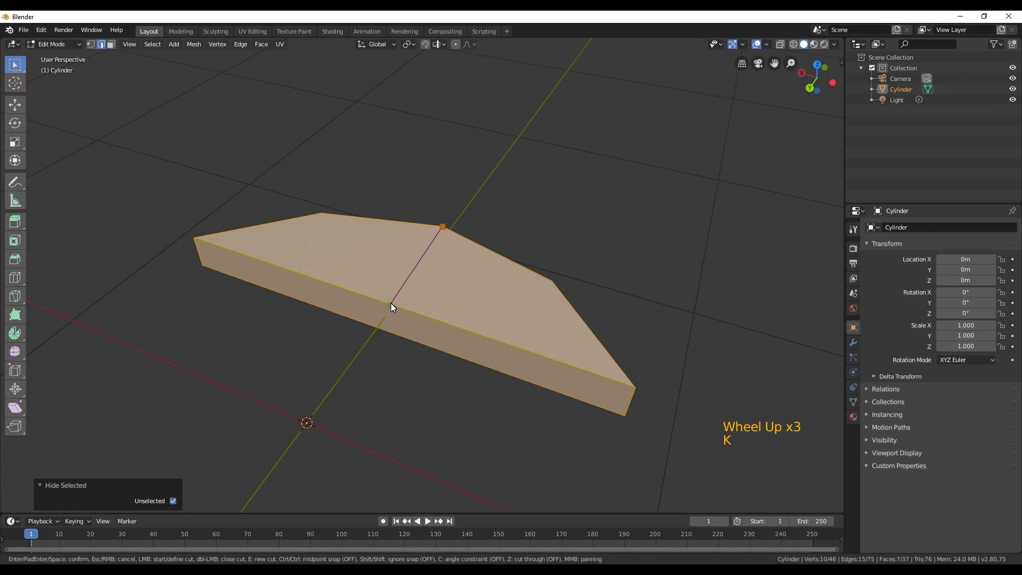
middle_click(488, 395)
scroll(down, 3)
middle_click(574, 385)
middle_click(519, 288)
middle_click(524, 301)
scroll(up, 3)
key(k)
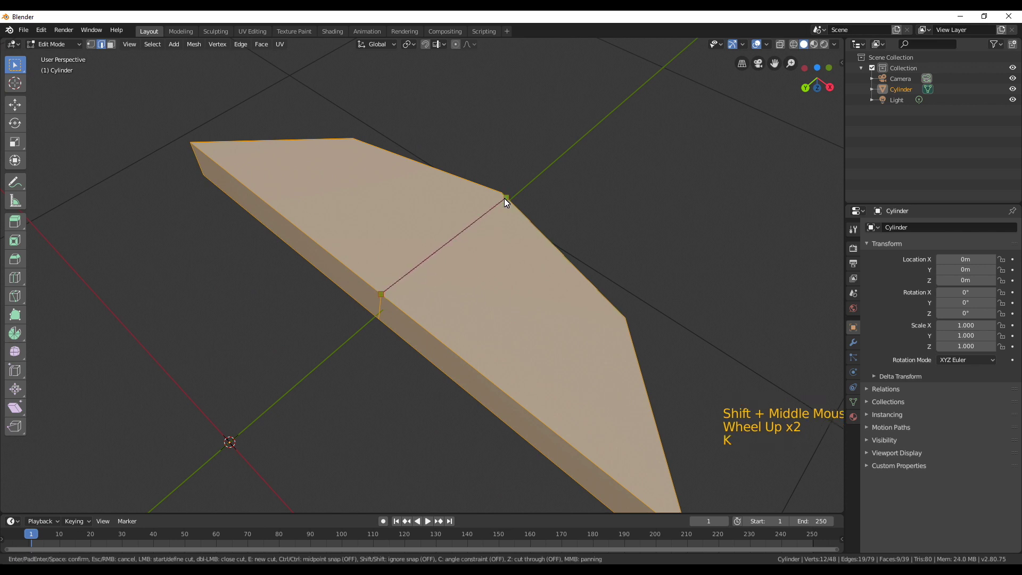
key(k)
scroll(down, 3)
middle_click(428, 217)
middle_click(455, 259)
scroll(up, 3)
key(alt+h)
middle_click(403, 272)
scroll(up, 3)
middle_click(421, 325)
click(332, 431)
scroll(down, 3)
middle_click(395, 370)
- From top view, move the first cut board pieces apart to open gaps between them
key(KP_7)
key(g)
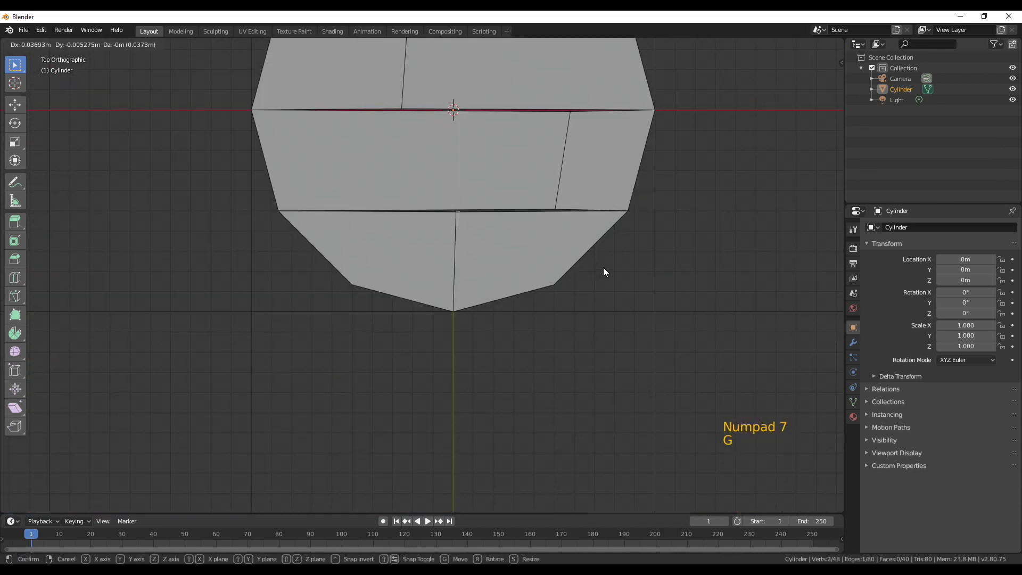
middle_click(546, 274)
click(592, 446)
key(g)
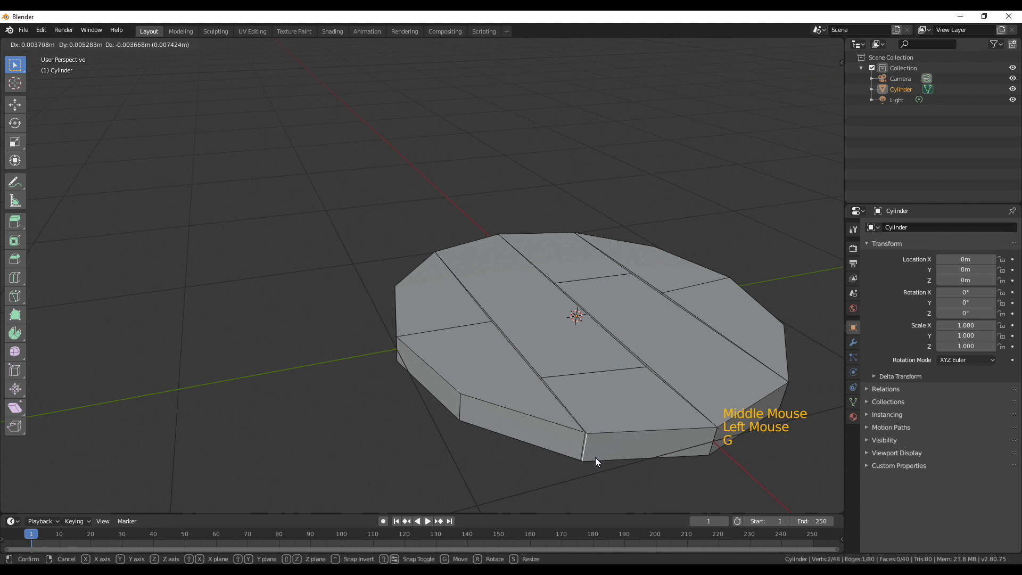
key(KP_7)
key(g)
middle_click(326, 245)
middle_click(380, 323)
double_click(294, 378)
key(h)
key(ctrl+z)
- Move and slightly scale another board piece so a gap separates it from its neighbours
key(g)
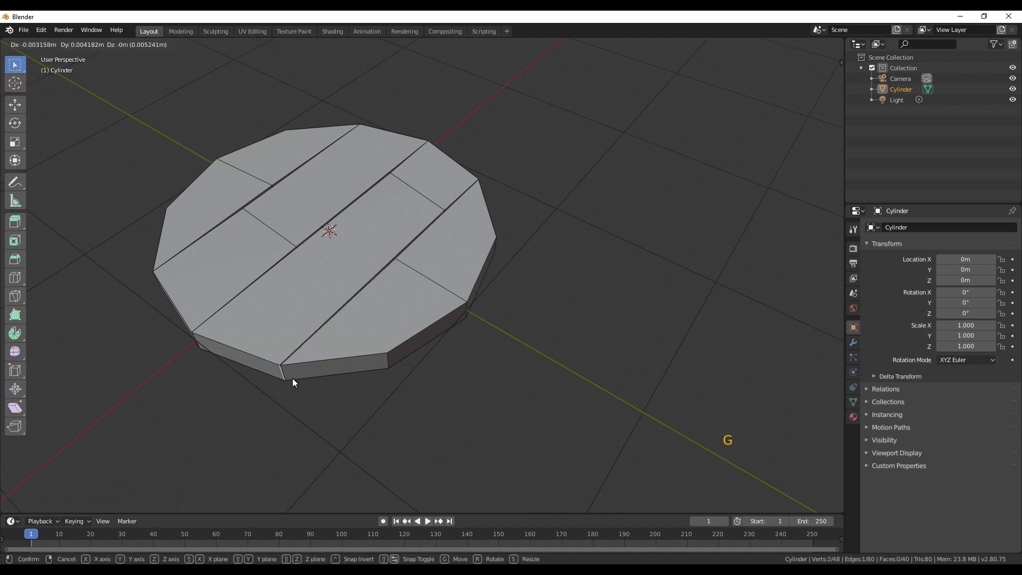
middle_click(222, 362)
key(s)
scroll(down, 3)
middle_click(326, 360)
scroll(up, 3)
middle_click(453, 437)
click(496, 351)
key(h)
key(ctrl+z)
- Nudge the remaining board pieces within the flat plane to stagger the joints
key(g)
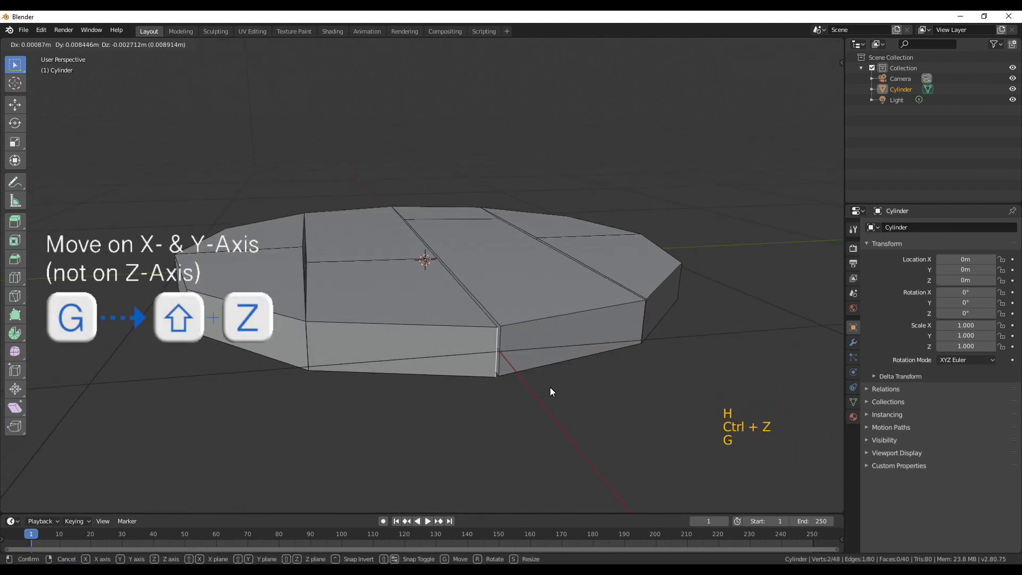
middle_click(479, 395)
scroll(down, 3)
middle_click(449, 329)
click(460, 350)
key(KP_7)
key(g)
scroll(down, 3)
middle_click(500, 370)
scroll(up, 3)
middle_click(418, 355)
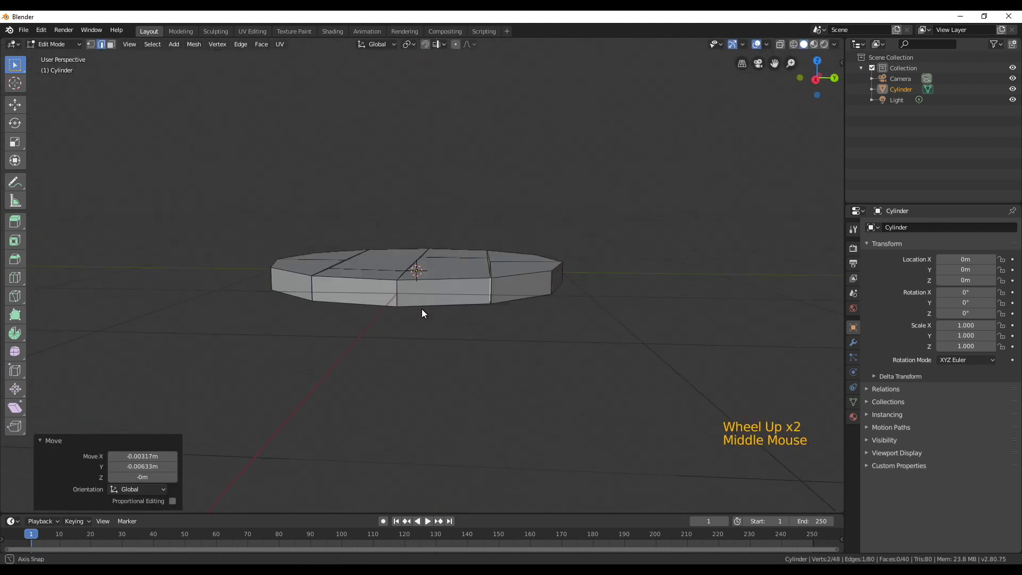
- Select the rim edge loops of several planks around the disc
click(349, 346)
click(443, 351)
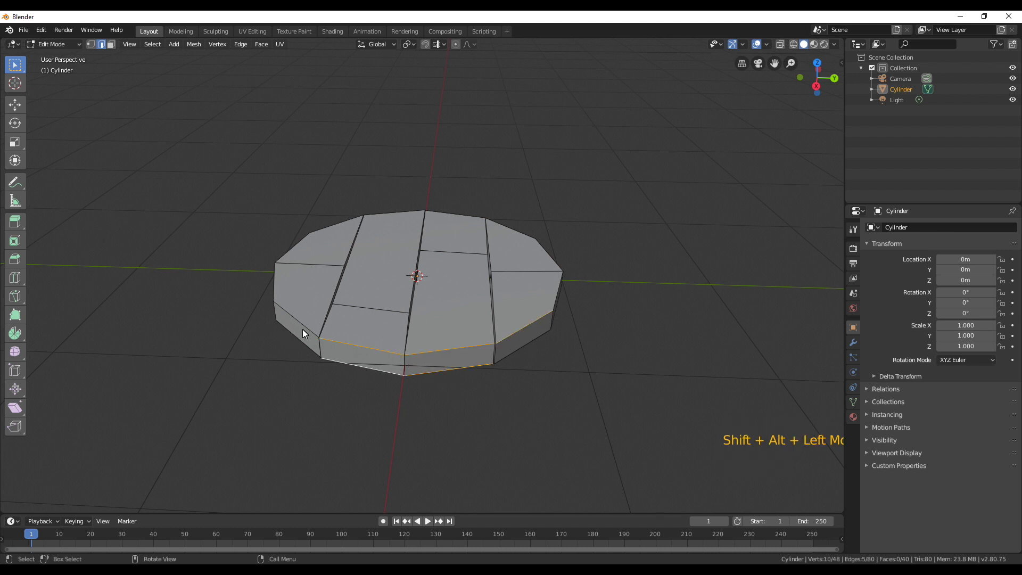
middle_click(373, 327)
click(405, 371)
middle_click(413, 396)
click(400, 372)
middle_click(523, 405)
click(393, 345)
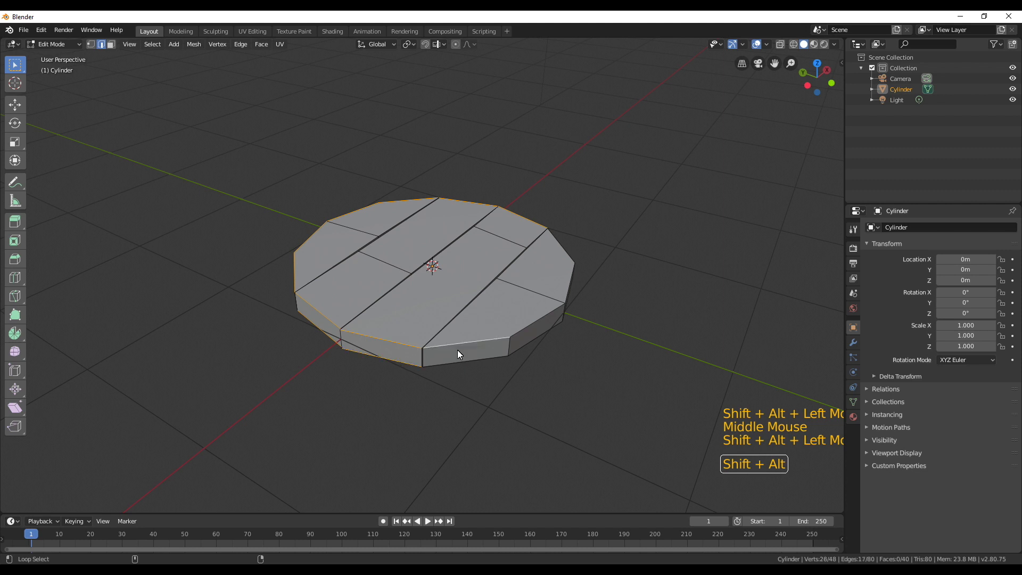
middle_click(541, 382)
click(365, 361)
middle_click(494, 389)
- Squash the selected rim loops along Z and lower them for uneven plank heights
key(s)
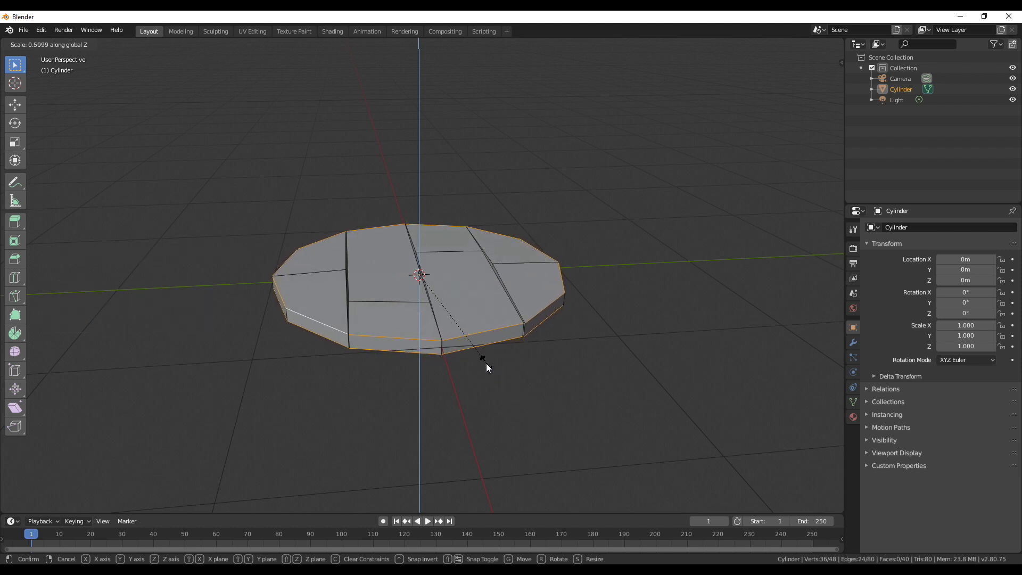
key(g)
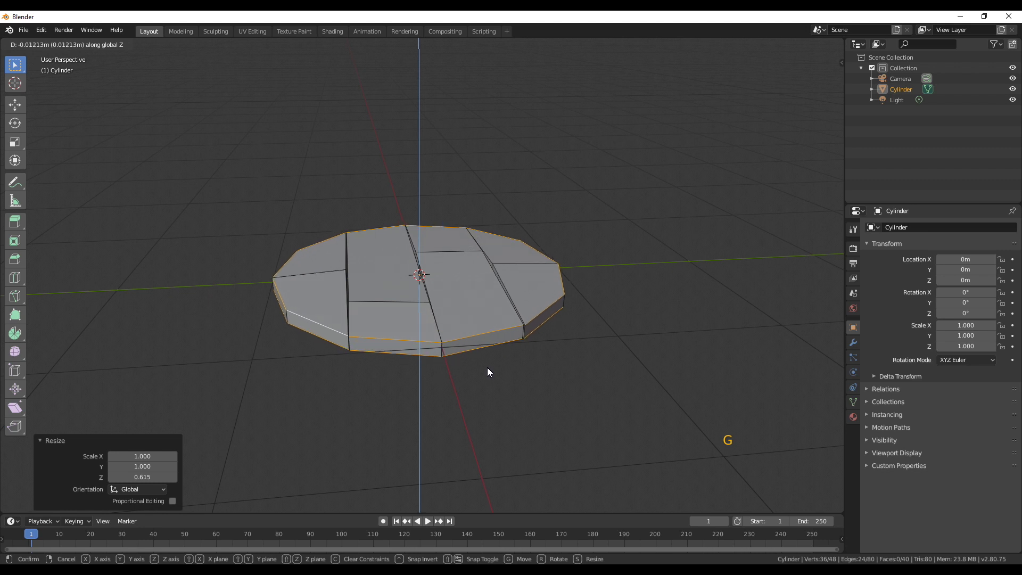
middle_click(462, 386)
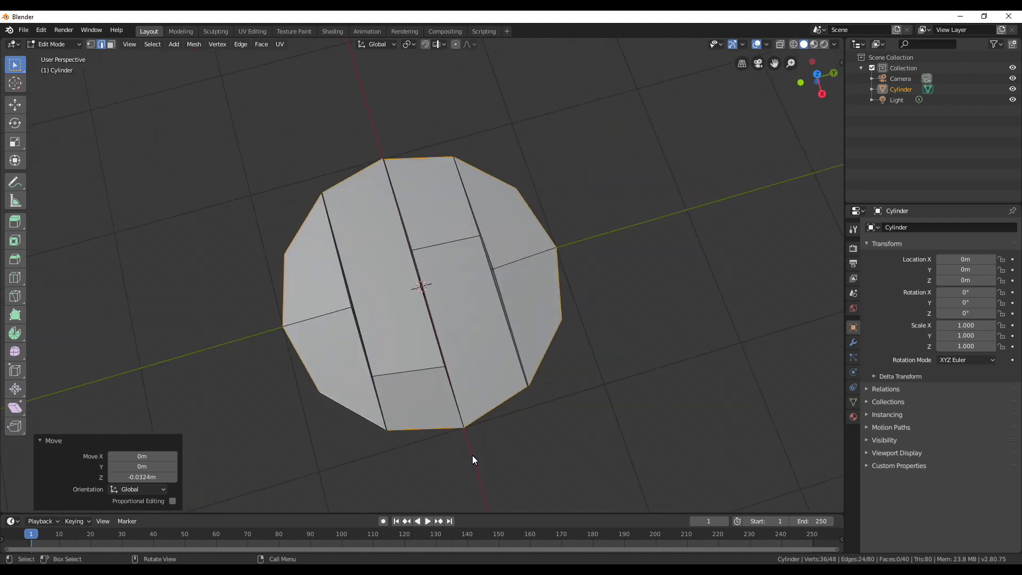
middle_click(512, 390)
scroll(down, 3)
middle_click(499, 340)
- Add a new cylinder mesh and set its vertex count to 32 sides
key(Tab)
key(shift+a)
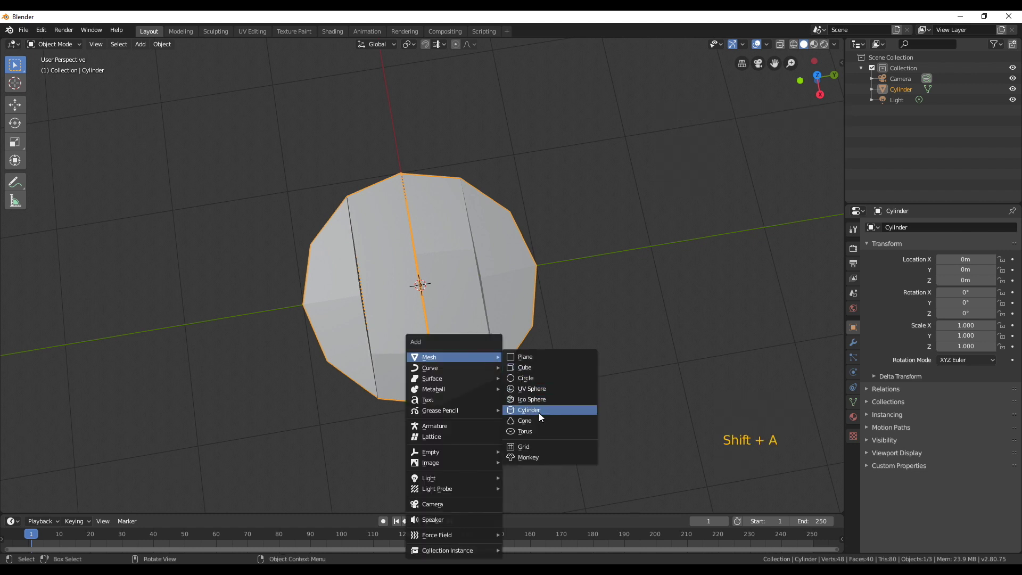
scroll(down, 3)
middle_click(459, 369)
key(KP_7)
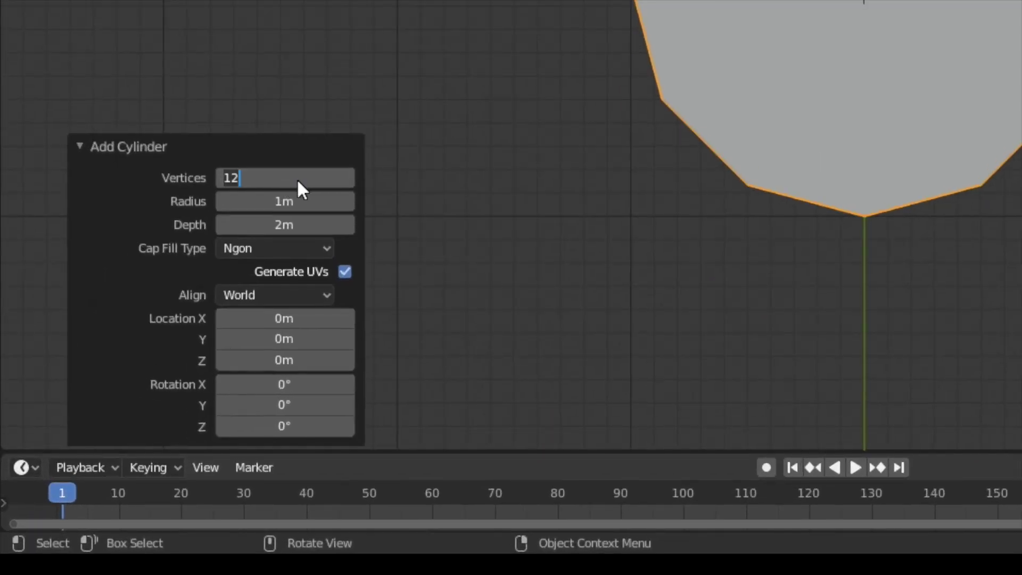
click(166, 353)
scroll(up, 3)
key(z)
- Scale the new cylinder up slightly so it surrounds the plank disc
key(s)
key(Tab)
key(s)
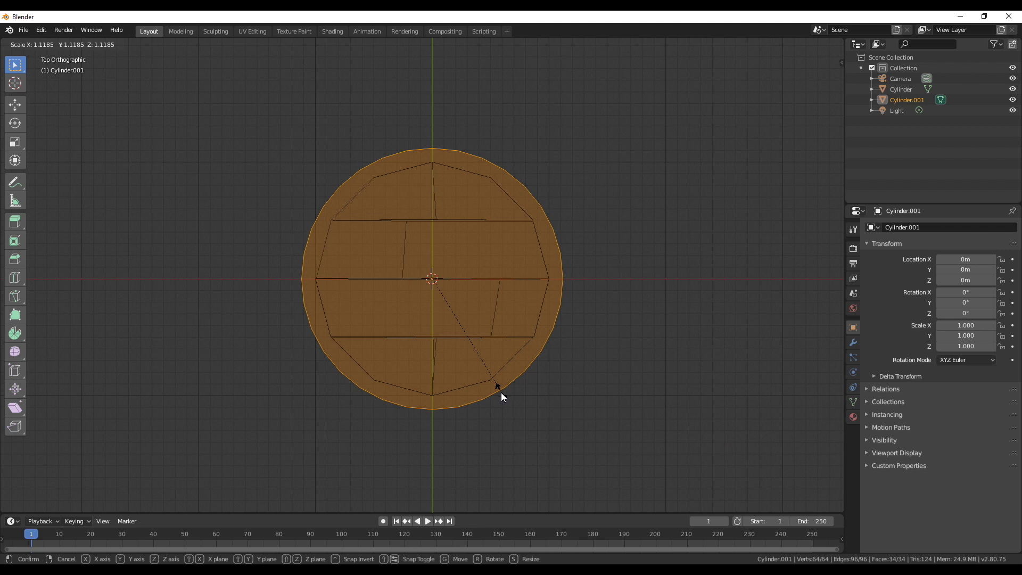
middle_click(544, 413)
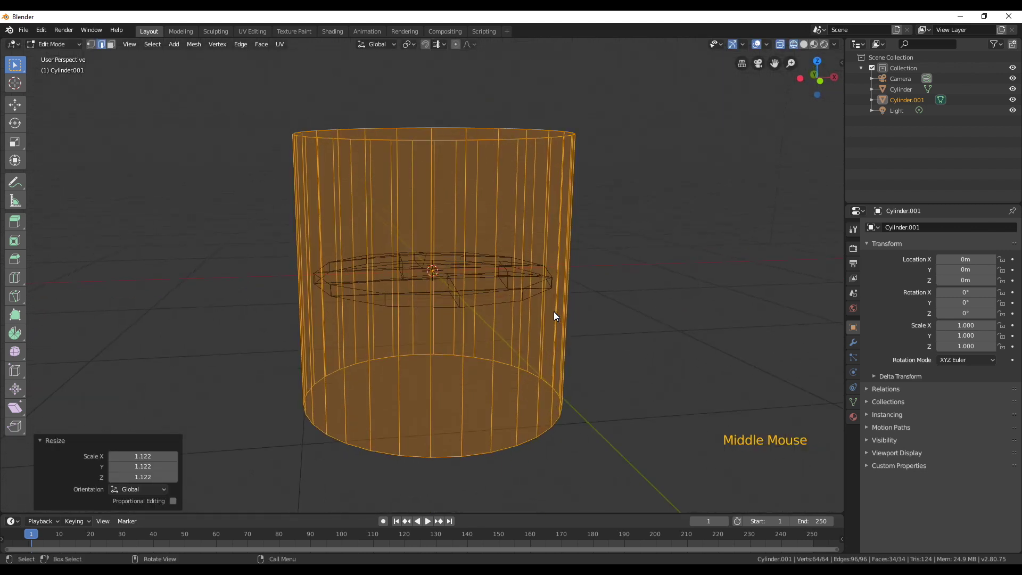
- In front view, flatten the cylinder along Z into a thin disc and lower it below the planks
key(KP_1)
key(s)
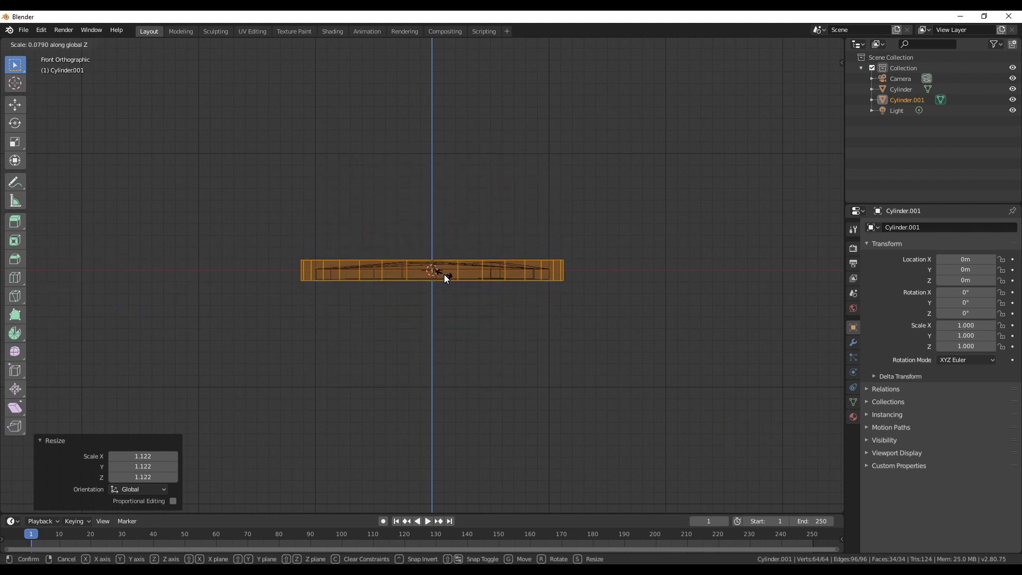
scroll(up, 3)
key(g)
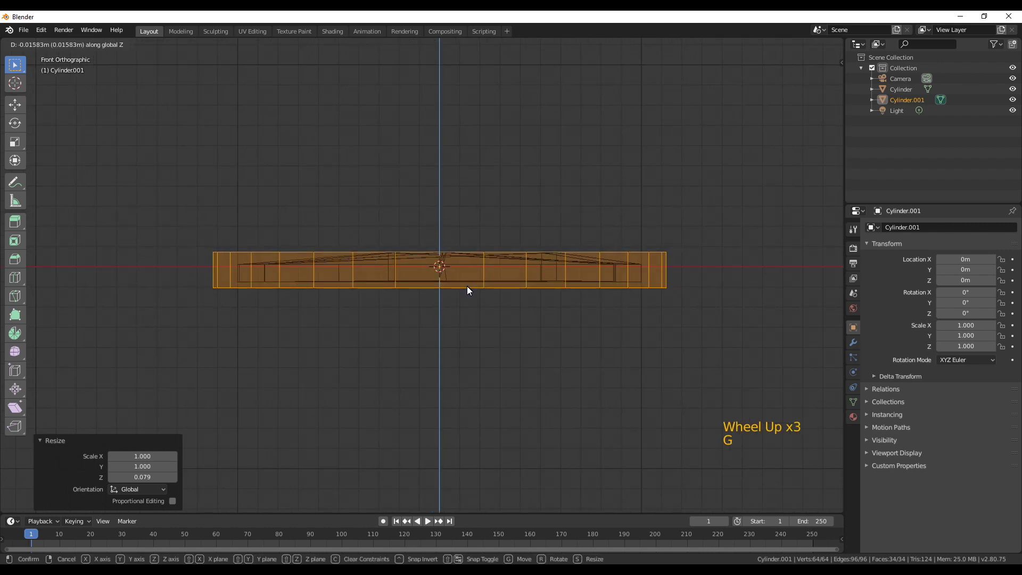
key(s)
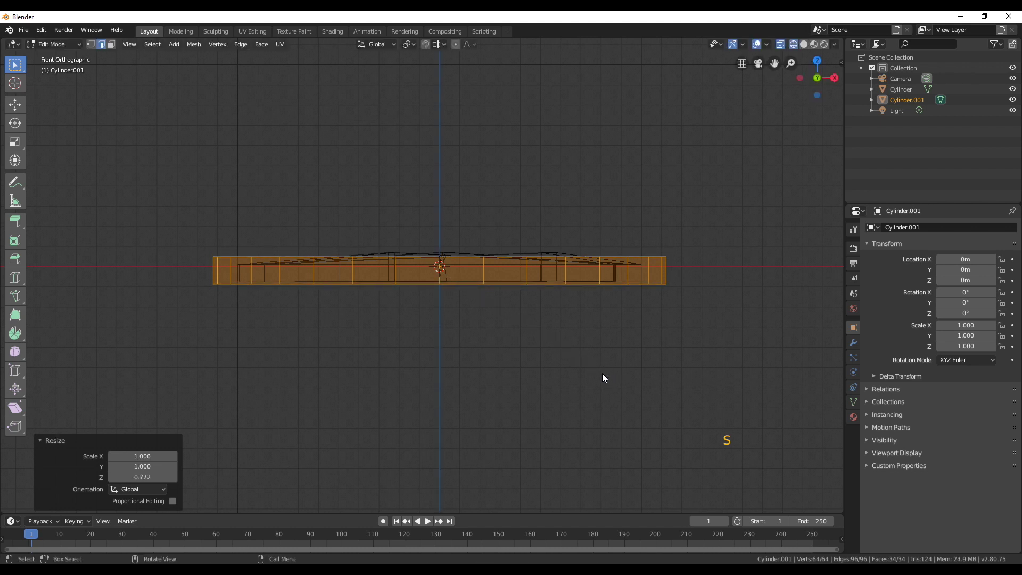
key(g)
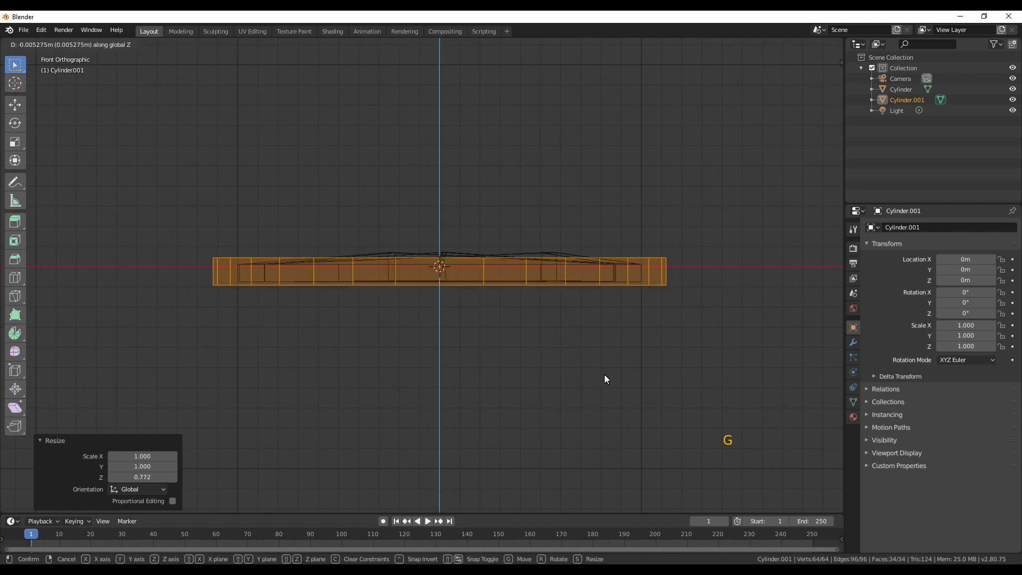
- Turn off X-ray to view the disc and planks with solid shading
middle_click(592, 369)
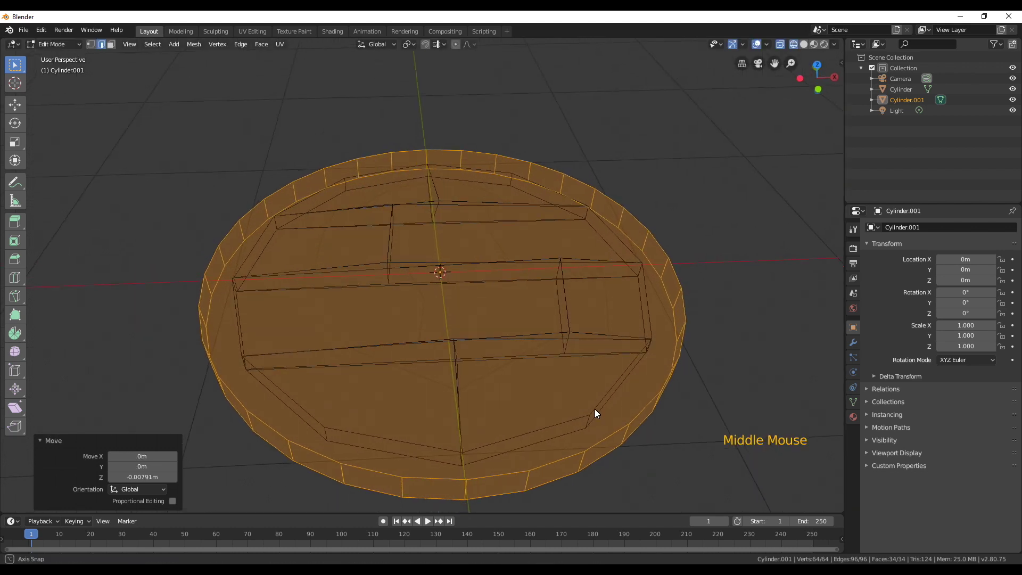
scroll(down, 3)
click(116, 48)
key(z)
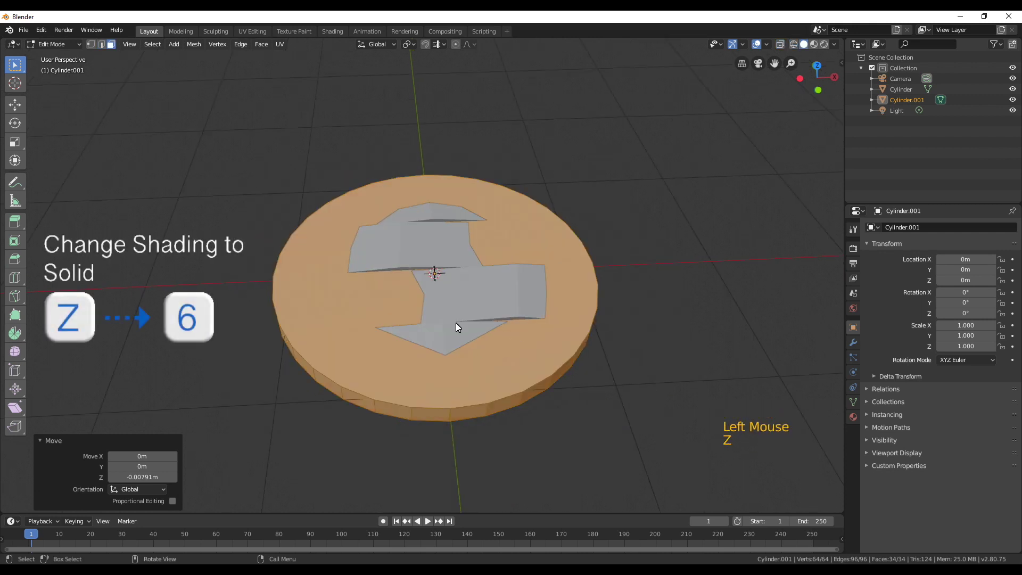
- Select the backing disc's top face and inset it once
click(444, 314)
middle_click(534, 399)
click(460, 257)
middle_click(573, 316)
key(i)
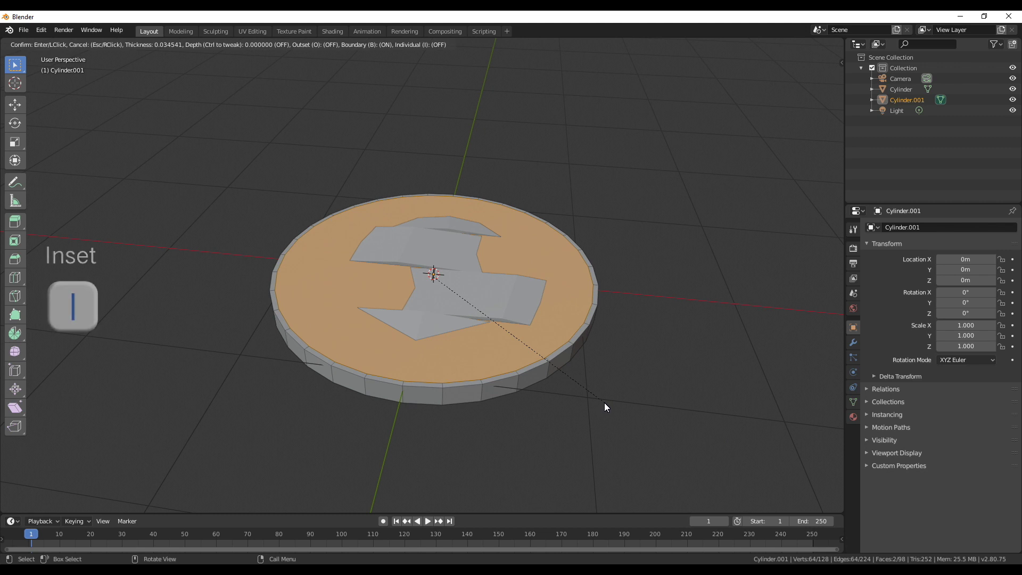
middle_click(543, 404)
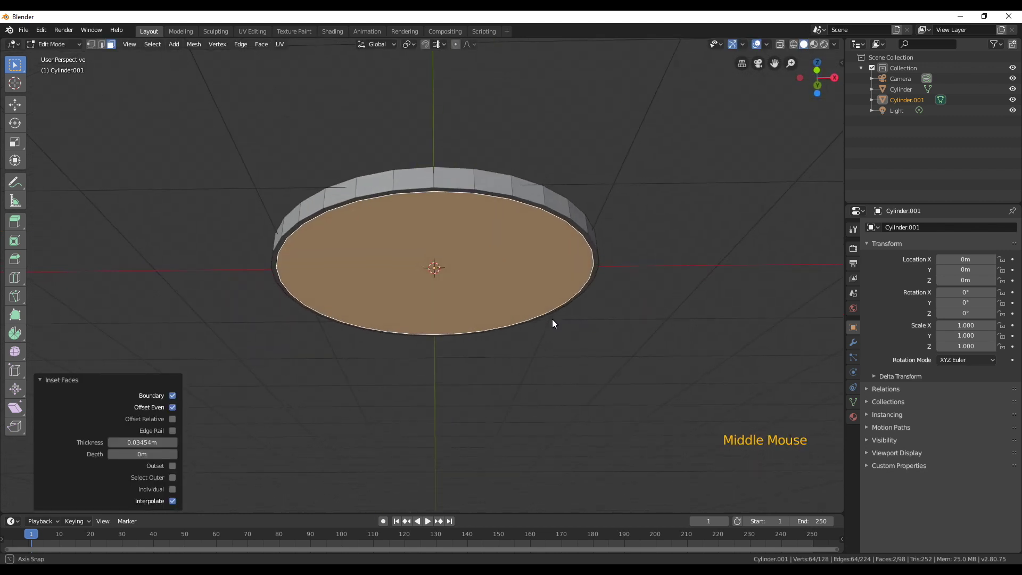
- Inset the top face again with depth -0.01 m to recess it inside a raised lip
key(i)
click(156, 459)
middle_click(396, 329)
scroll(up, 3)
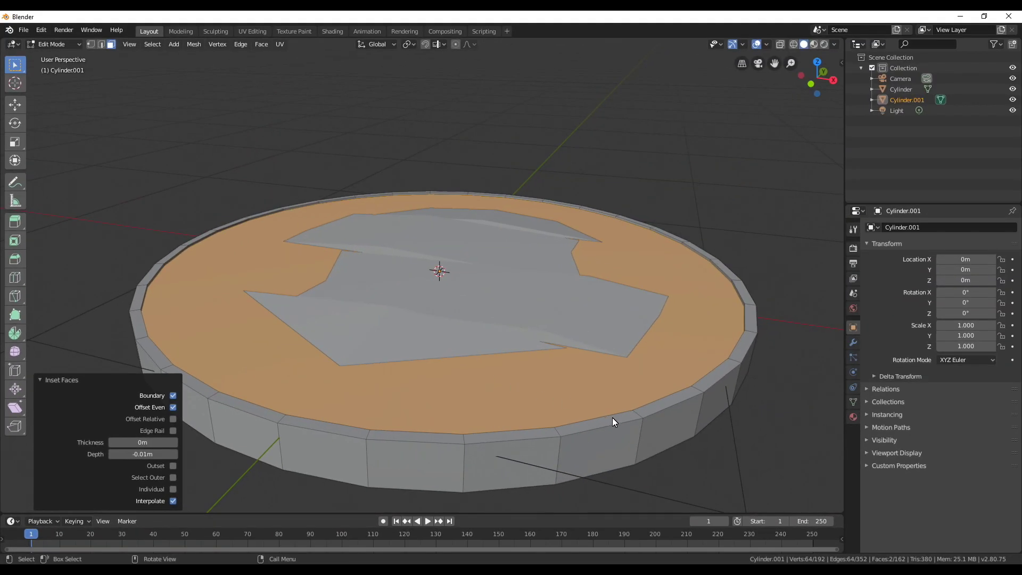
- From top view, inset the disc's top face once more to add a second ring
key(z)
key(KP_7)
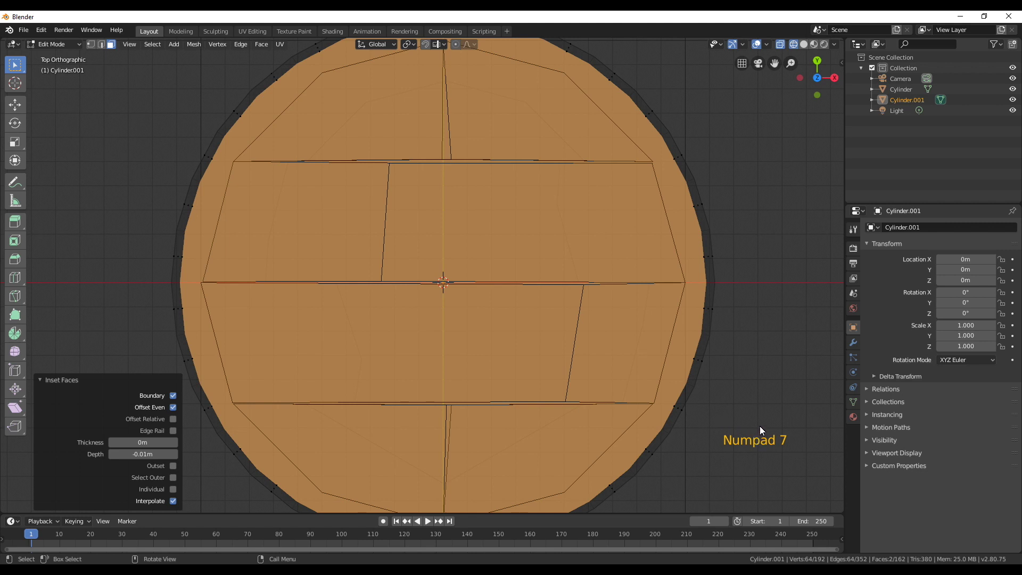
key(i)
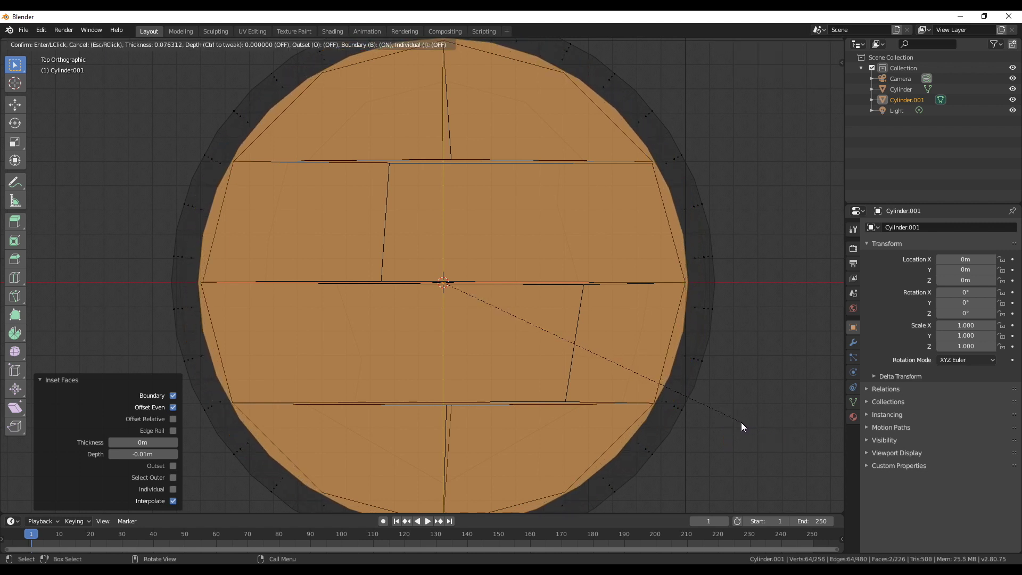
scroll(down, 3)
middle_click(577, 376)
scroll(down, 3)
- Scale the inner ring down to about 94 percent in the XY plane and return to solid view
key(a)
key(KP_7)
key(s)
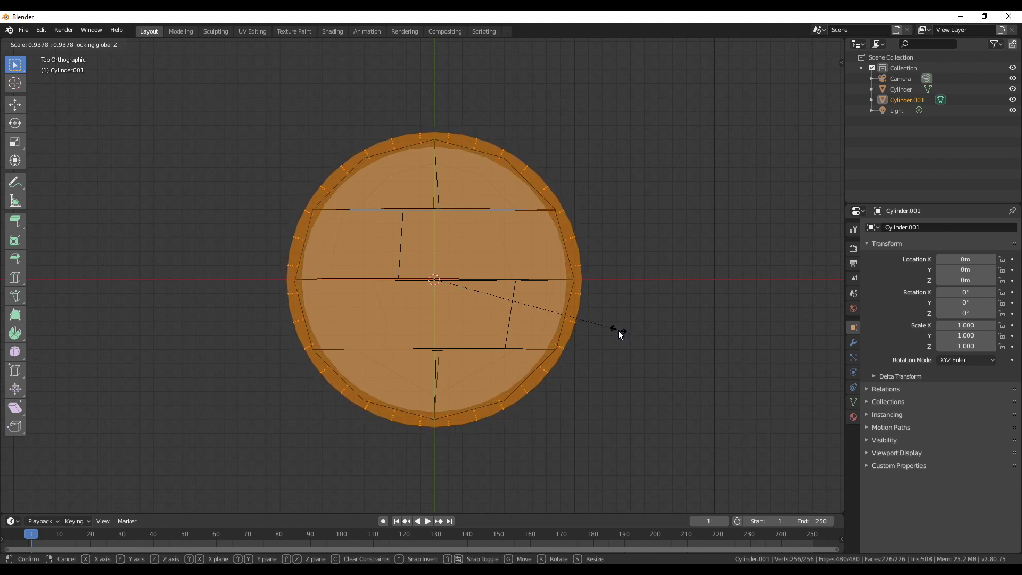
middle_click(534, 359)
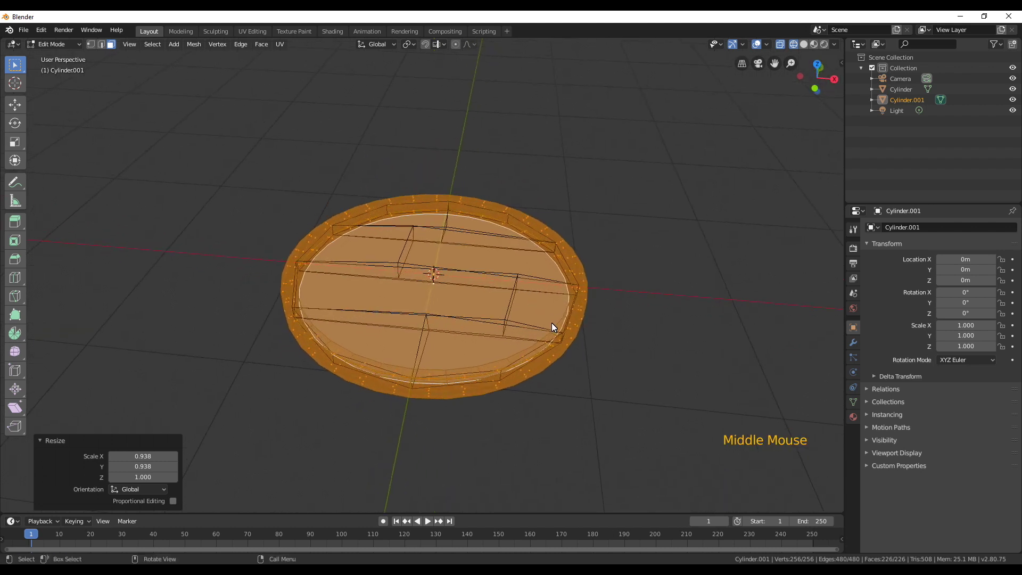
key(z)
middle_click(561, 353)
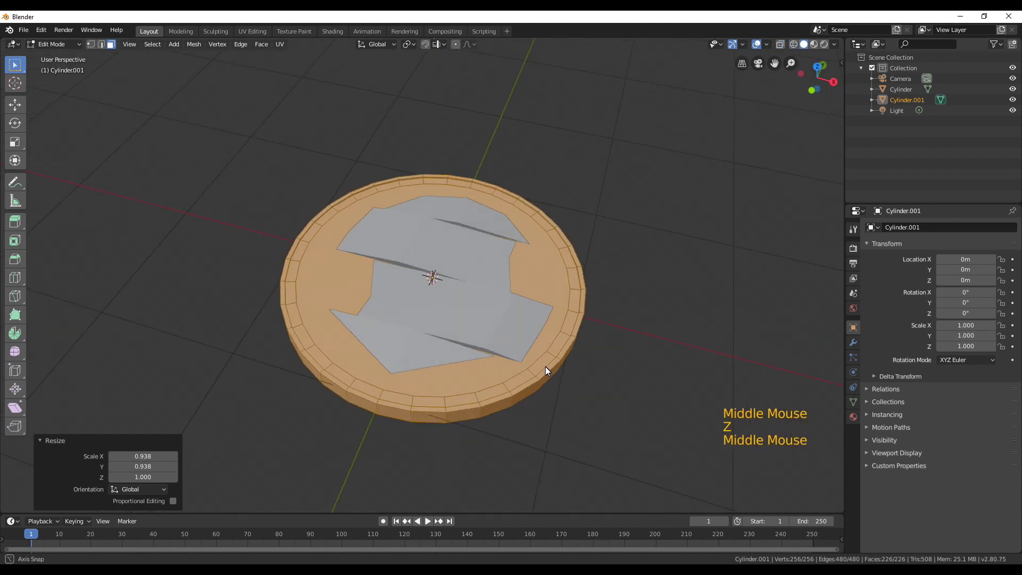
click(337, 285)
middle_click(450, 359)
click(460, 270)
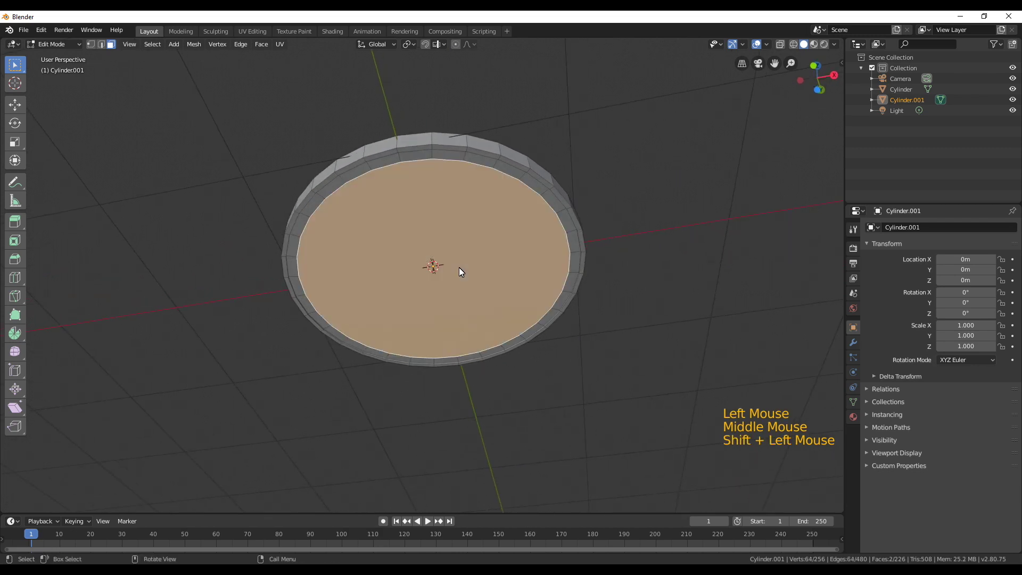
- Bridge the rim's edge loops via the command search and inspect the result
key(space)
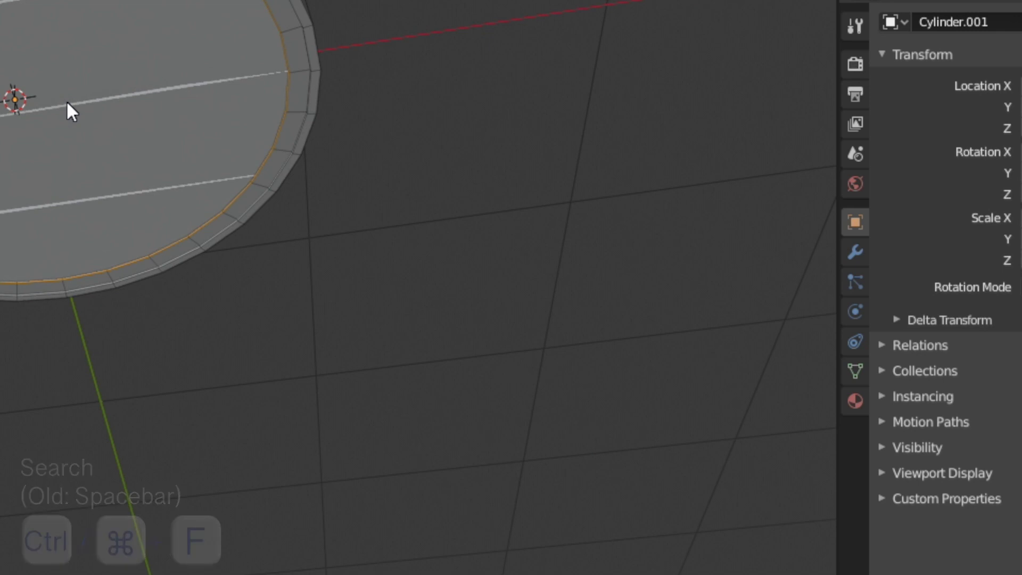
middle_click(464, 199)
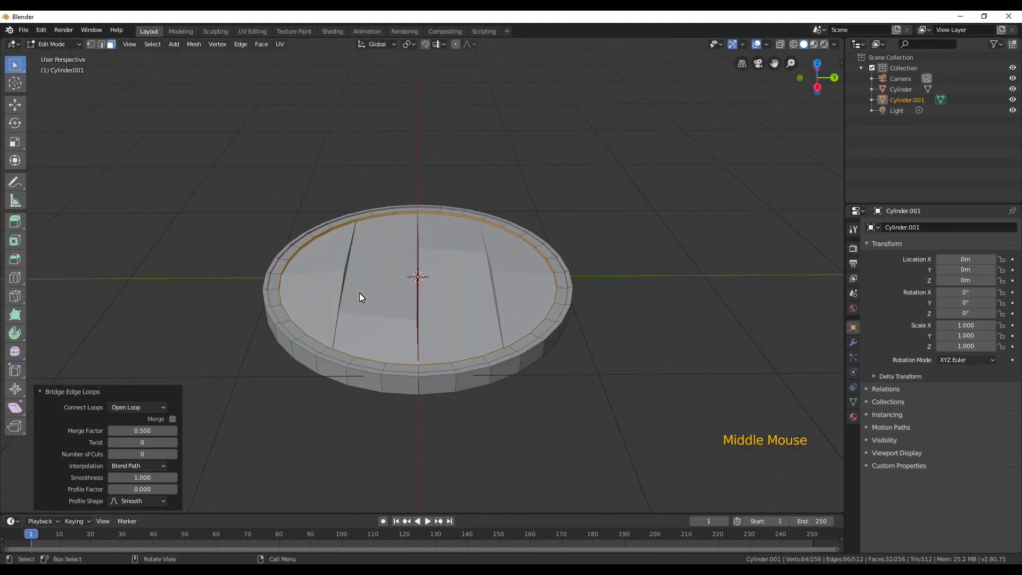
scroll(up, 3)
middle_click(360, 292)
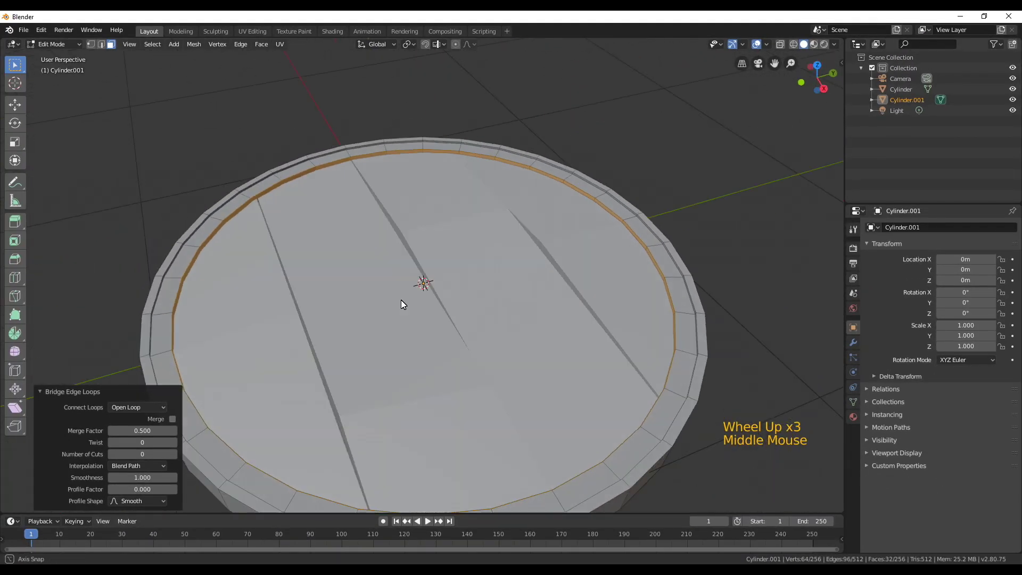
middle_click(556, 292)
middle_click(524, 288)
right_click(620, 215)
- Scale the inner rim loop to about 0.978 and bring up the Add Mesh menu
key(s)
middle_click(653, 316)
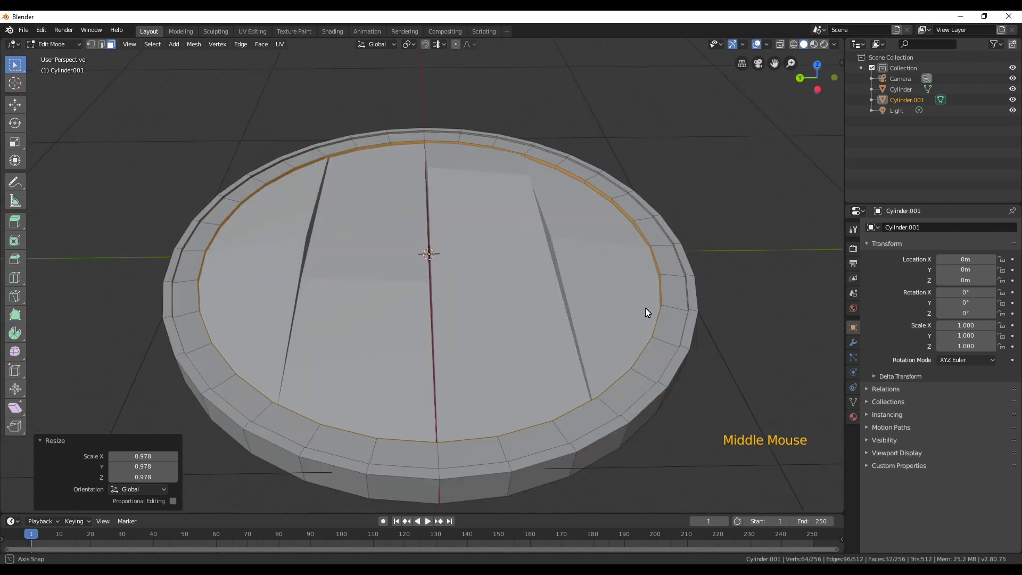
scroll(down, 3)
middle_click(522, 309)
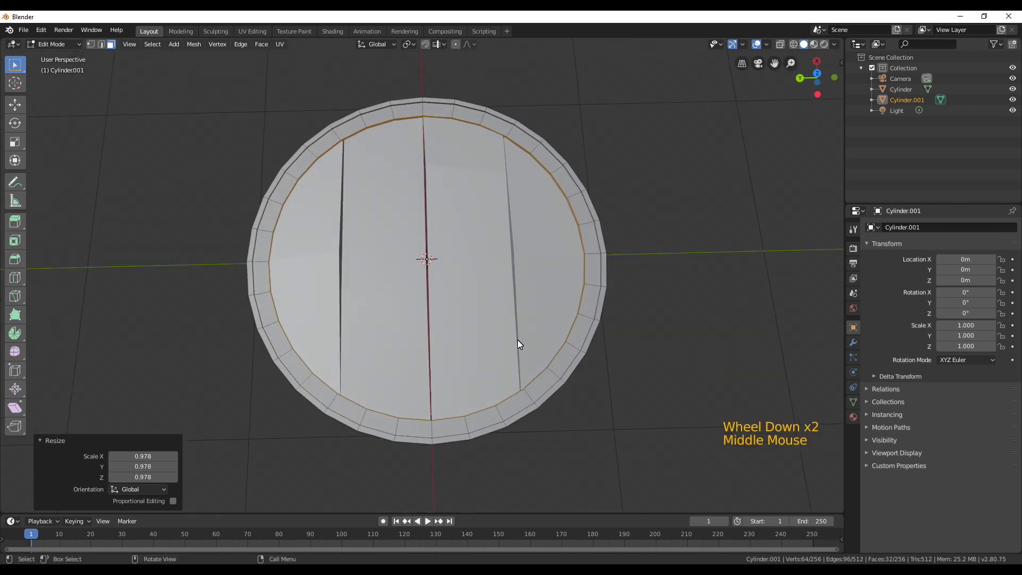
key(shift+a)
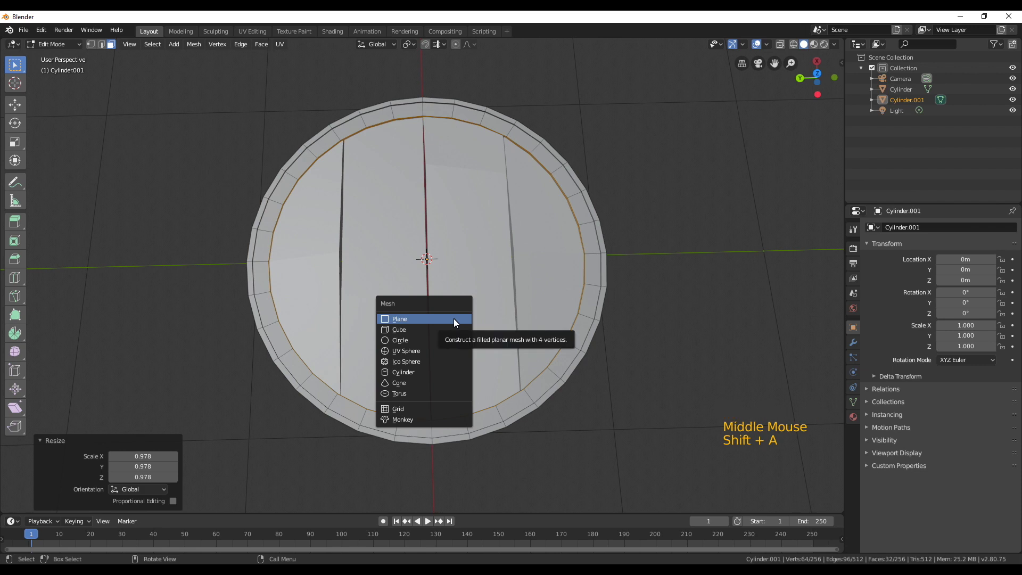
- Add a 16-sided cylinder at the shield centre and scale it to about 0.25
key(shift+a)
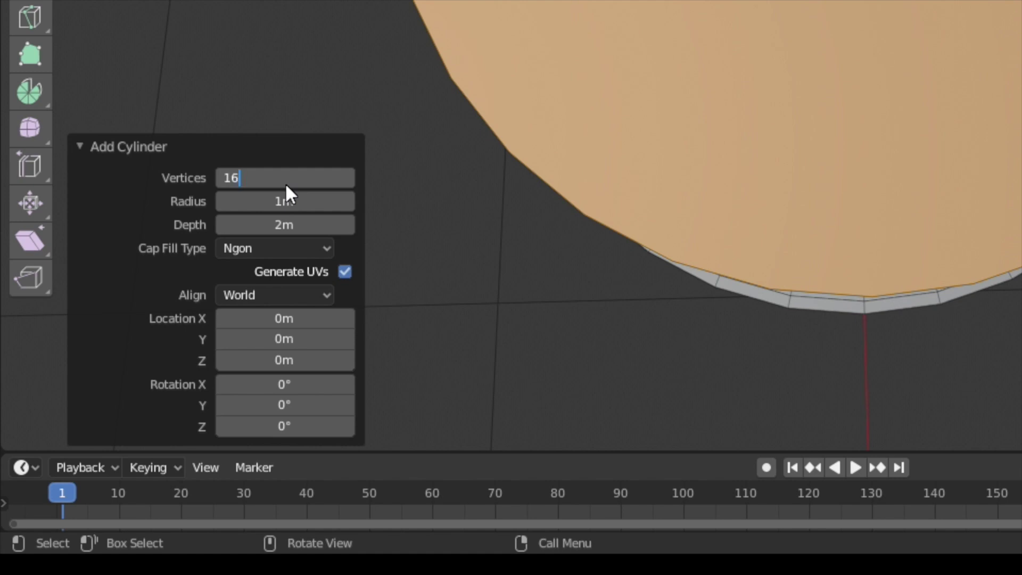
scroll(down, 3)
middle_click(495, 391)
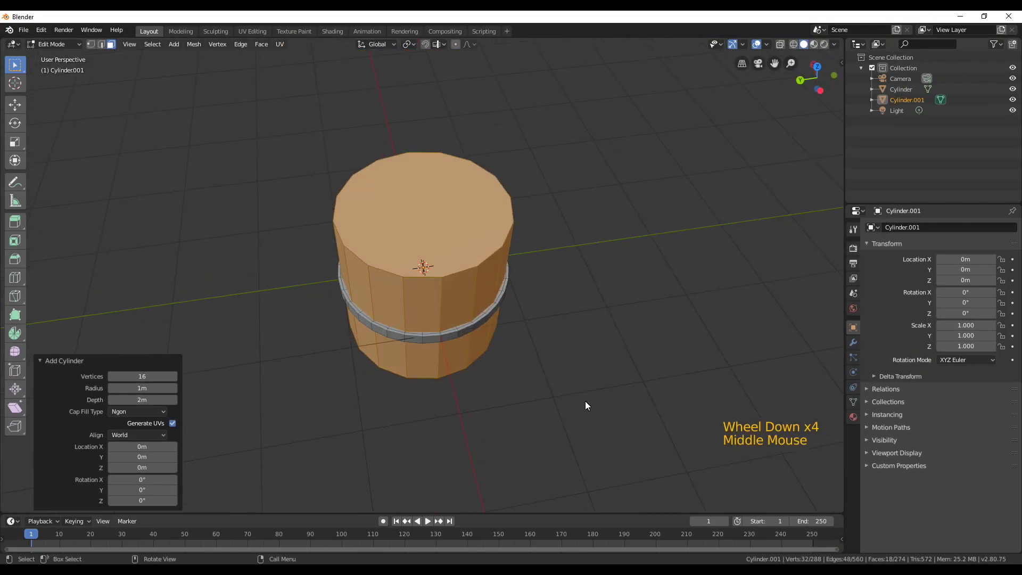
key(s)
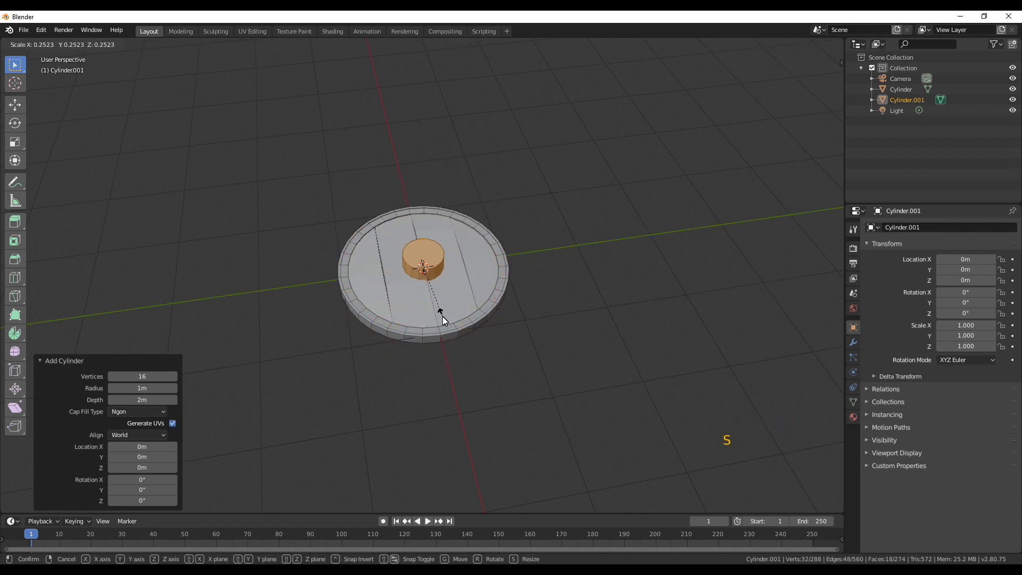
- Flatten the small cylinder along Z into a low central boss
middle_click(433, 322)
key(s)
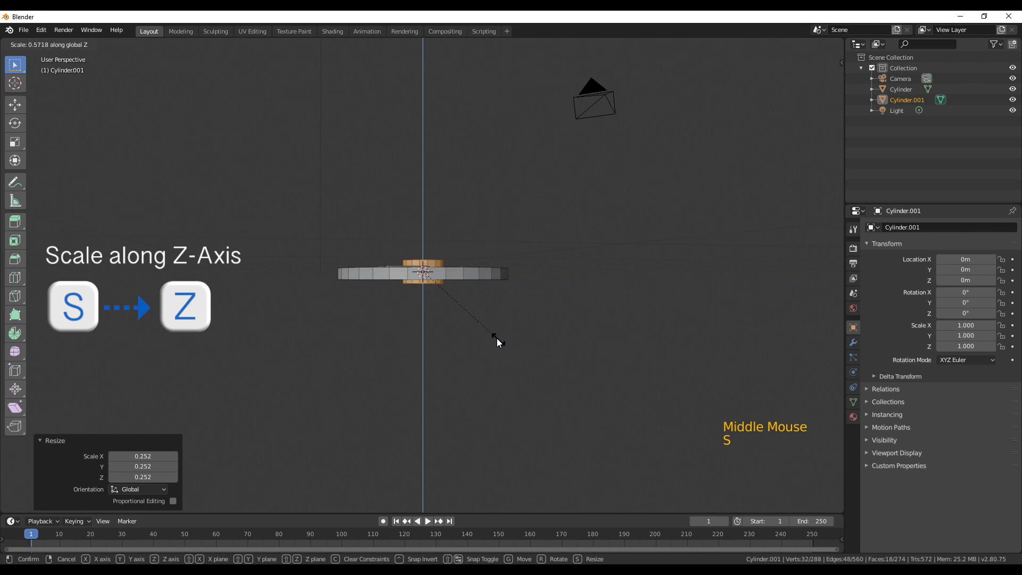
middle_click(451, 311)
scroll(up, 3)
click(437, 308)
- Delete the small cylinder's bottom face and lift the whole cylinder about 0.08 m along Z
key(x)
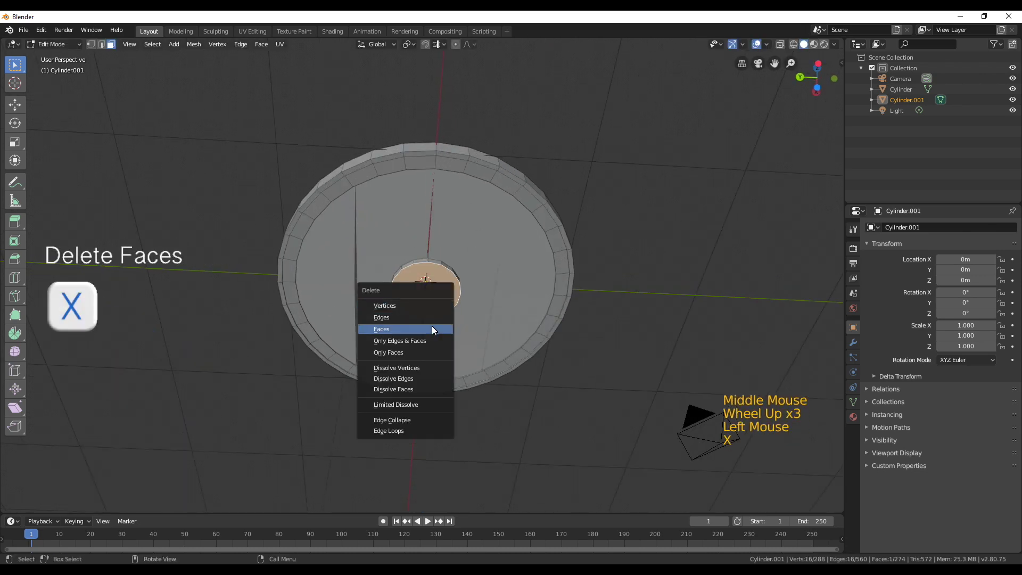
middle_click(460, 269)
key(l)
scroll(up, 3)
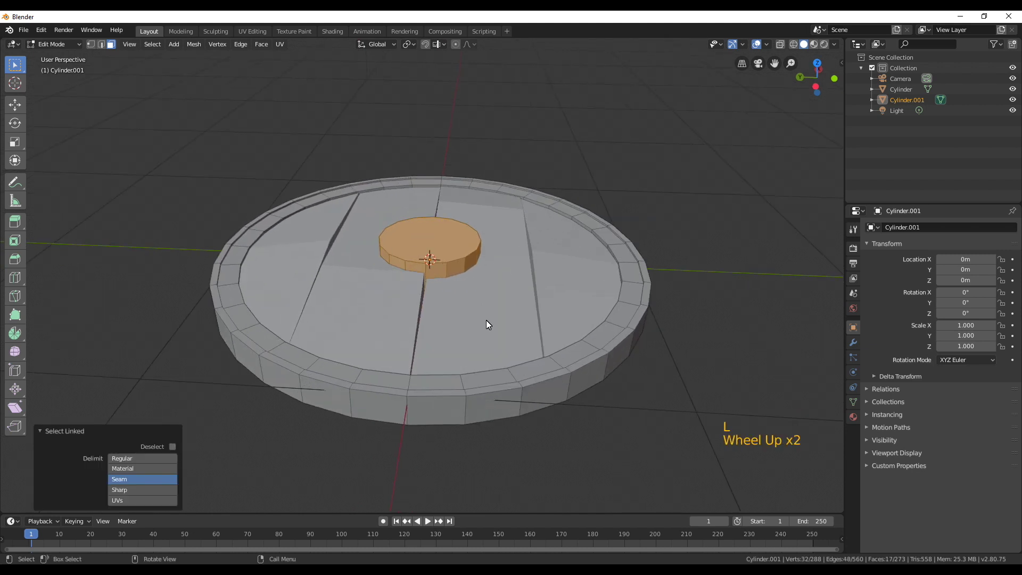
key(g)
middle_click(457, 303)
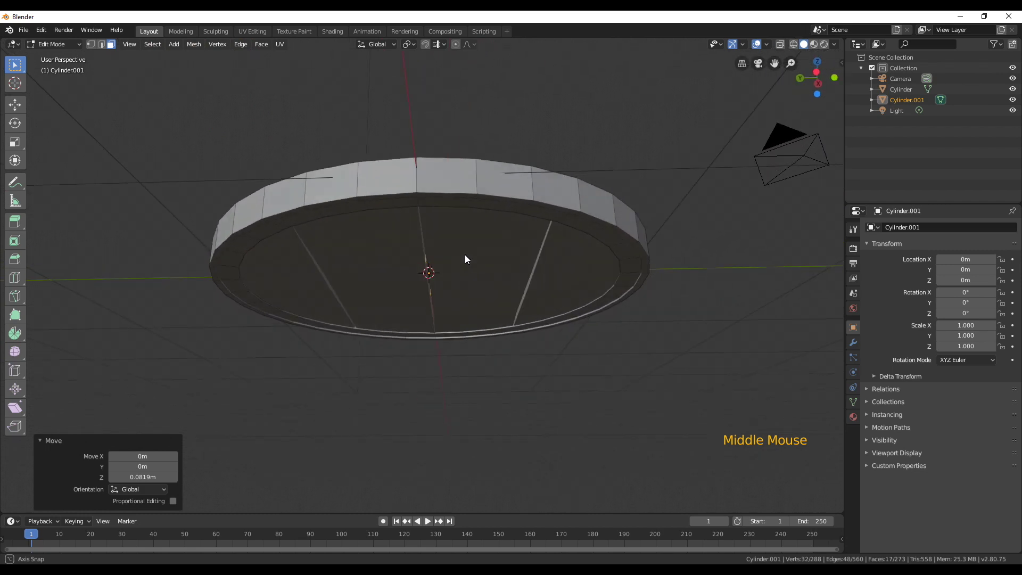
scroll(down, 3)
scroll(up, 3)
- Enable X-ray, switch to edge select and view the shield in front orthographic
middle_click(485, 277)
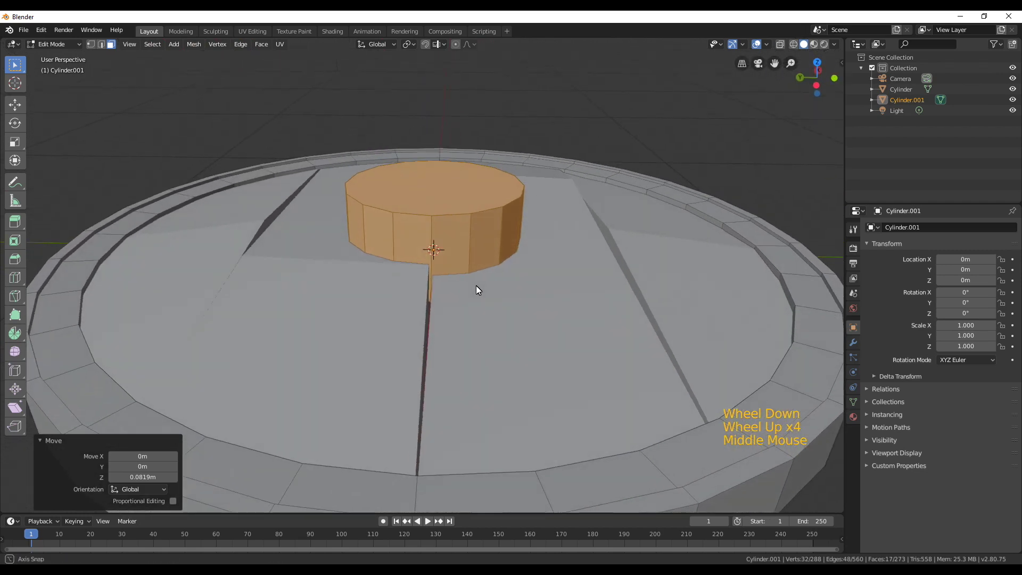
key(z)
middle_click(455, 302)
click(104, 49)
click(452, 296)
key(KP_1)
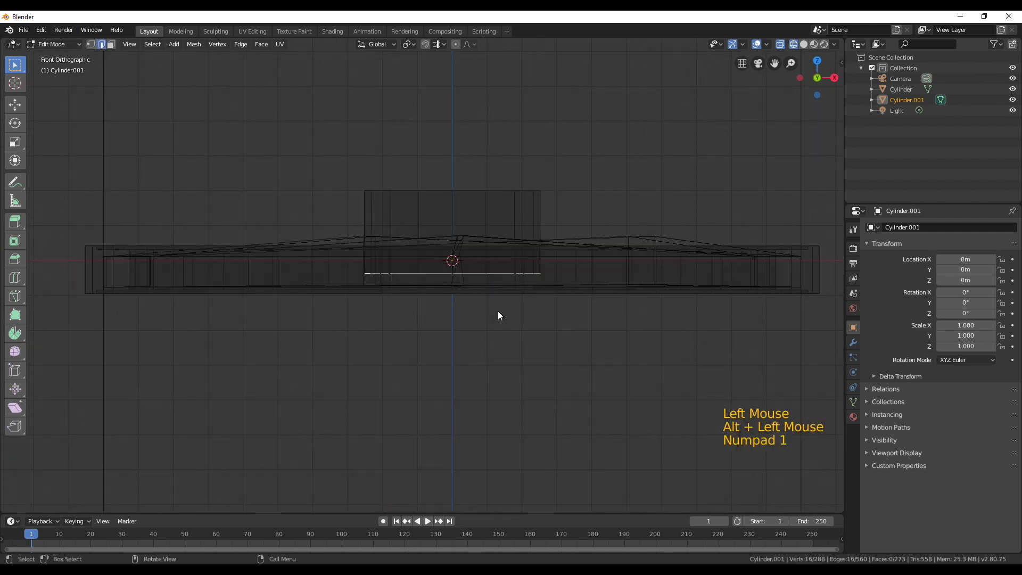
- Raise the cylinder's bottom edge ring about 0.055 m along Z to meet the curved shield
scroll(up, 3)
key(g)
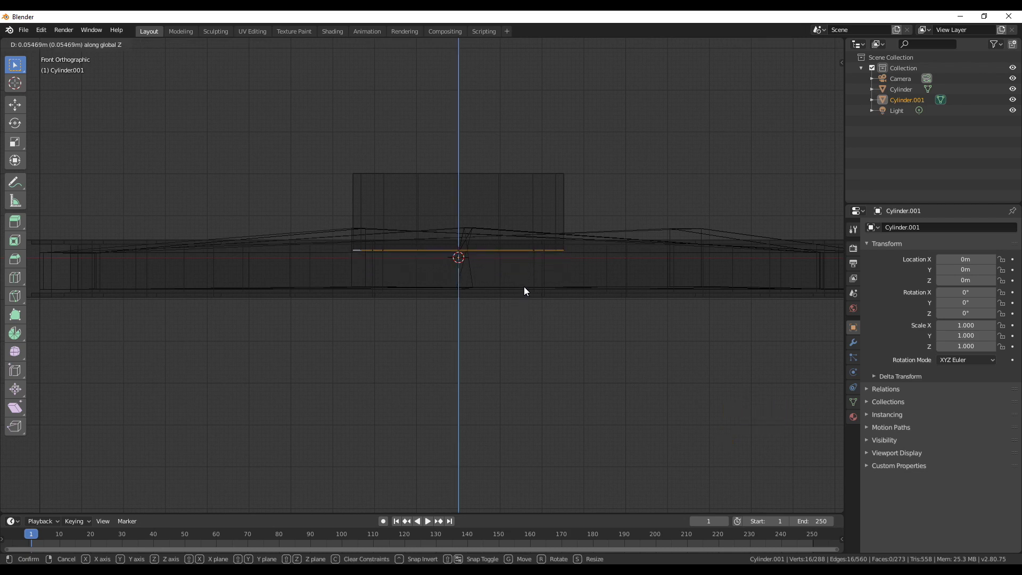
middle_click(479, 227)
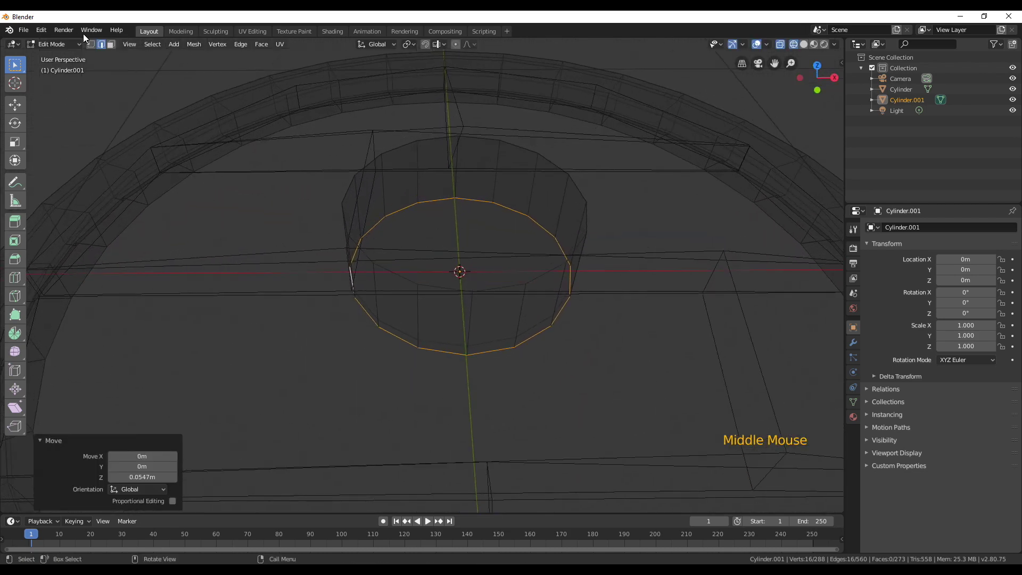
click(118, 47)
- Select the cylinder's top face in Solid shading and start lowering it toward the shield
click(469, 226)
middle_click(500, 254)
key(z)
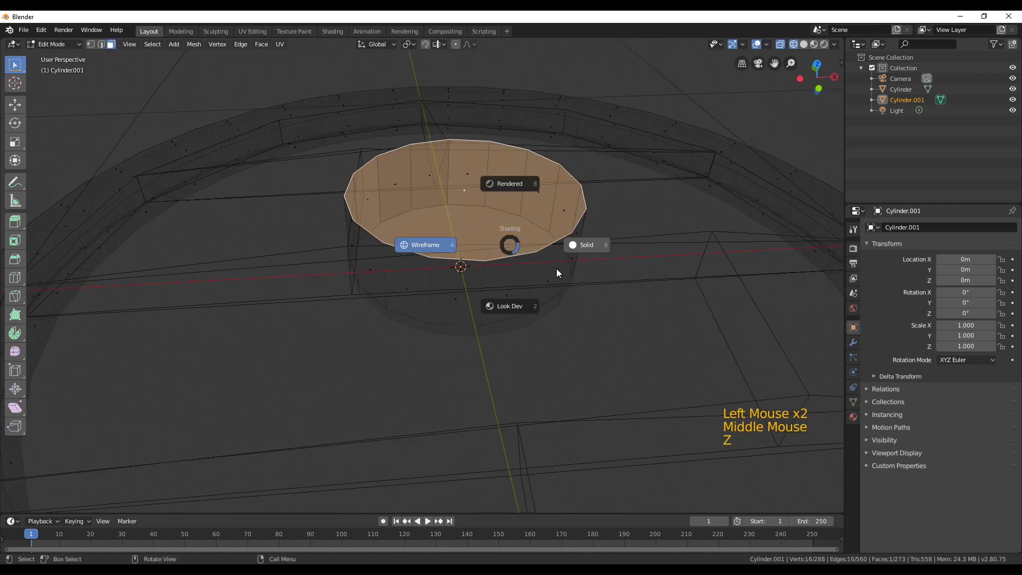
key(g)
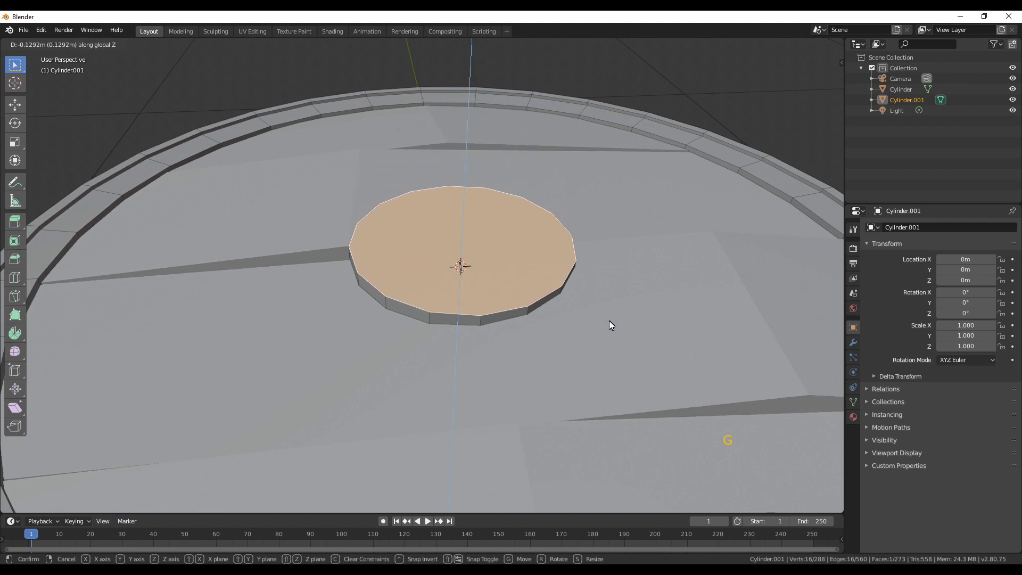
- Set the top face height, shrink it slightly and extrude it a little downward into a step
middle_click(547, 292)
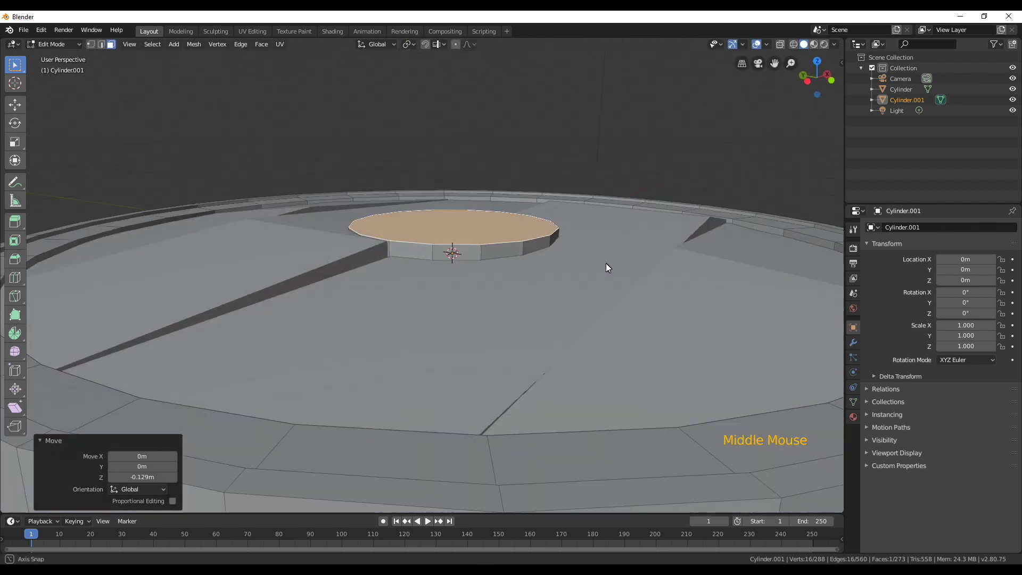
key(g)
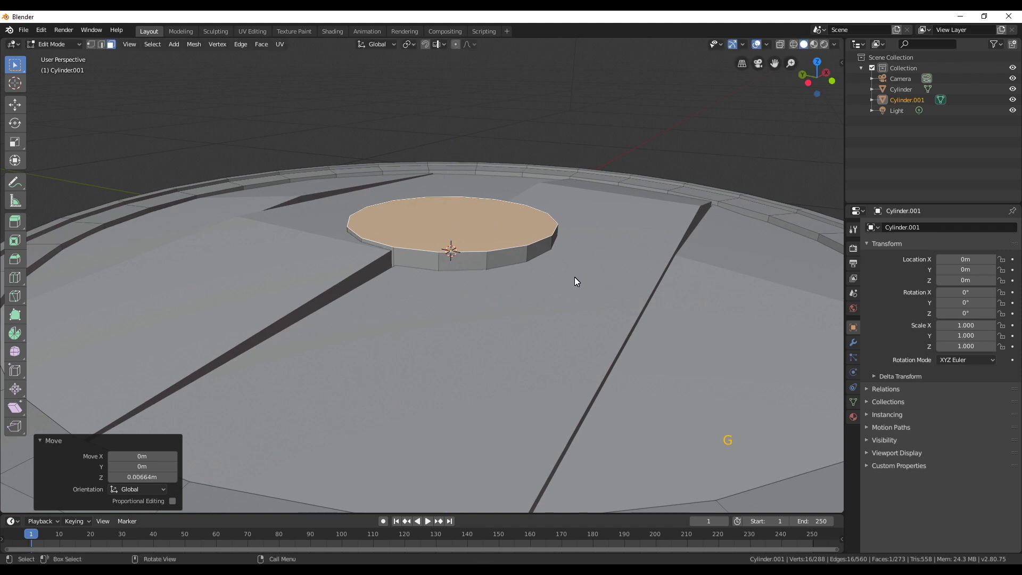
key(g)
middle_click(559, 269)
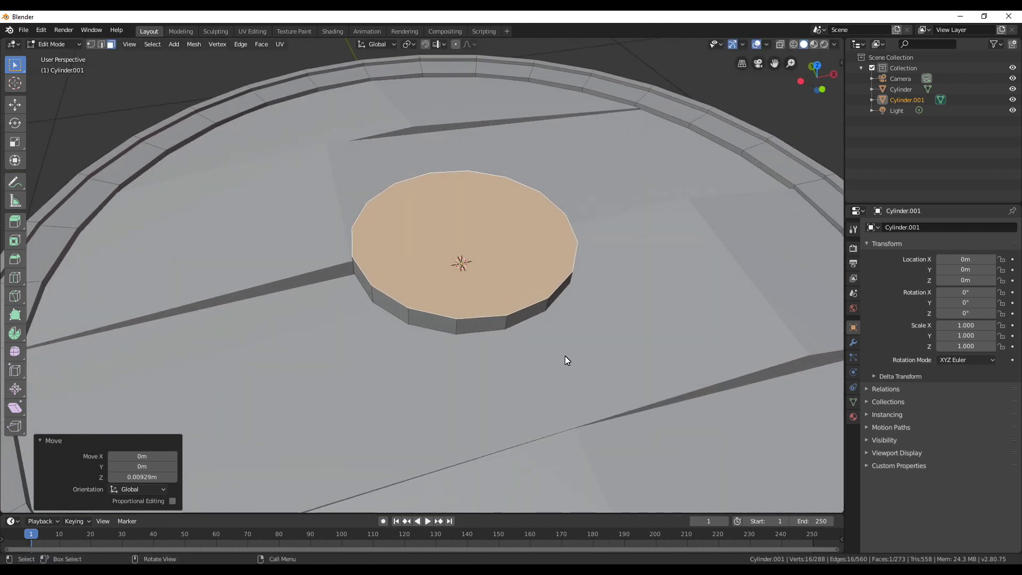
key(e)
key(s)
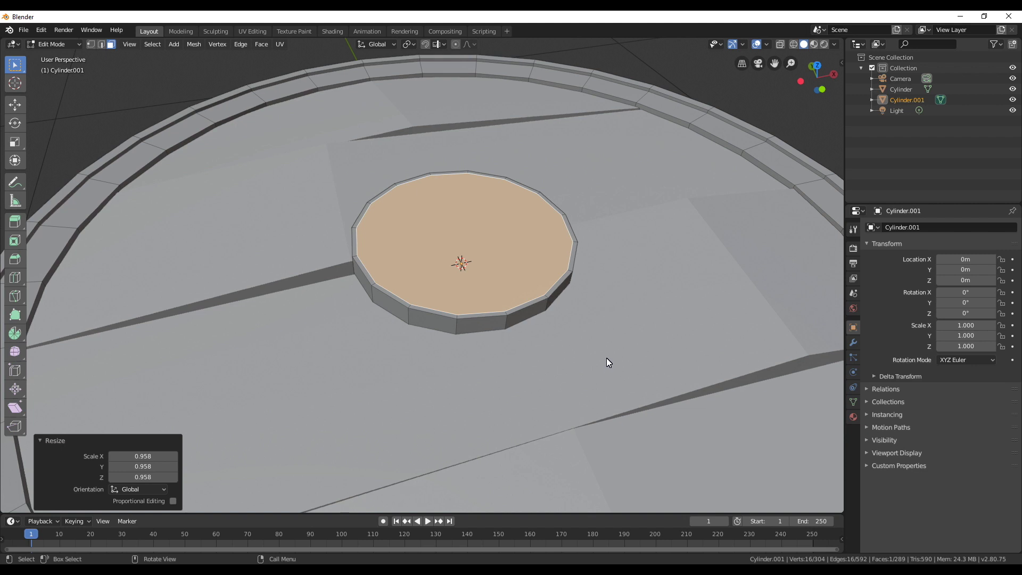
key(e)
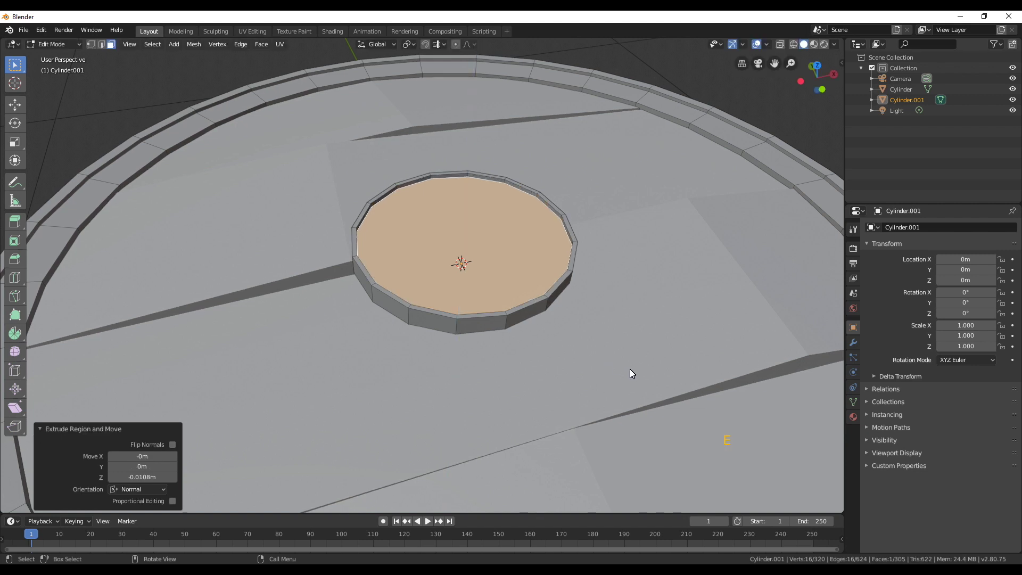
- Subdivide the top face, scale the inner face to 0.765 and extrude it up about 0.125 m into a drum
key(e)
right_click(620, 370)
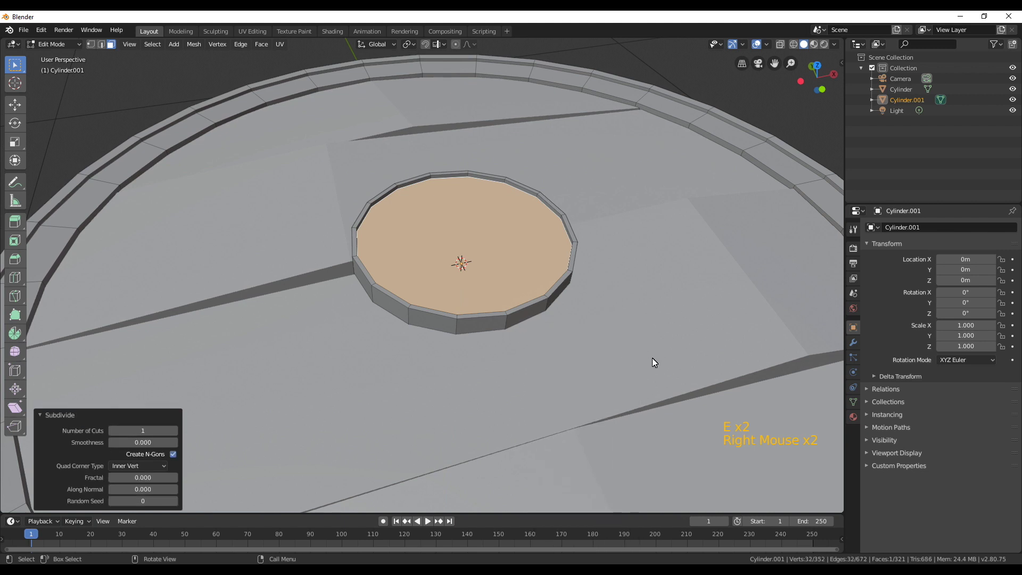
key(s)
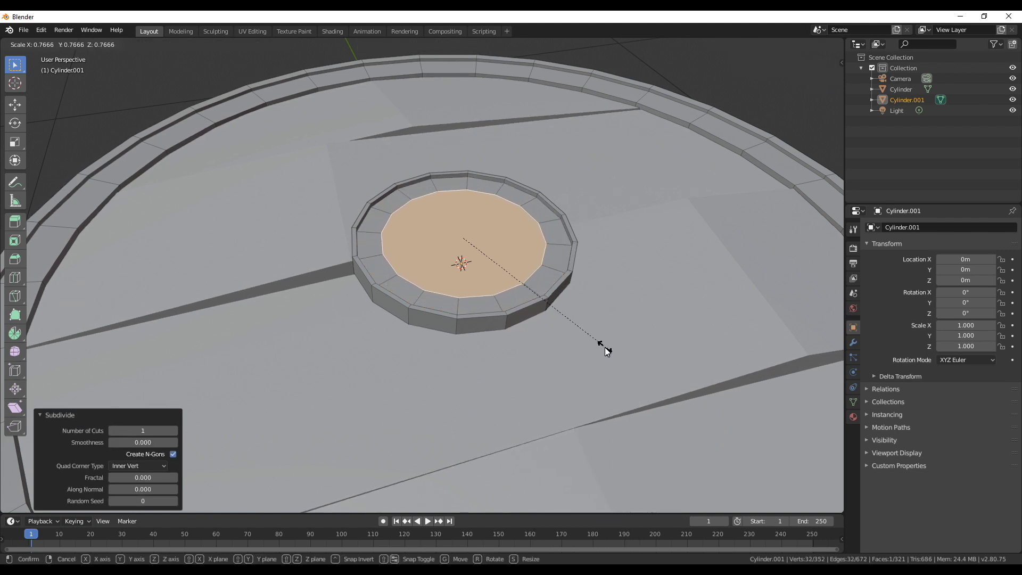
middle_click(625, 396)
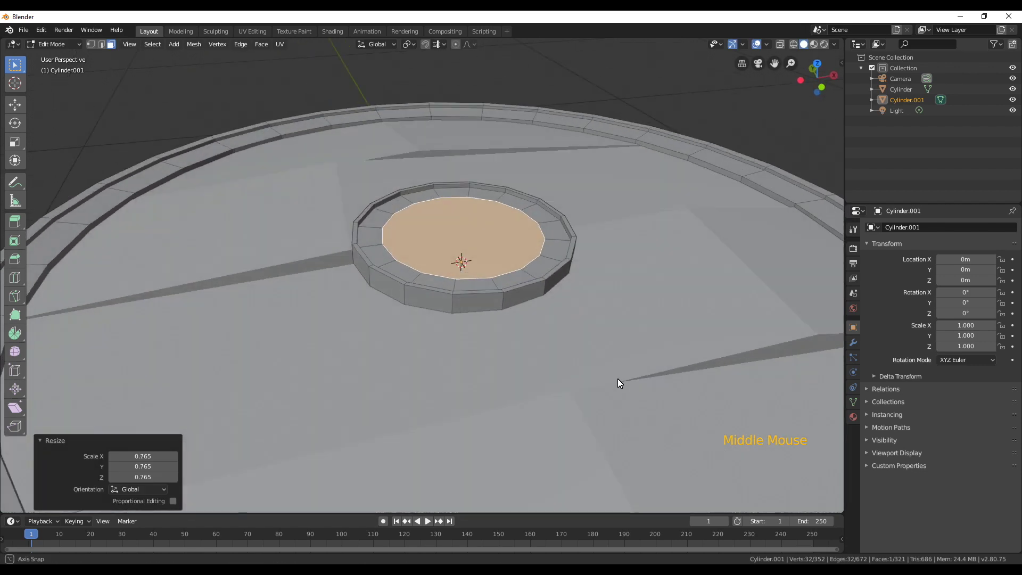
key(e)
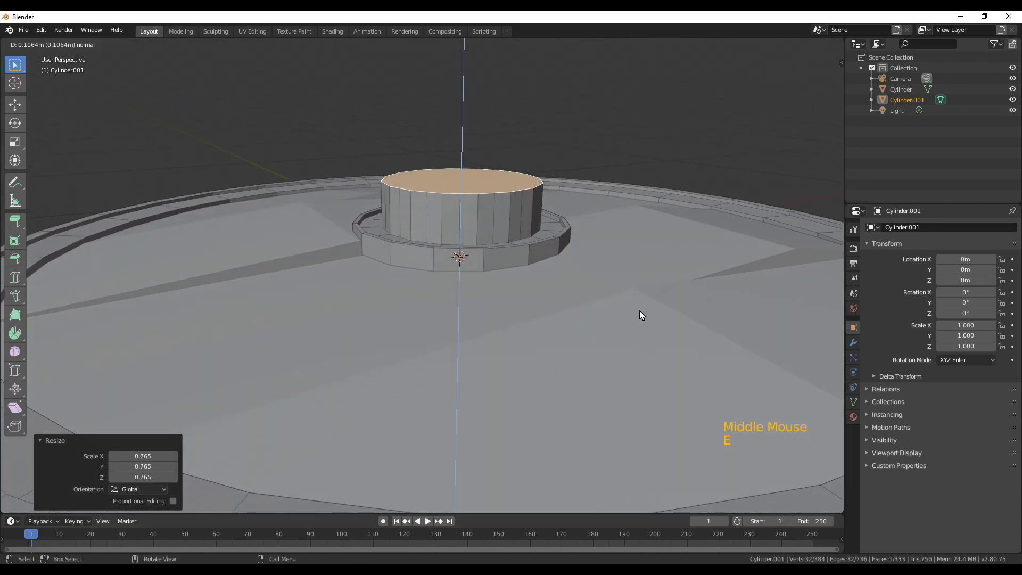
- Add three horizontal loop cuts around the raised drum with Ctrl+R
key(ctrl+r)
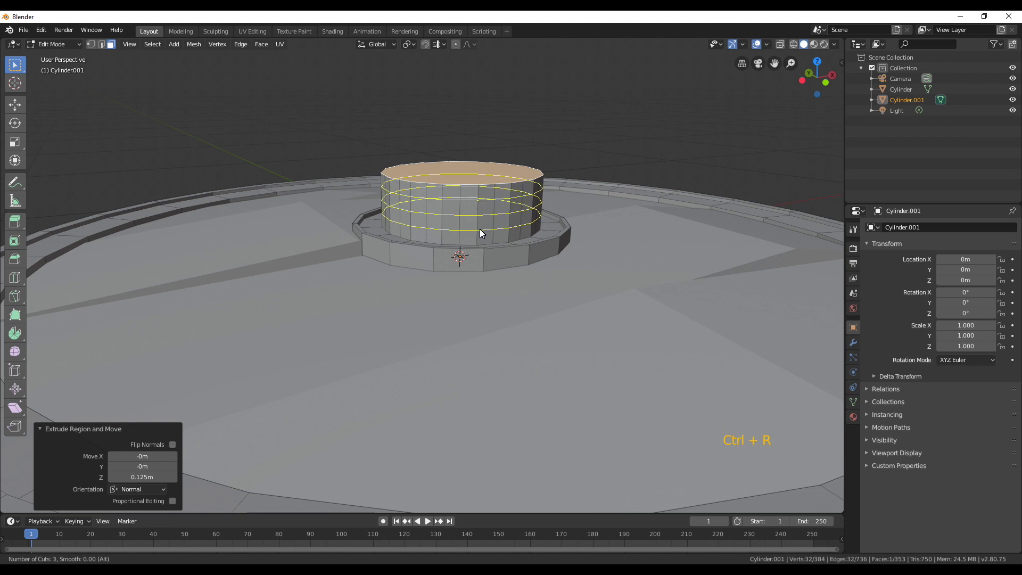
click(112, 48)
click(452, 174)
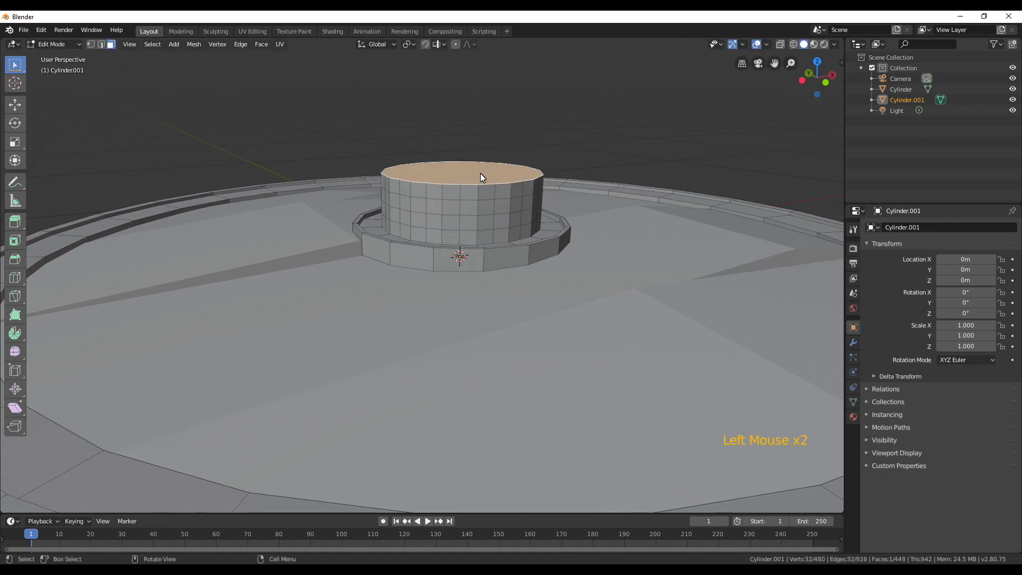
- With Sharp proportional falloff, shrink and raise the drum's top face into a smooth dome
key(o)
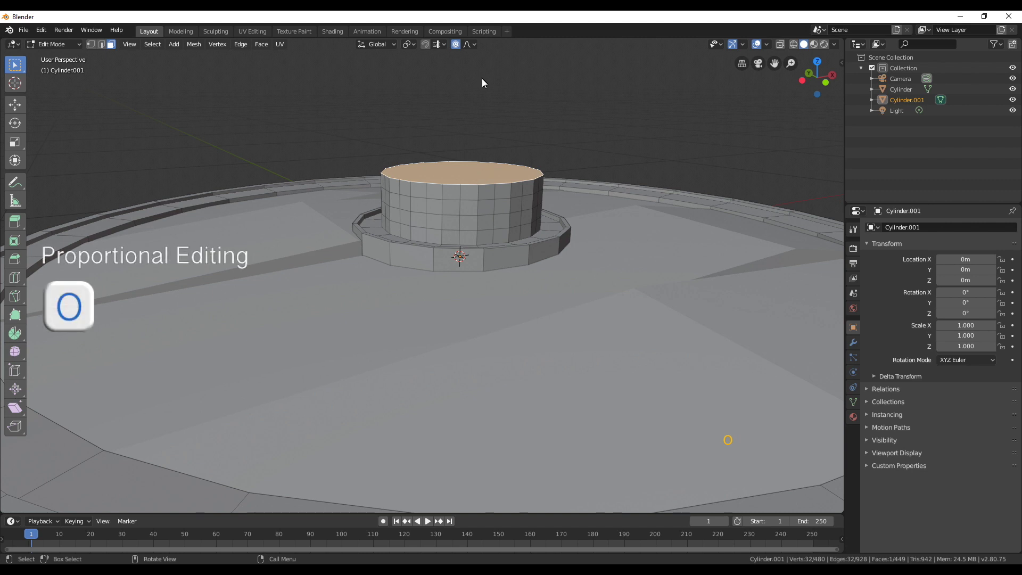
key(s)
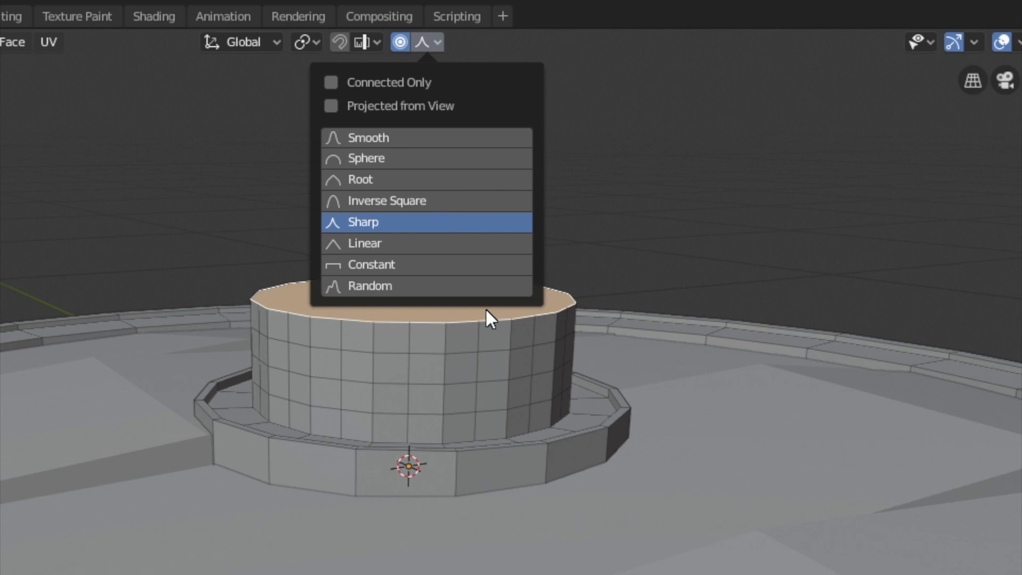
key(s)
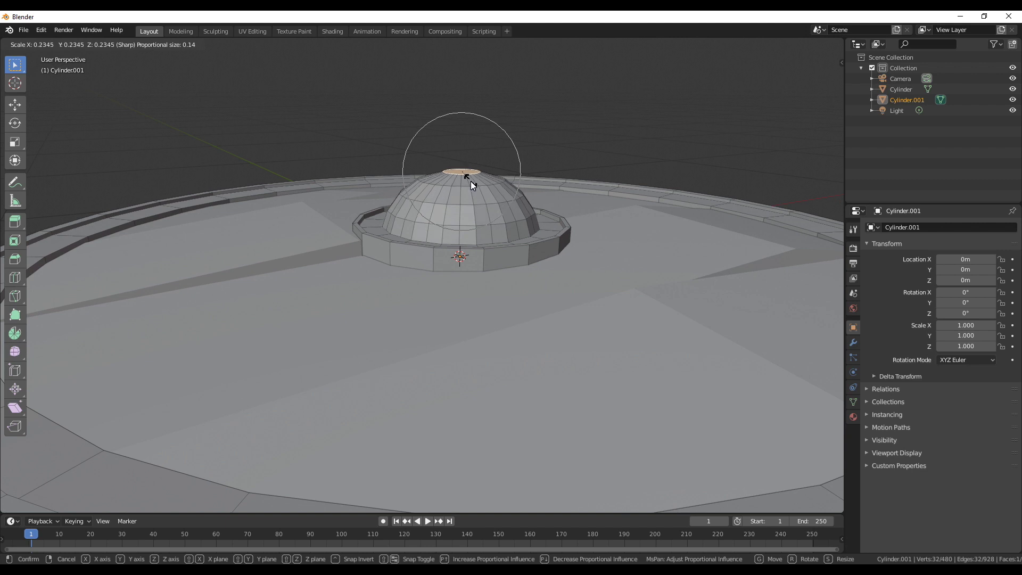
key(g)
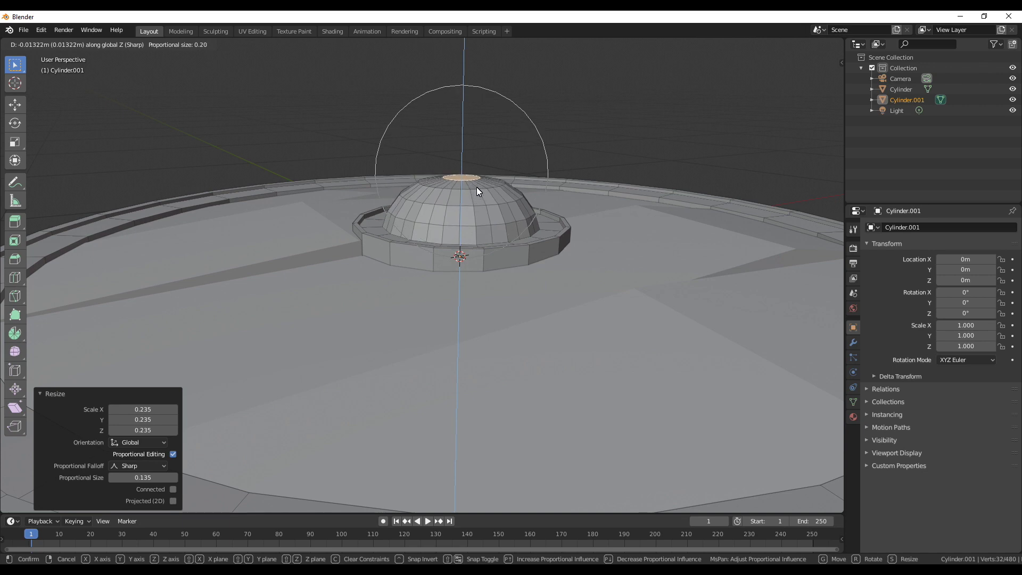
scroll(down, 3)
key(alt+a)
- Select the extra edge loops around the boss and dissolve them
middle_click(525, 272)
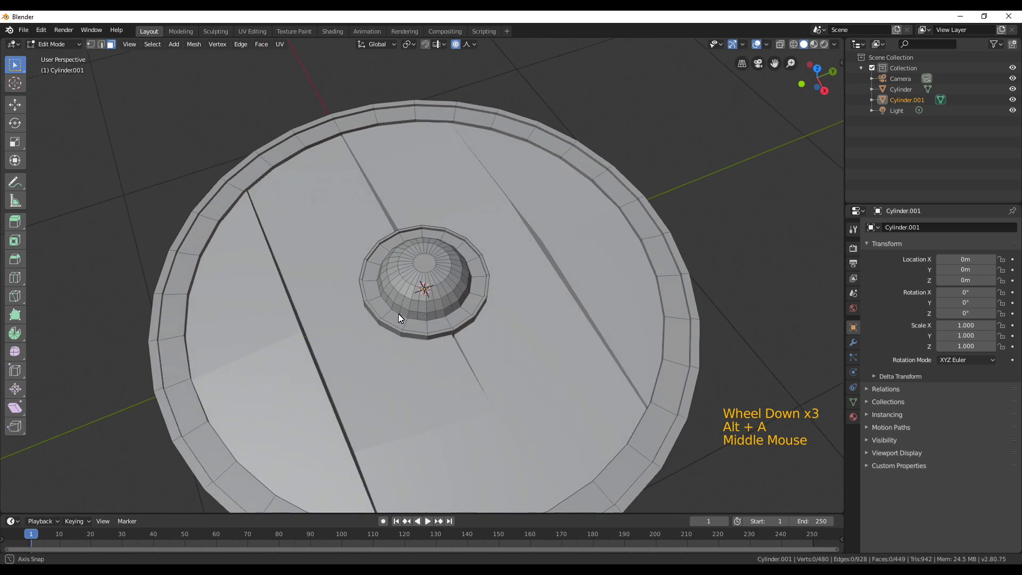
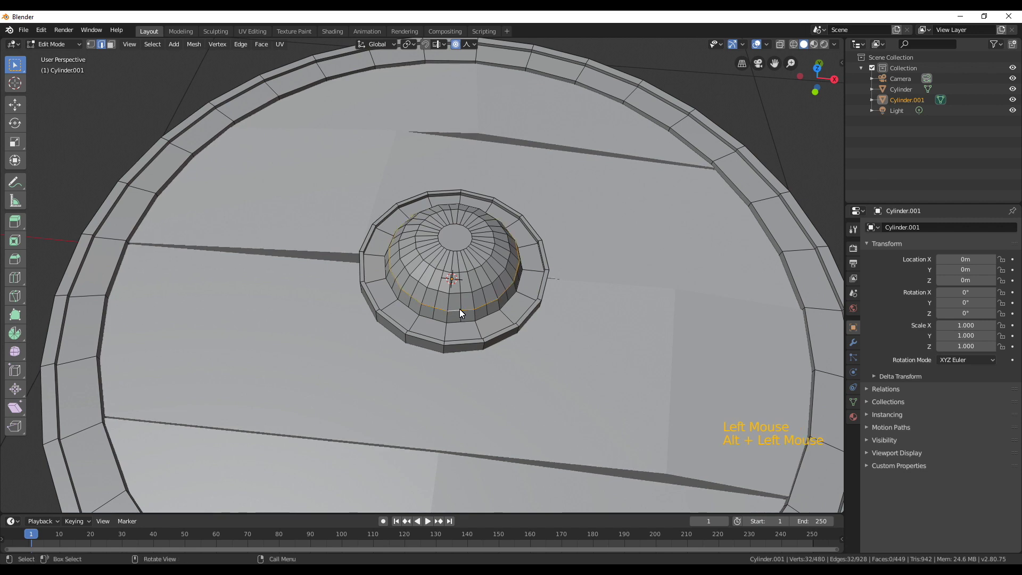
double_click(462, 299)
middle_click(536, 345)
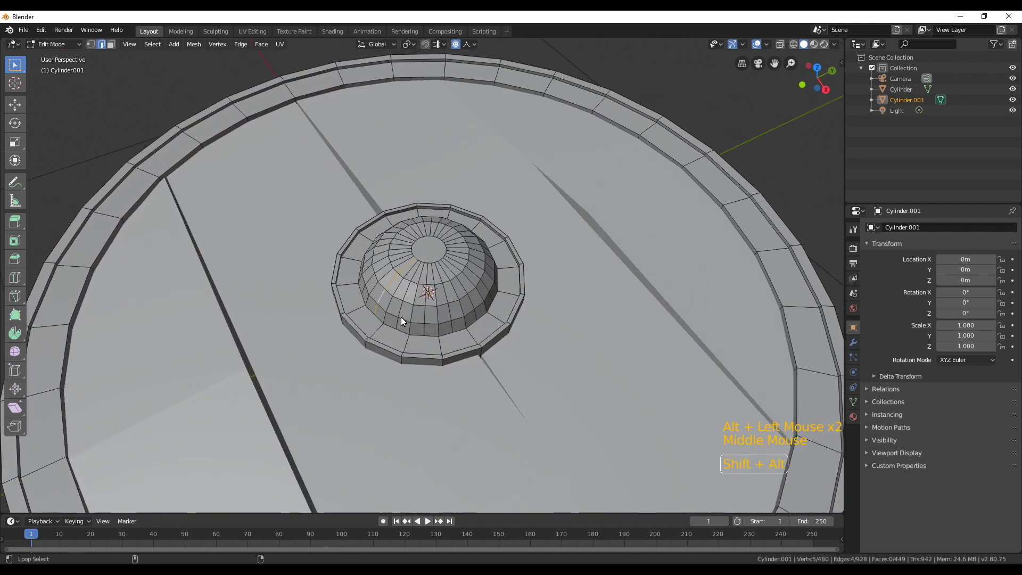
click(400, 319)
middle_click(473, 319)
click(389, 297)
middle_click(434, 322)
click(400, 284)
middle_click(433, 316)
click(440, 284)
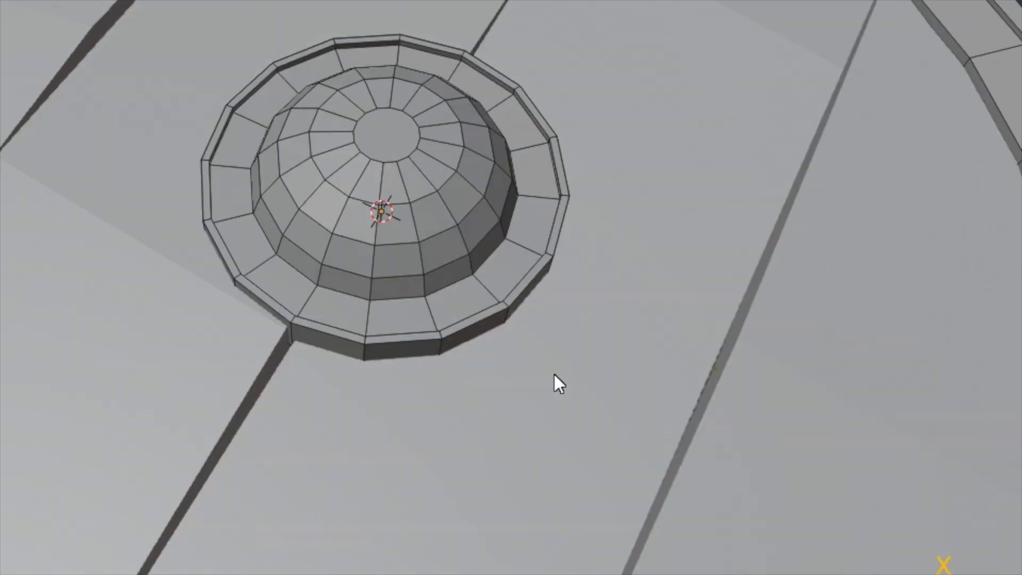
middle_click(549, 319)
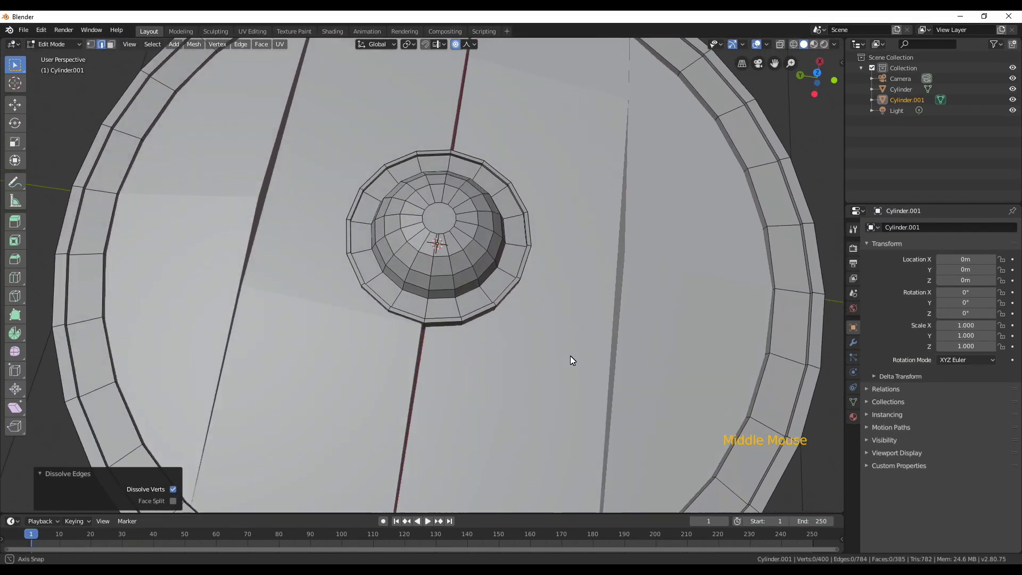
- Cut two parallel knife lines across the boss dome's flat top
scroll(up, 3)
middle_click(490, 246)
scroll(up, 3)
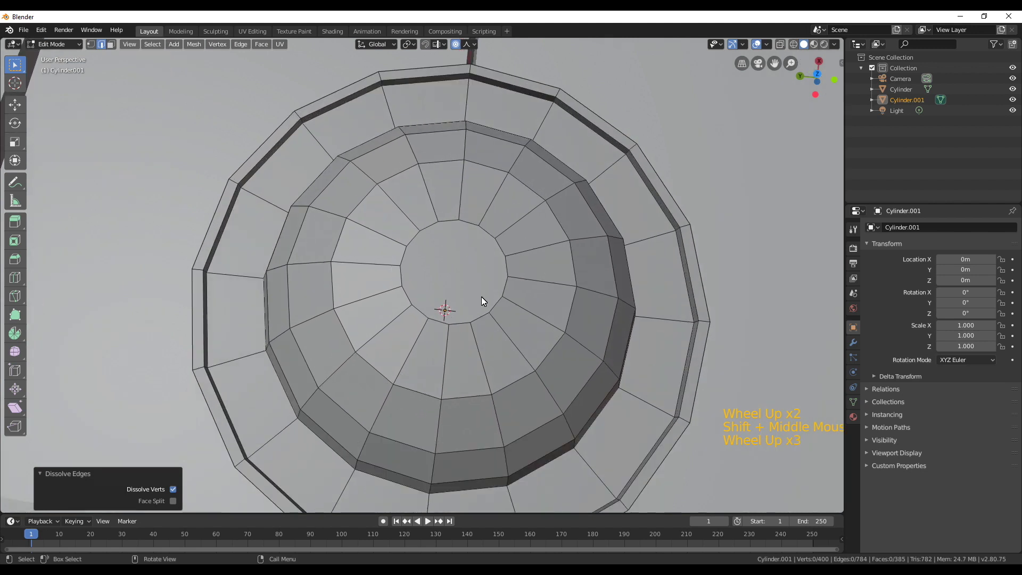
key(k)
scroll(up, 3)
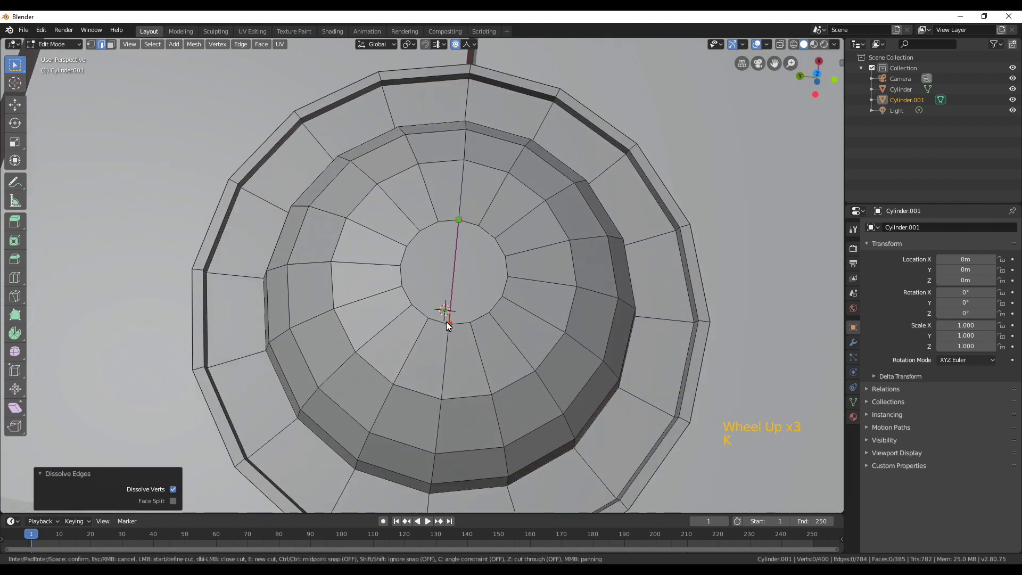
key(k)
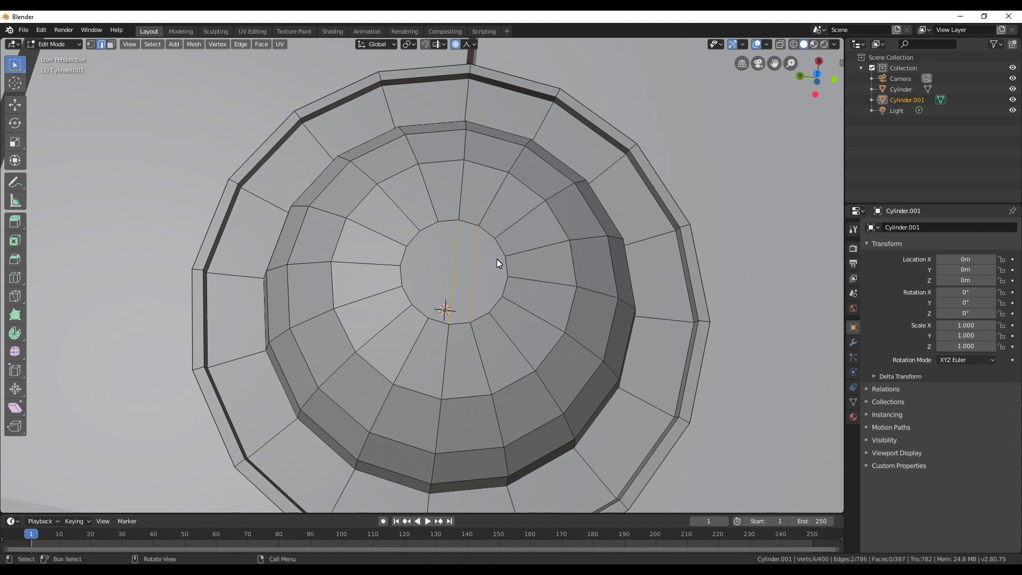
key(k)
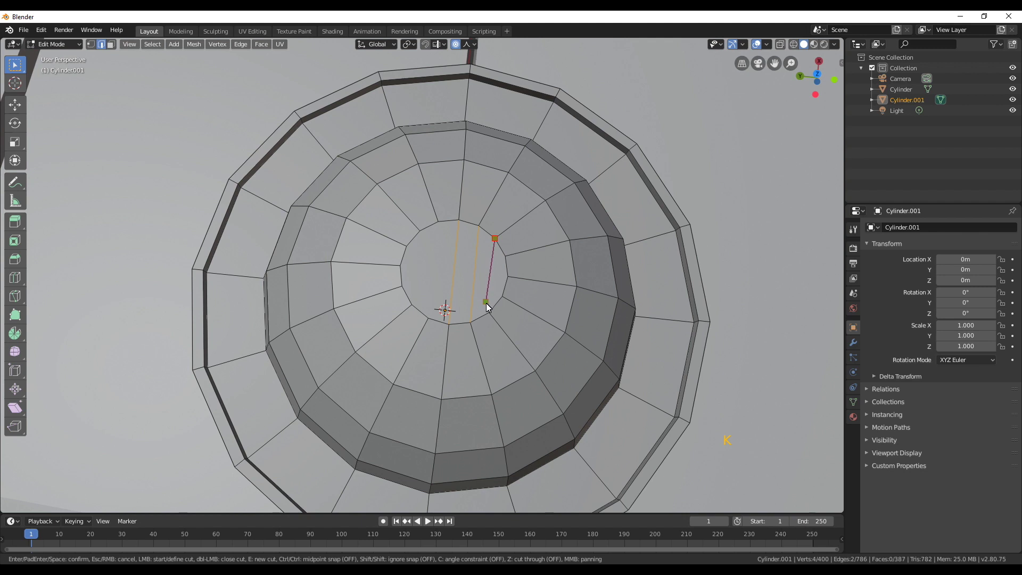
key(k)
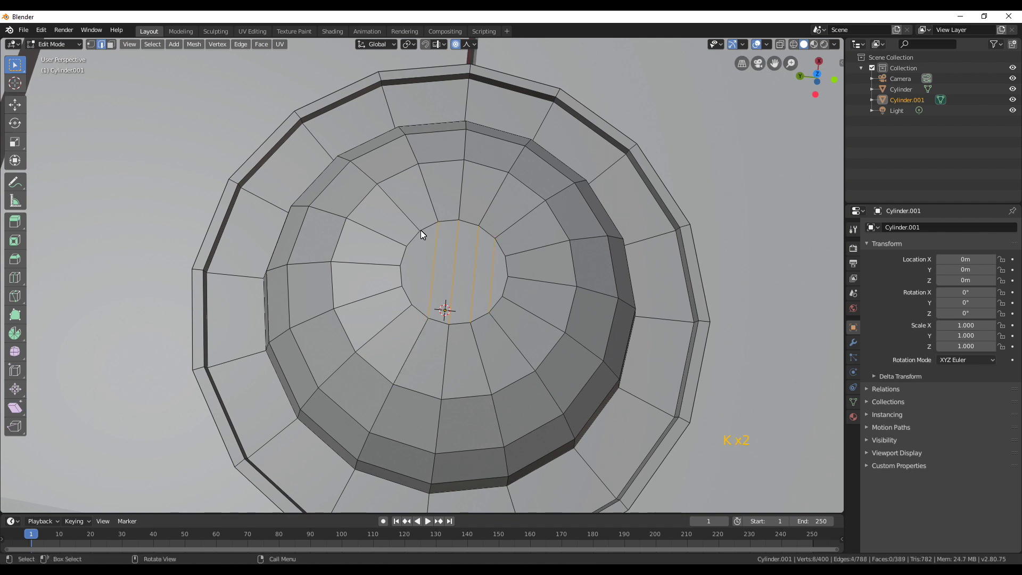
- Leave the knife tool, return to Object Mode and frame the shield for adding a new mesh
key(k)
right_click(70, 213)
scroll(down, 3)
click(664, 272)
middle_click(540, 323)
middle_click(536, 322)
middle_click(543, 313)
scroll(up, 3)
scroll(down, 3)
key(shift+a)
key(Tab)
middle_click(458, 347)
- Add an ico sphere, delete the oversized one and add a new low-subdivision ico sphere
key(shift+a)
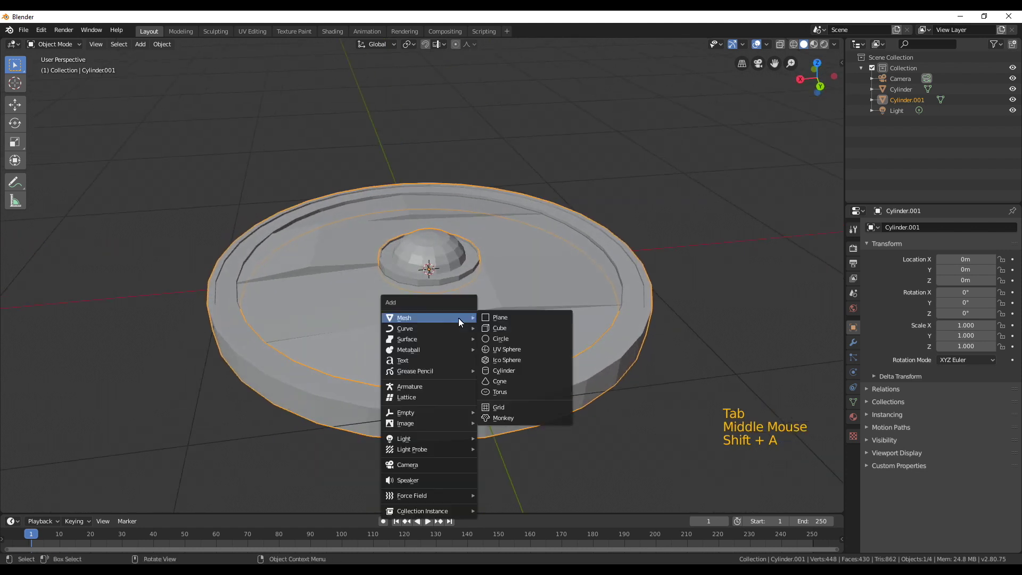
scroll(down, 3)
middle_click(497, 333)
key(z)
key(KP_1)
key(Tab)
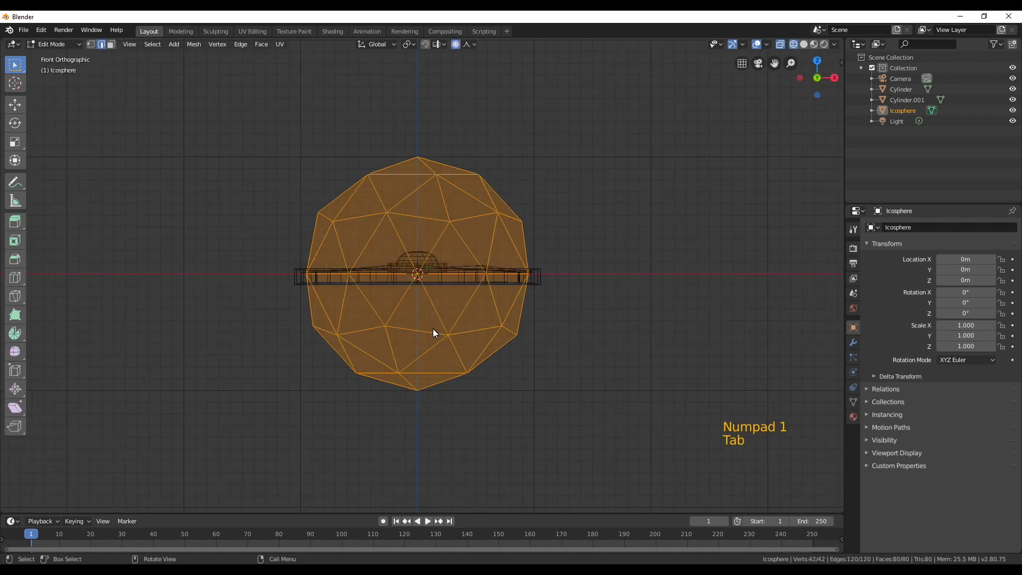
key(Tab)
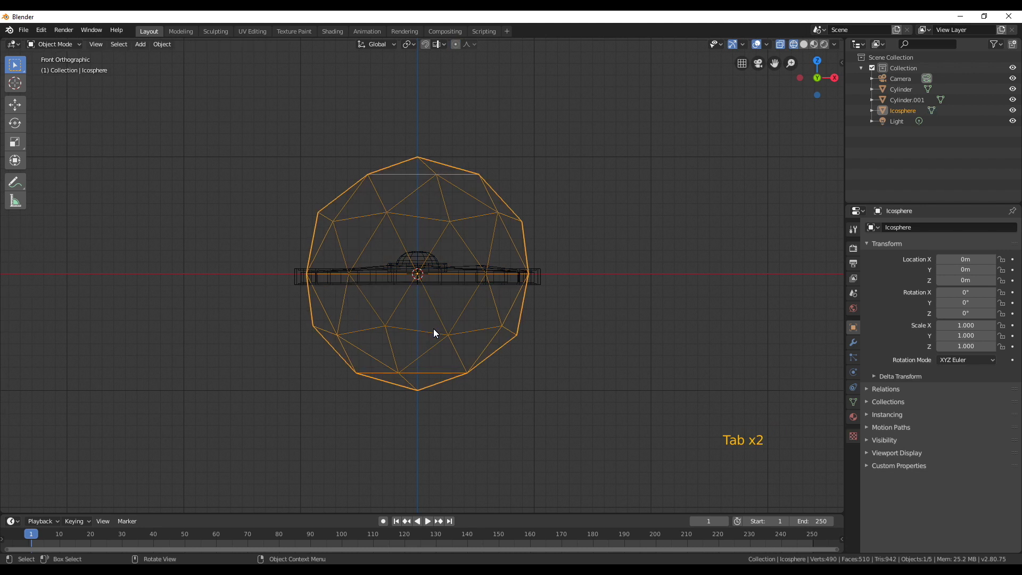
key(x)
key(shift+a)
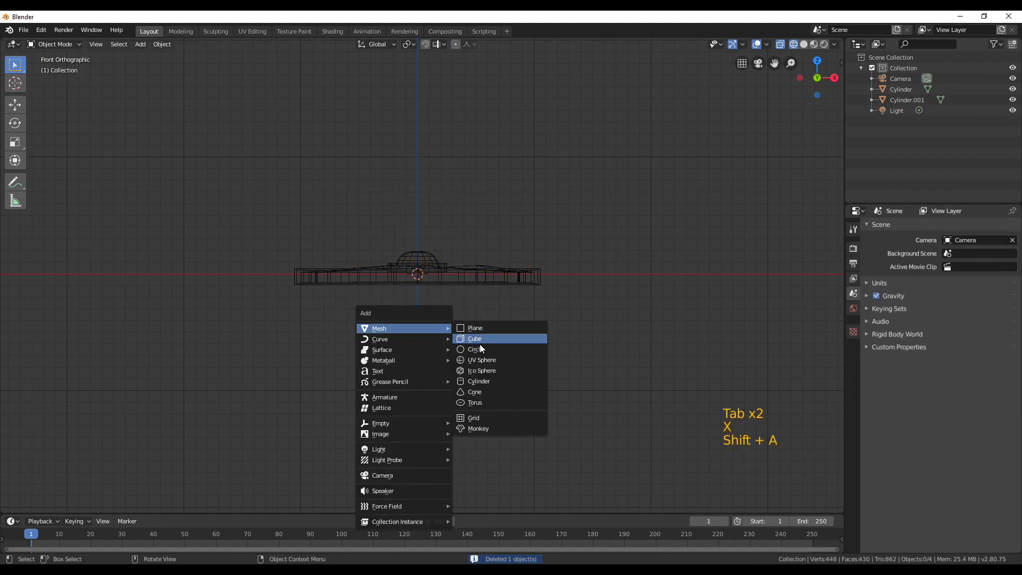
click(115, 403)
- In Edit Mode with X-ray, delete the icosphere's lower vertices leaving a five-faced pointed cap
key(Tab)
click(114, 44)
click(268, 239)
key(x)
middle_click(546, 275)
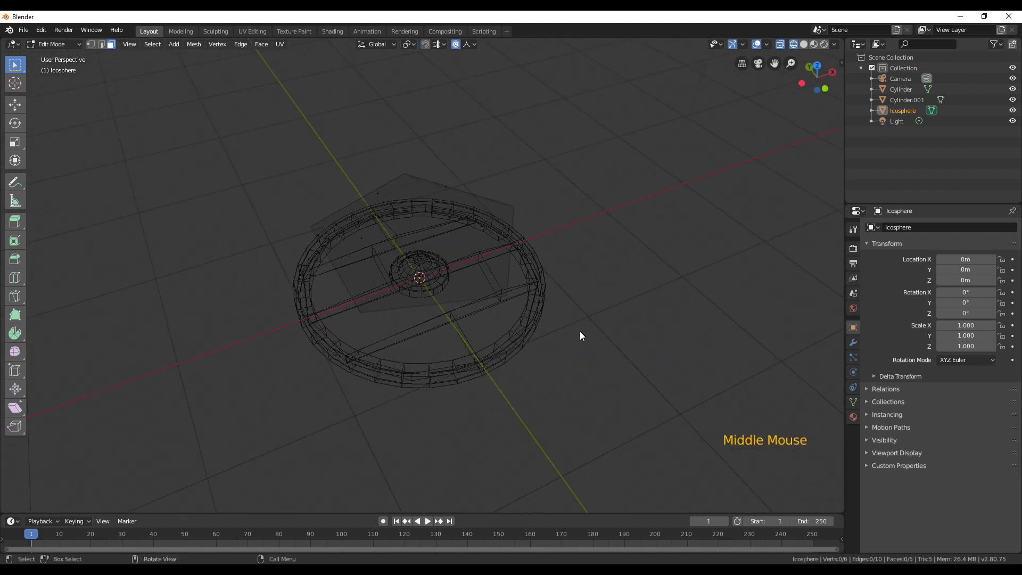
- Select the whole cap in Edit Mode and scale it down to rivet size
key(z)
click(430, 245)
key(Tab)
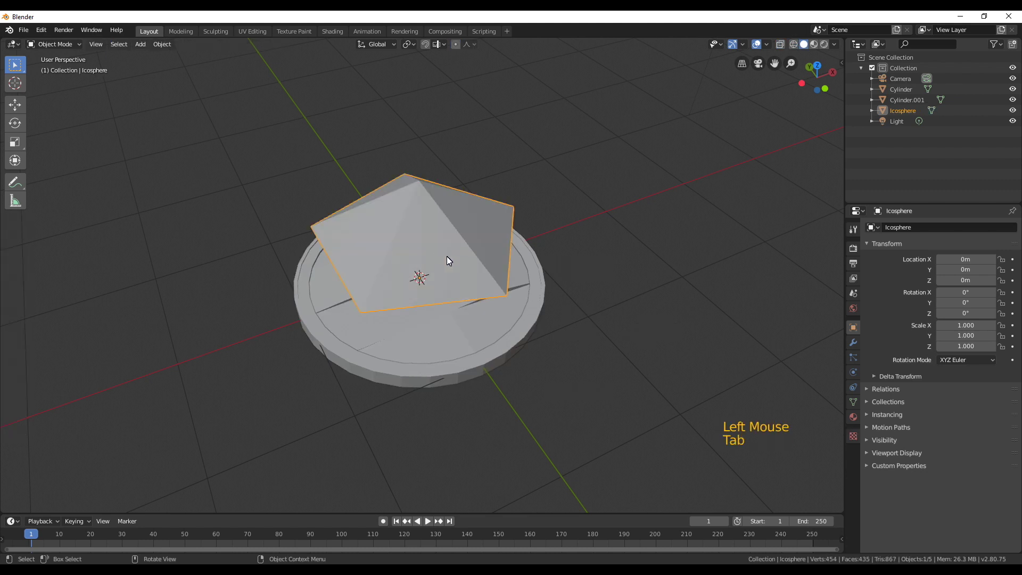
key(Tab)
key(a)
key(s)
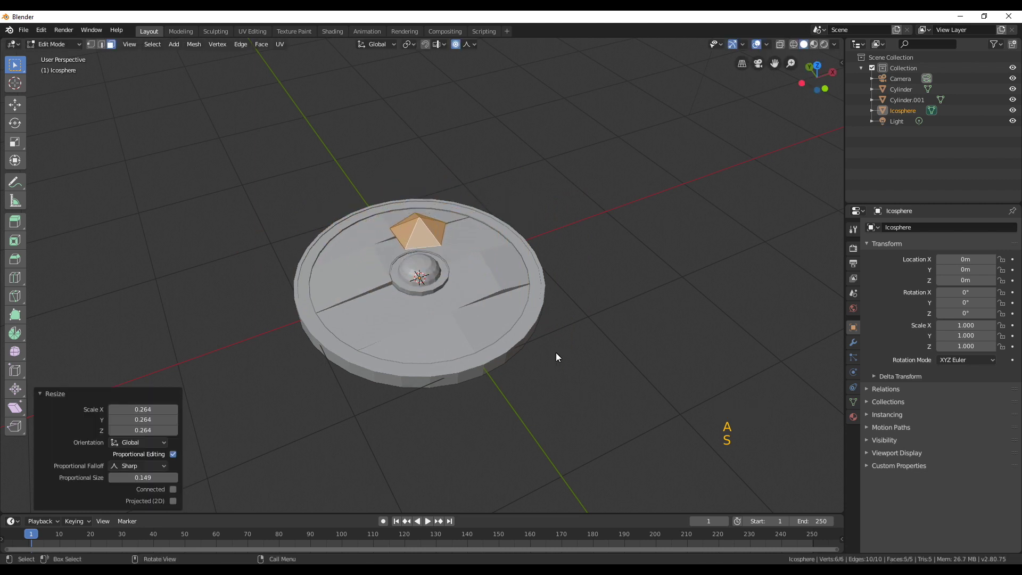
key(o)
key(s)
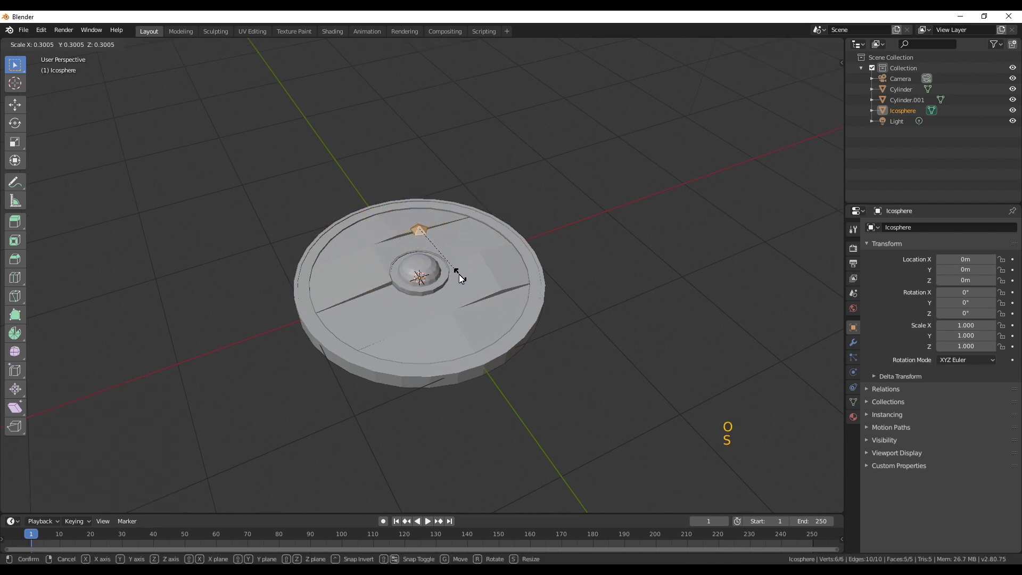
middle_click(480, 305)
scroll(up, 3)
middle_click(503, 321)
key(s)
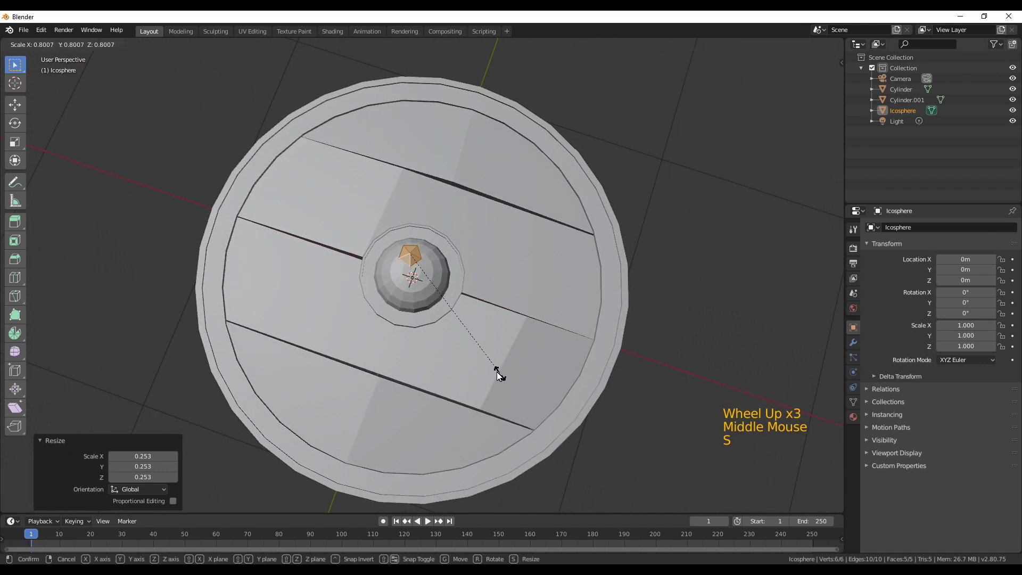
- From top view, move the rivet along X out to the shield's left rim with face snapping
key(KP_7)
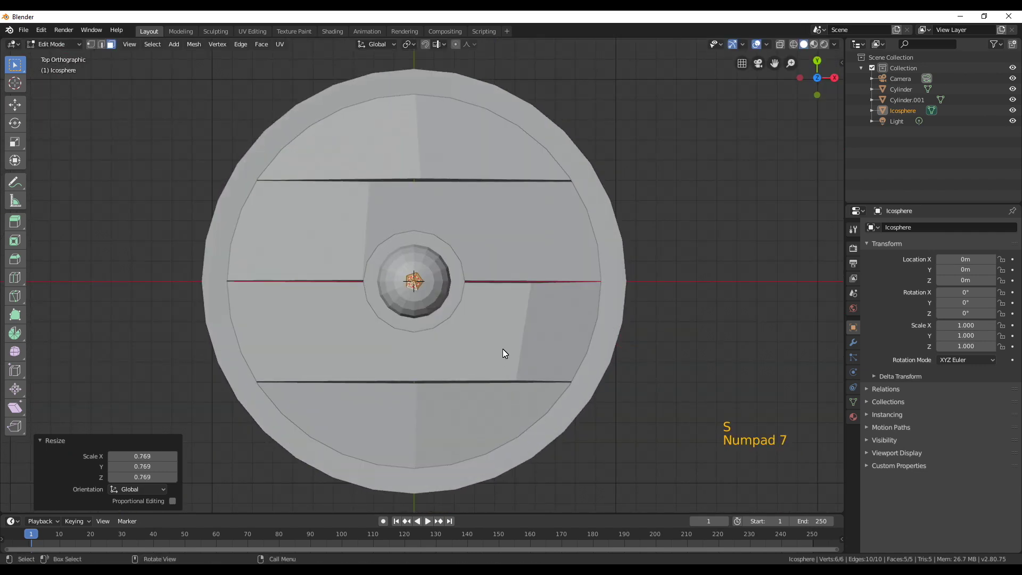
key(g)
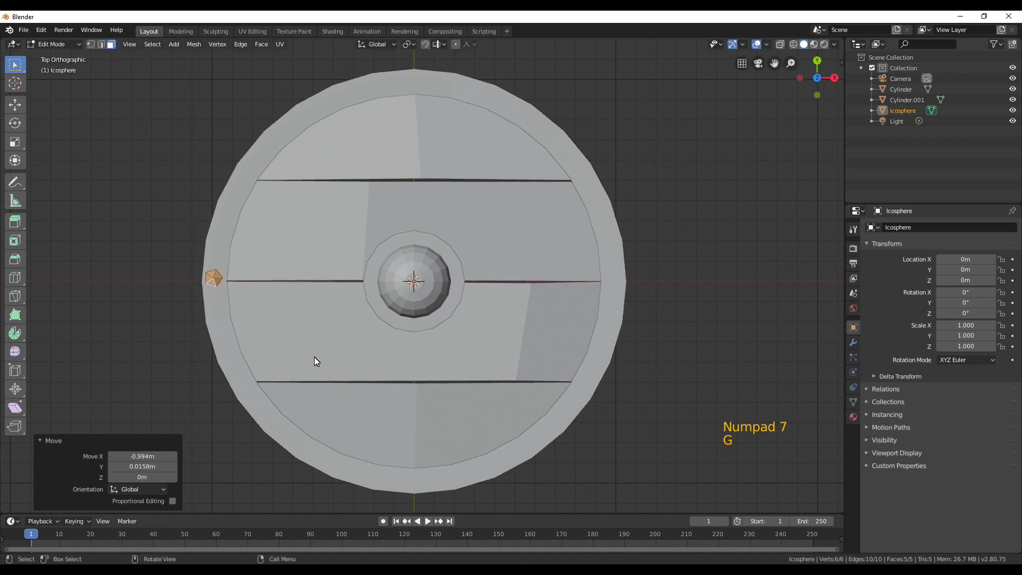
key(s)
key(g)
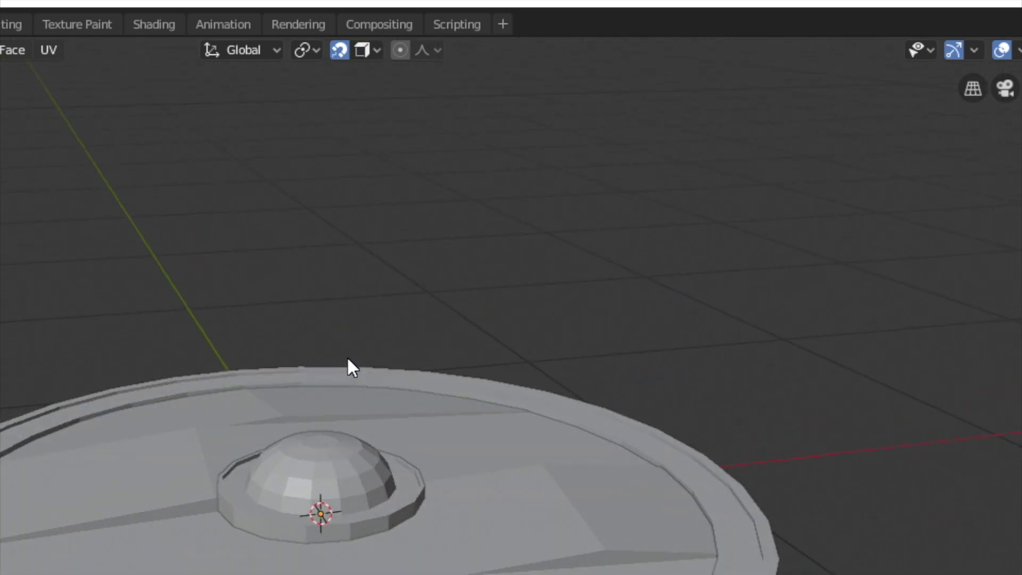
- Lower the rivet until it sits on the shield's rim surface
middle_click(413, 234)
key(g)
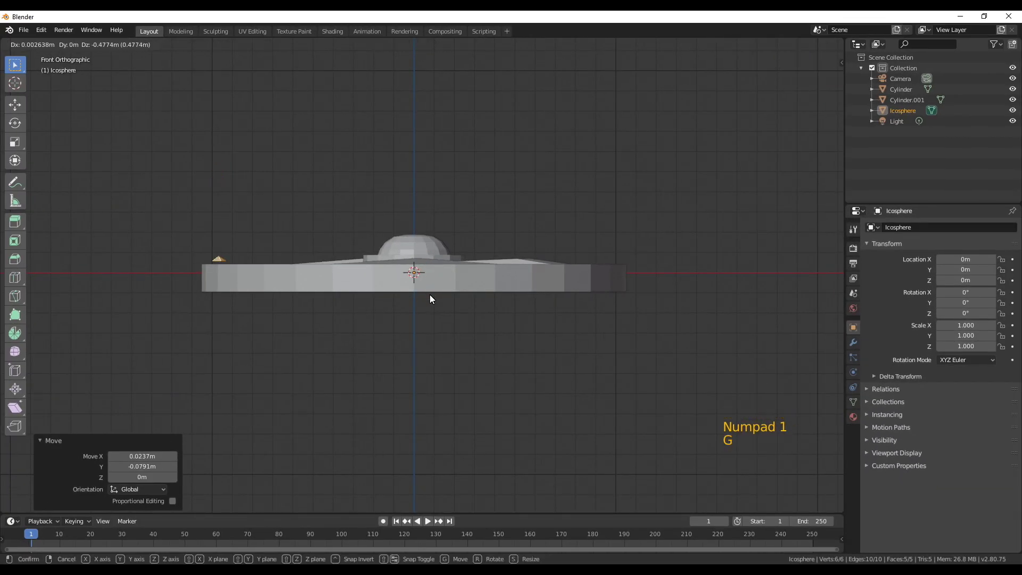
middle_click(373, 268)
middle_click(243, 288)
scroll(up, 3)
key(g)
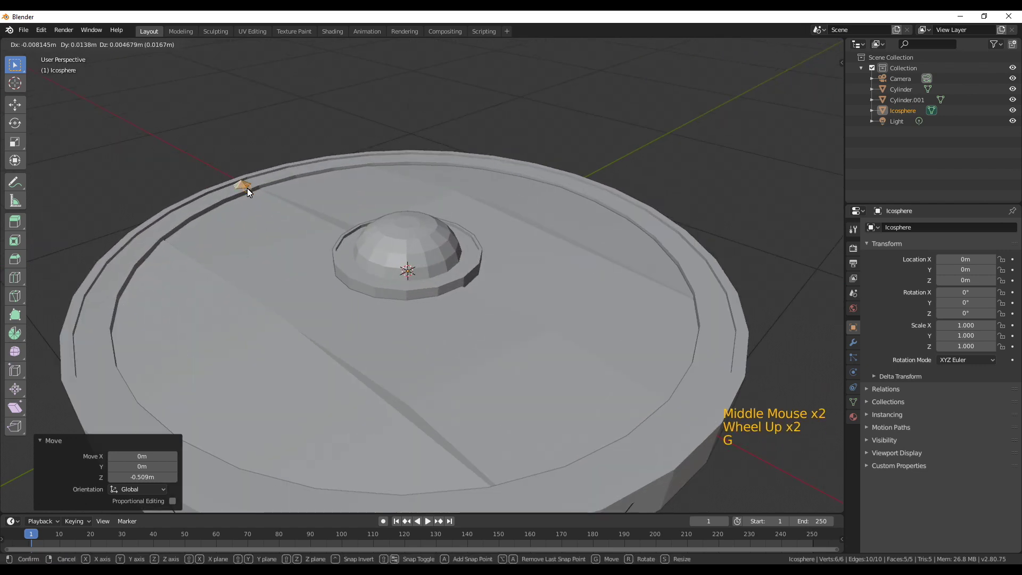
middle_click(284, 241)
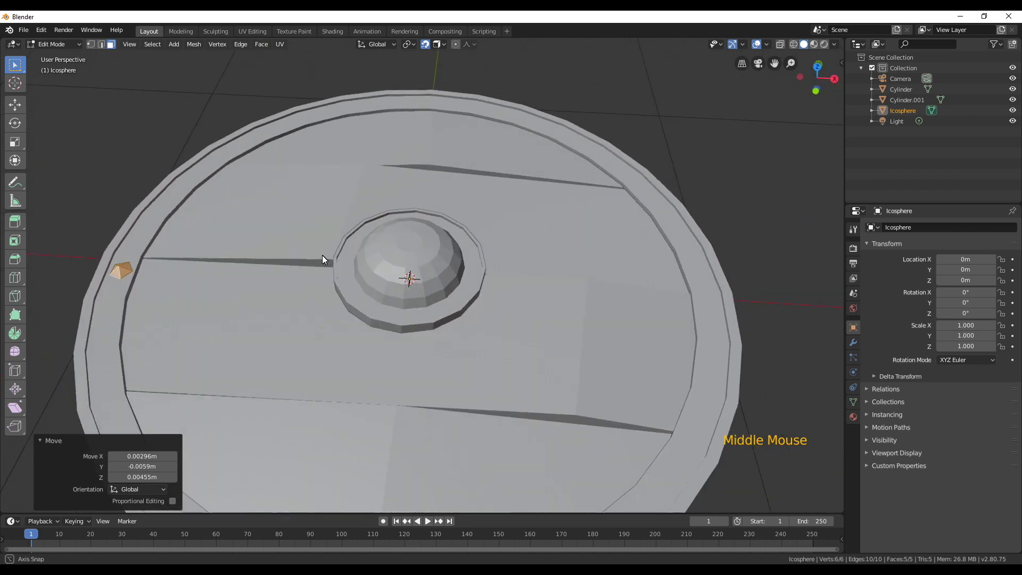
scroll(down, 3)
- Duplicate the rivet to the top, right and bottom of the rim plus one spare copy
key(KP_7)
key(shift+d)
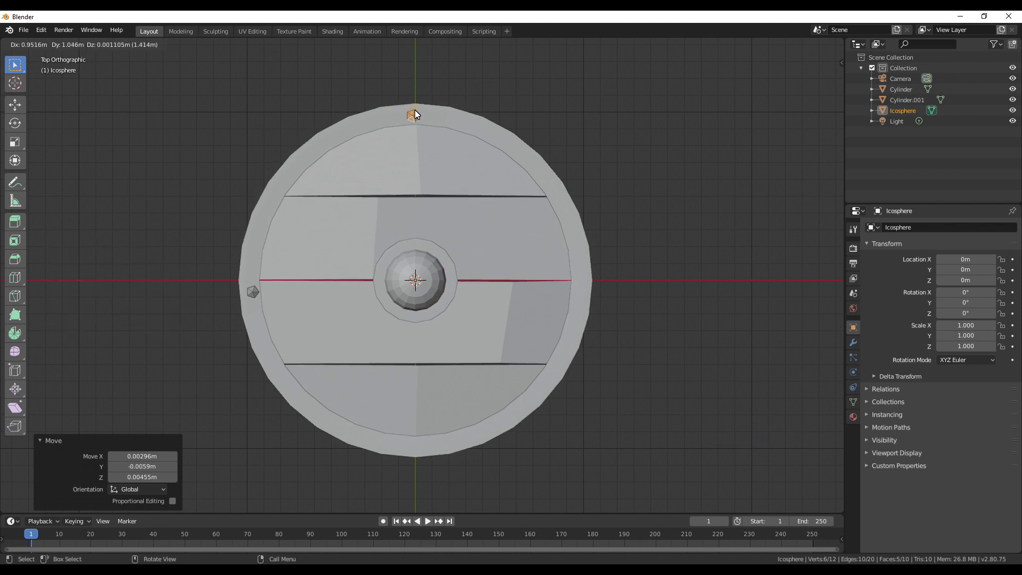
key(shift+d)
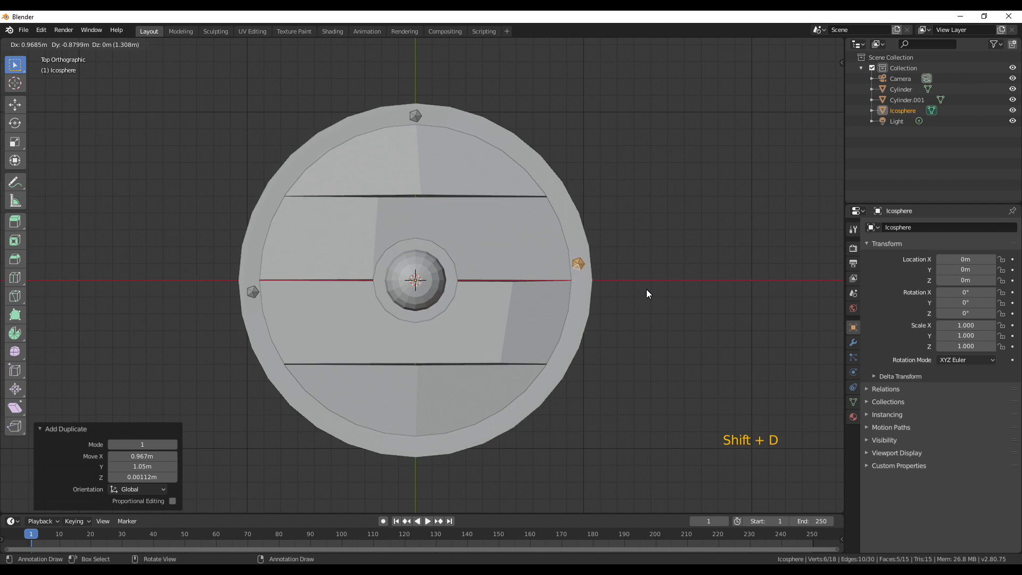
key(shift+d)
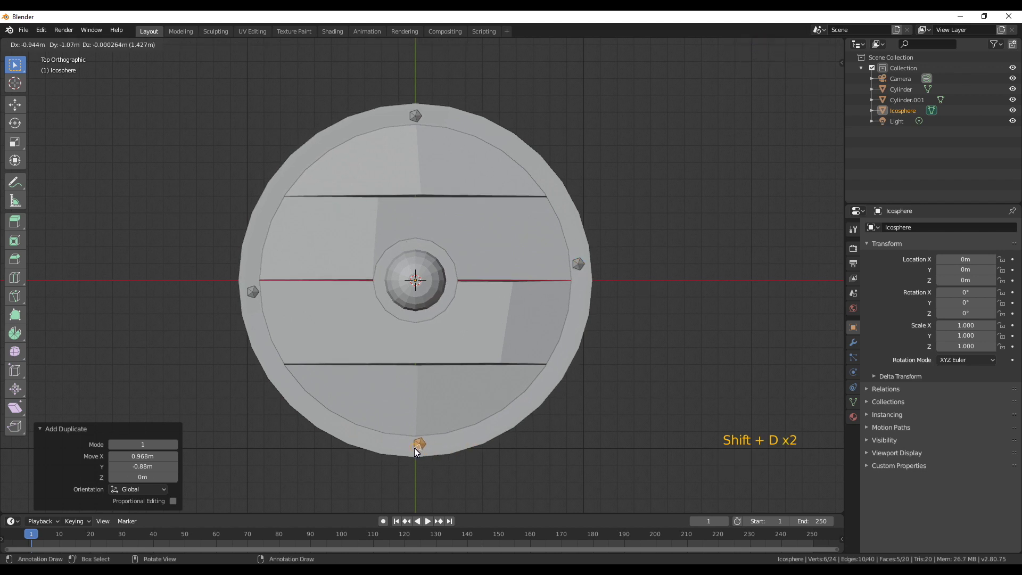
key(shift+d)
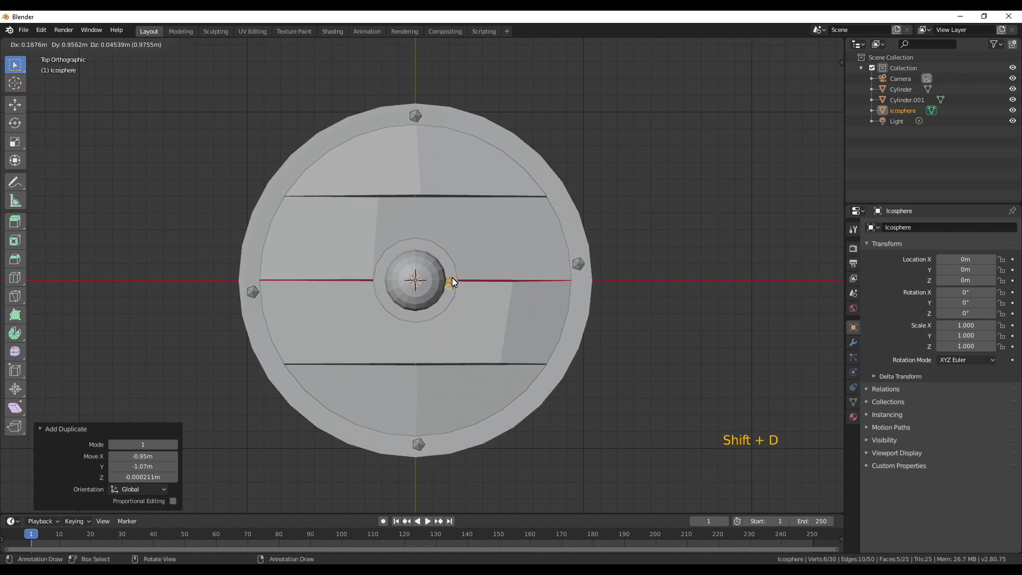
- Shrink the spare rivet, place it beside the central boss and duplicate two more around it
key(s)
scroll(up, 3)
key(g)
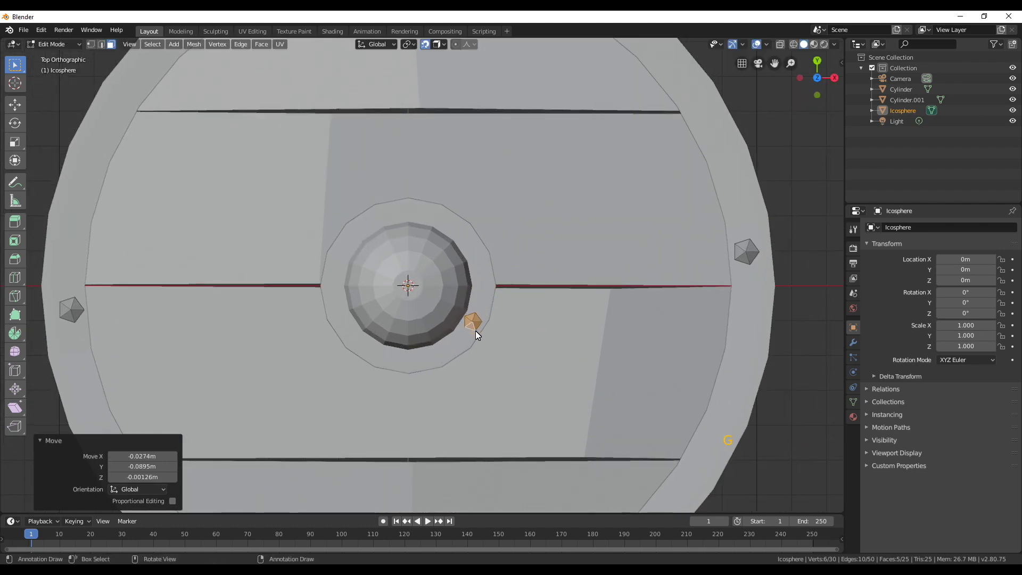
key(shift+d)
key(shift+d)
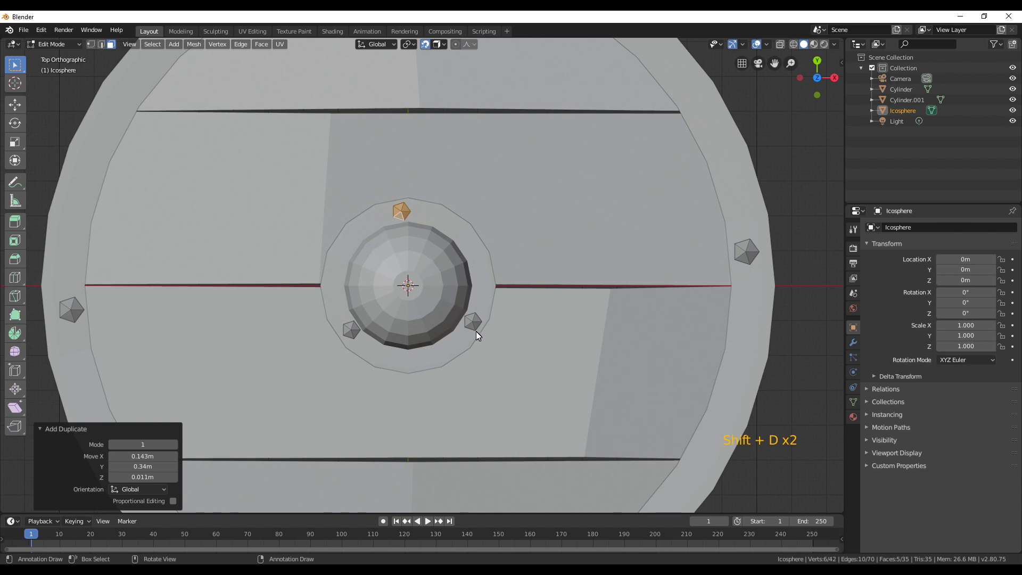
key(alt+a)
scroll(down, 3)
middle_click(464, 380)
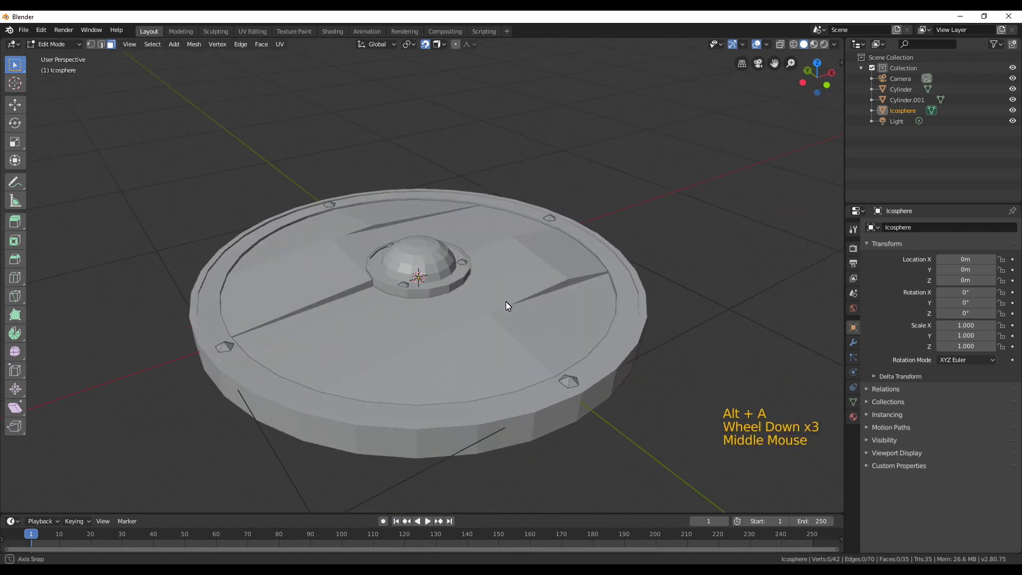
scroll(down, 3)
middle_click(465, 333)
scroll(up, 3)
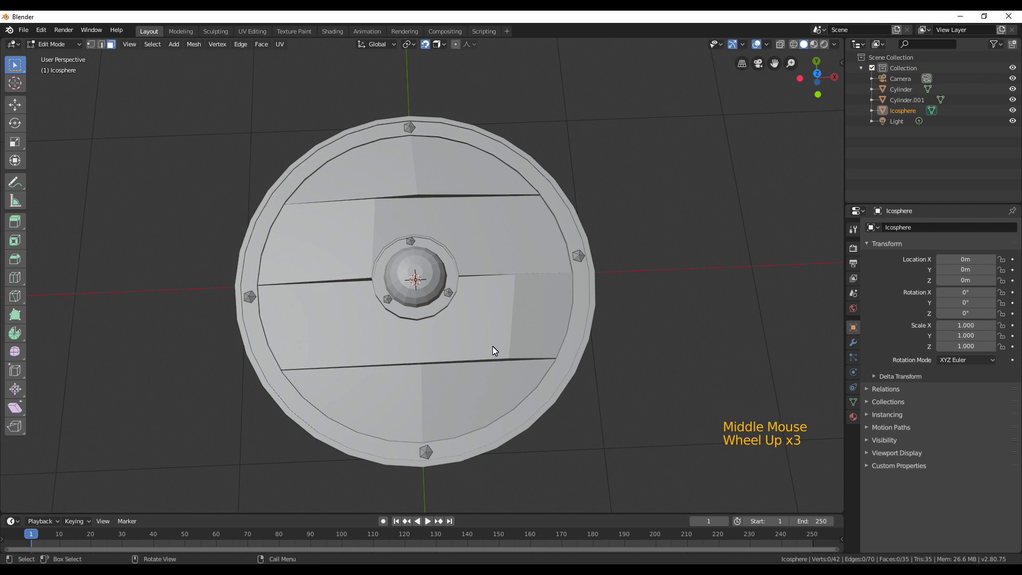
- Hide the shield and add a Bezier curve to the scene via Shift+A > Curve
middle_click(906, 188)
click(906, 188)
scroll(up, 3)
key(shift+a)
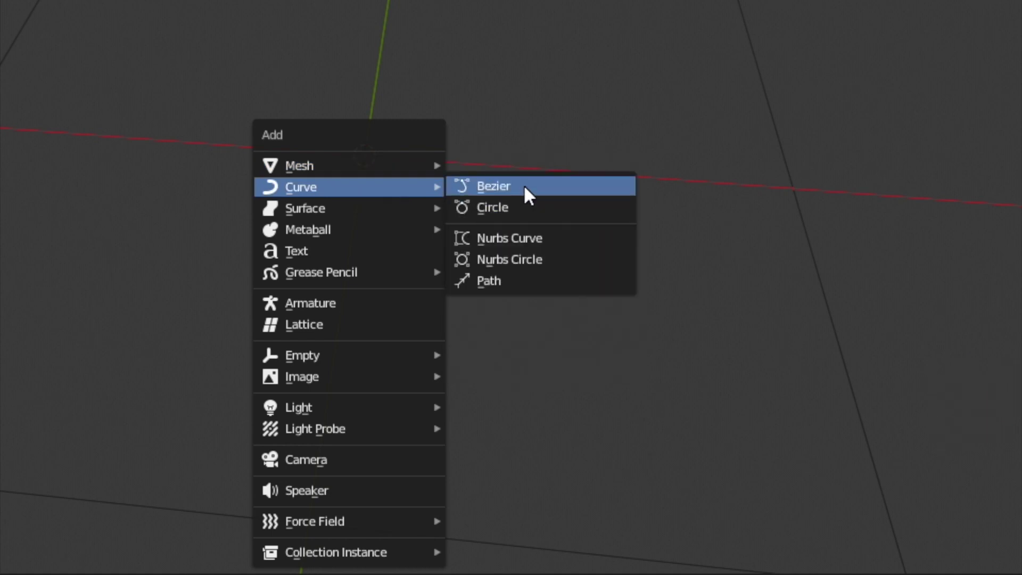
scroll(down, 3)
middle_click(456, 371)
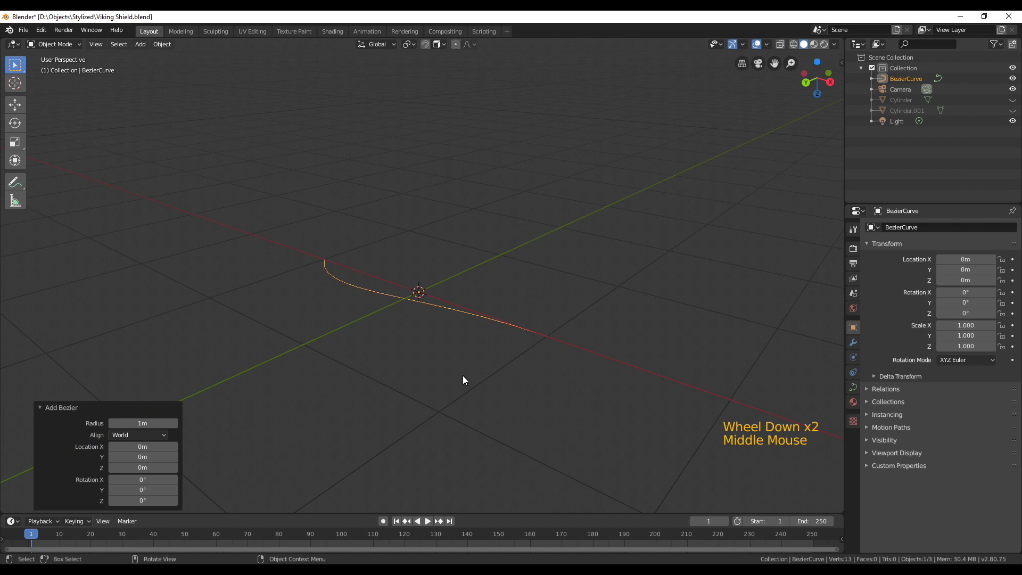
scroll(down, 3)
- Shape the Bezier curve into an arch and rotate it 90° on X so it stands upright
key(shift+a)
middle_click(453, 375)
key(r)
middle_click(442, 376)
middle_click(448, 360)
right_click(471, 333)
middle_click(527, 354)
scroll(up, 3)
middle_click(560, 348)
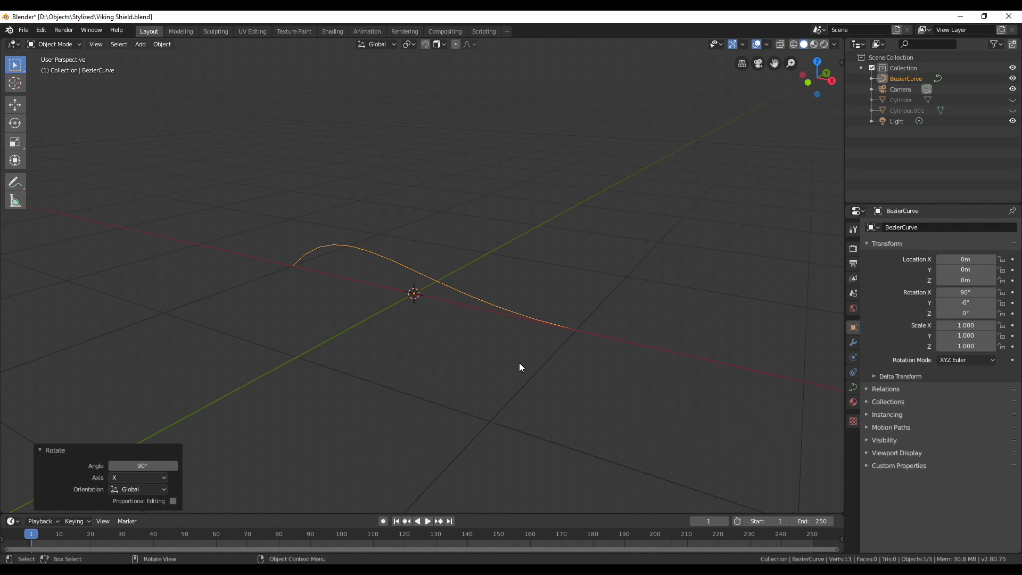
- Add a new cube via Shift+A > Mesh for the handle profile
key(shift+a)
scroll(down, 3)
middle_click(433, 300)
- In Edit Mode, scale the cube's top face down to flatten it into a slab
key(Tab)
middle_click(439, 290)
click(114, 45)
click(453, 232)
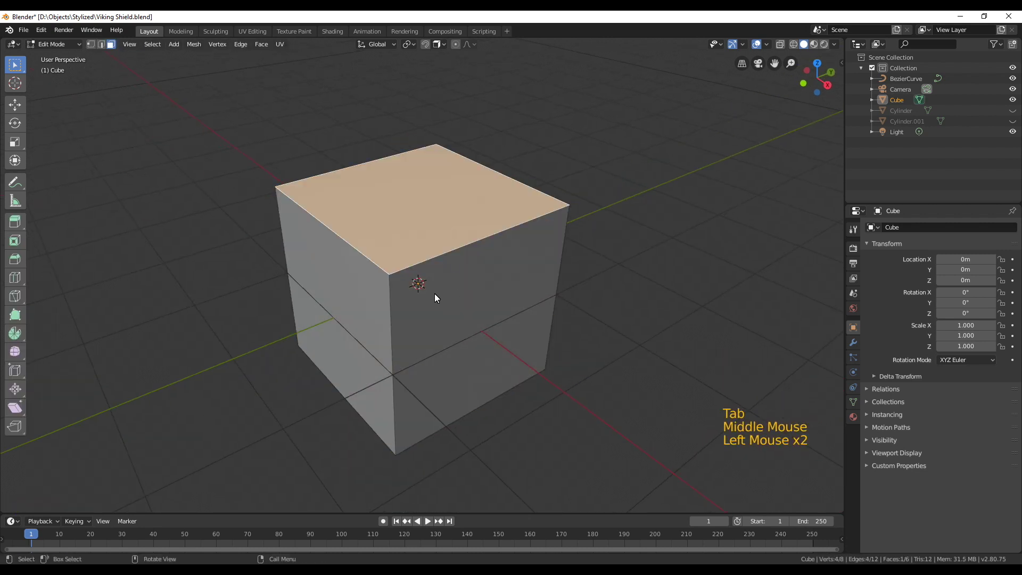
click(442, 260)
middle_click(461, 349)
click(482, 416)
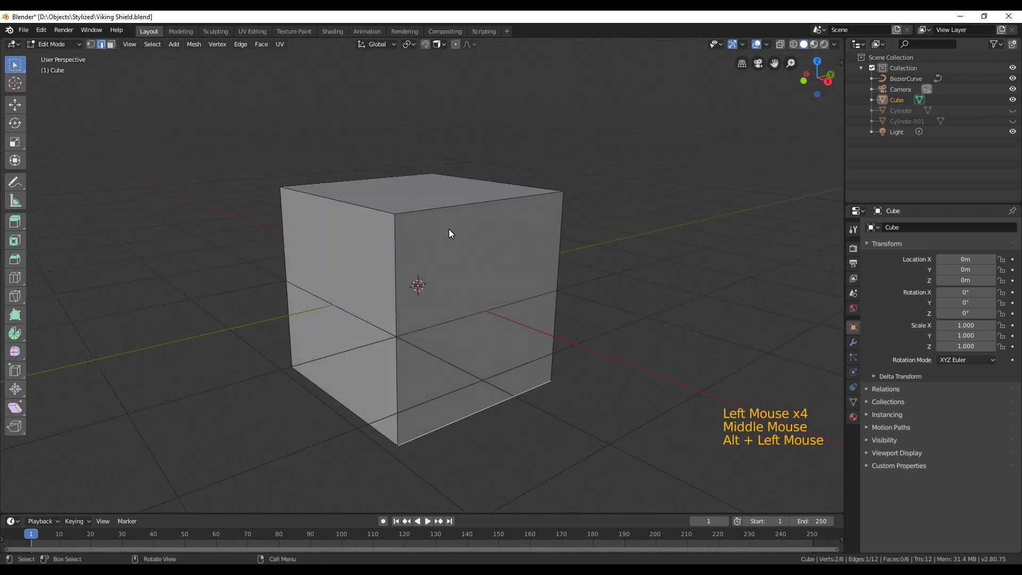
- Select the slab's corner edges and bevel them with Ctrl+B using 2 segments
click(445, 213)
middle_click(433, 248)
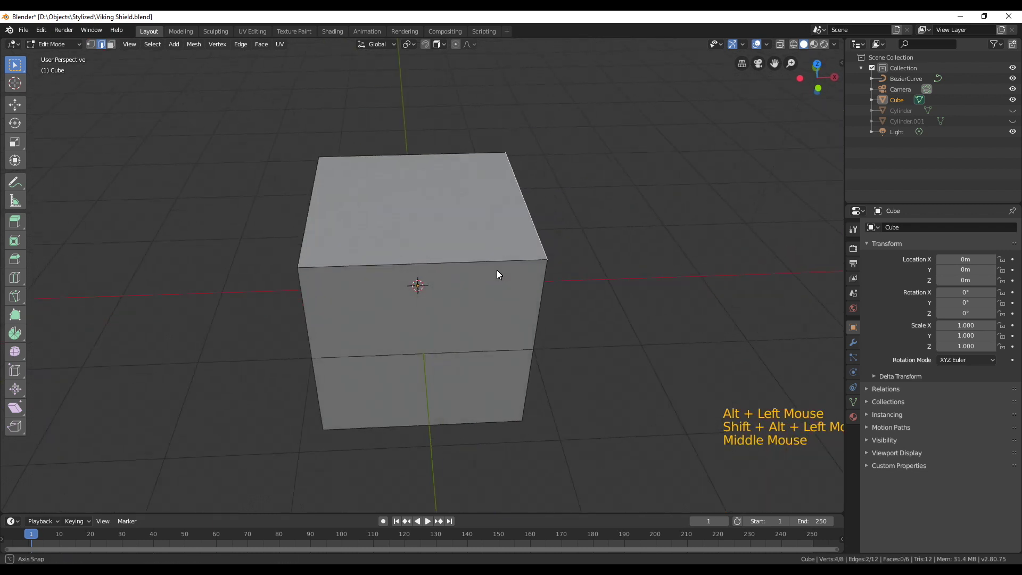
click(459, 271)
middle_click(341, 266)
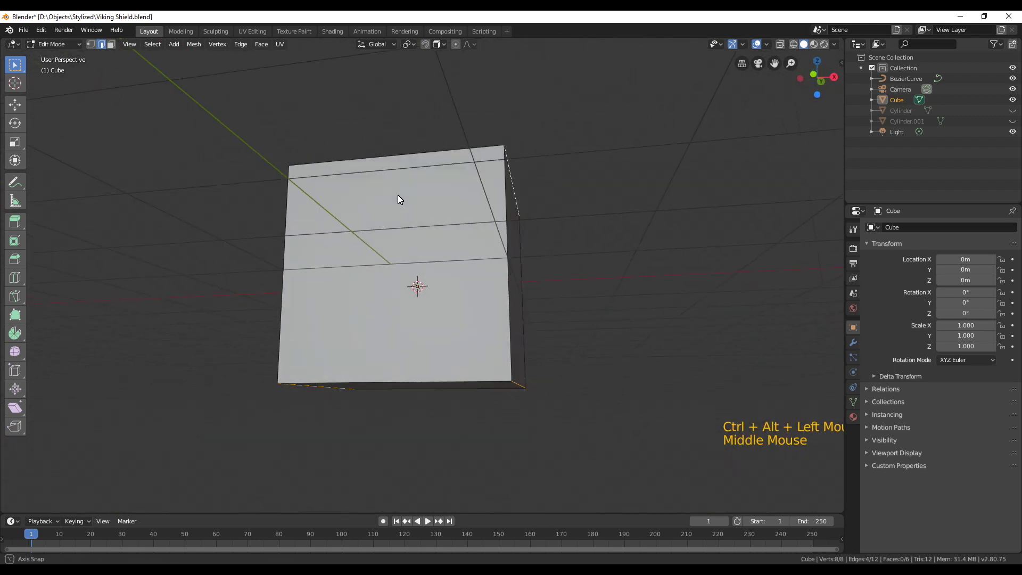
key(ctrl+b)
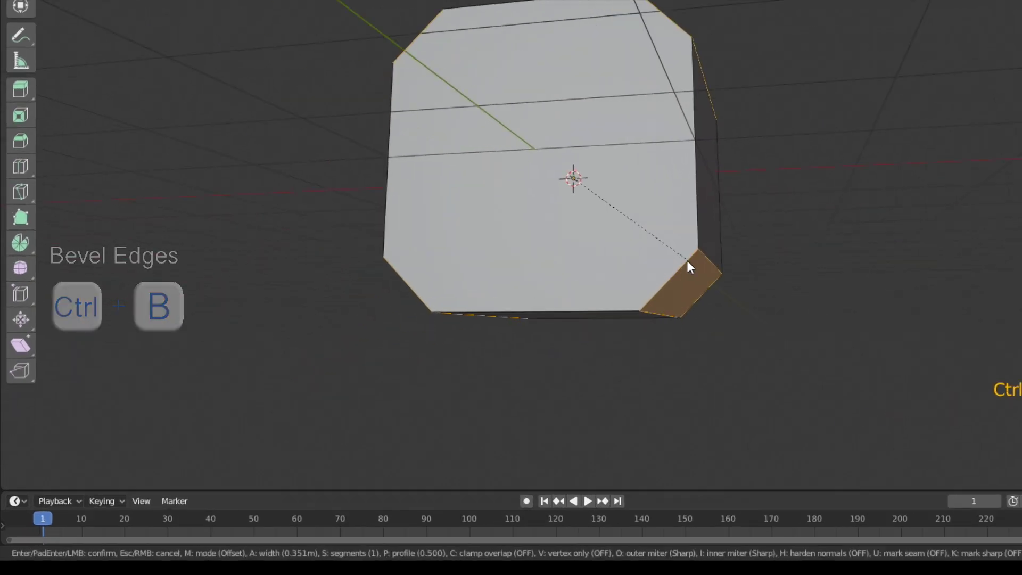
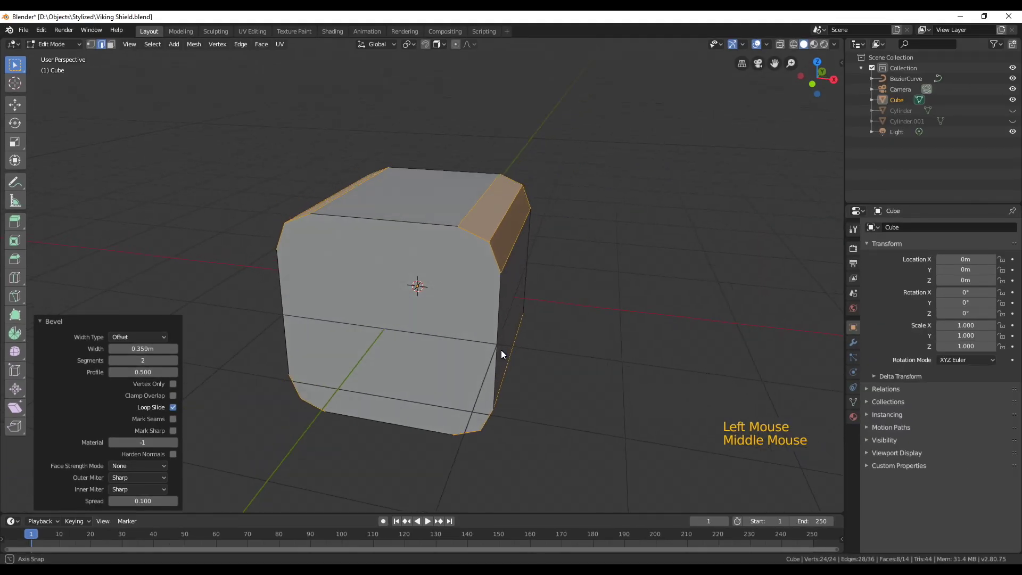
middle_click(531, 331)
middle_click(533, 334)
middle_click(517, 349)
middle_click(495, 360)
middle_click(518, 354)
- View the bevelled profile from the top (Numpad 7) in see-through X-ray shading
key(KP_7)
key(z)
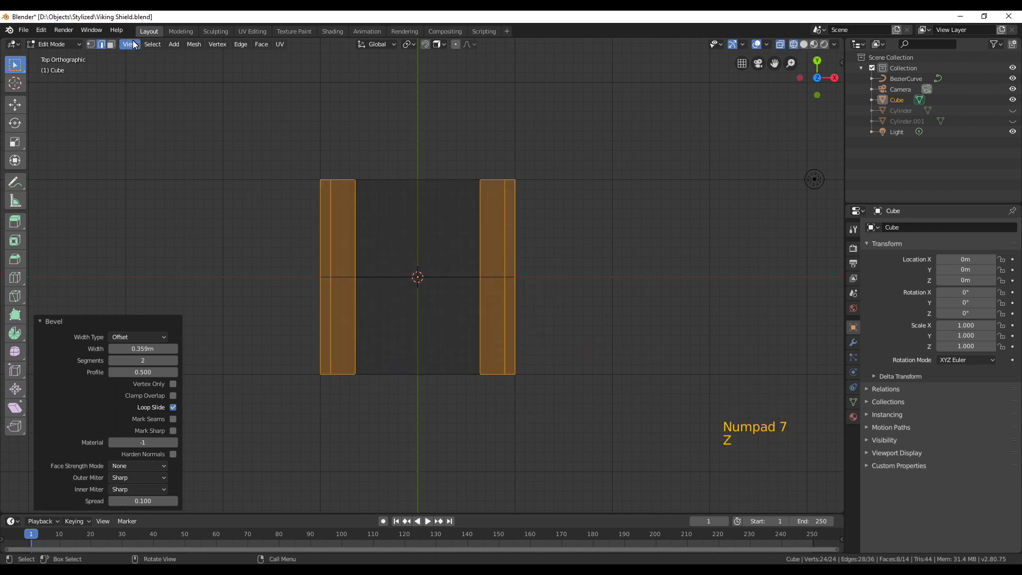
click(115, 48)
click(248, 164)
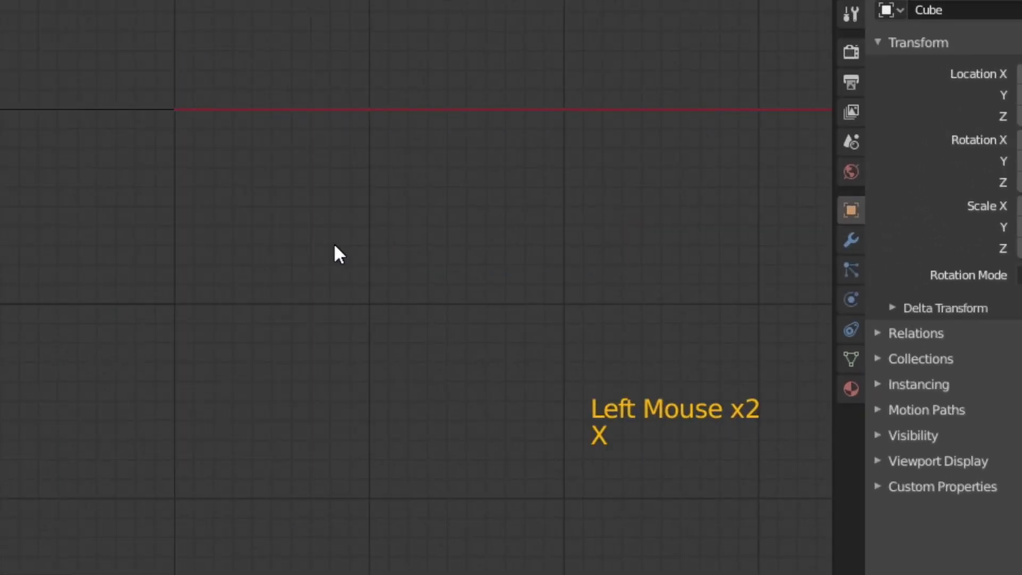
- Delete the slab's faces with X > Faces, keeping only the rounded outline, and return to solid shading
key(x)
middle_click(513, 363)
middle_click(513, 273)
click(428, 318)
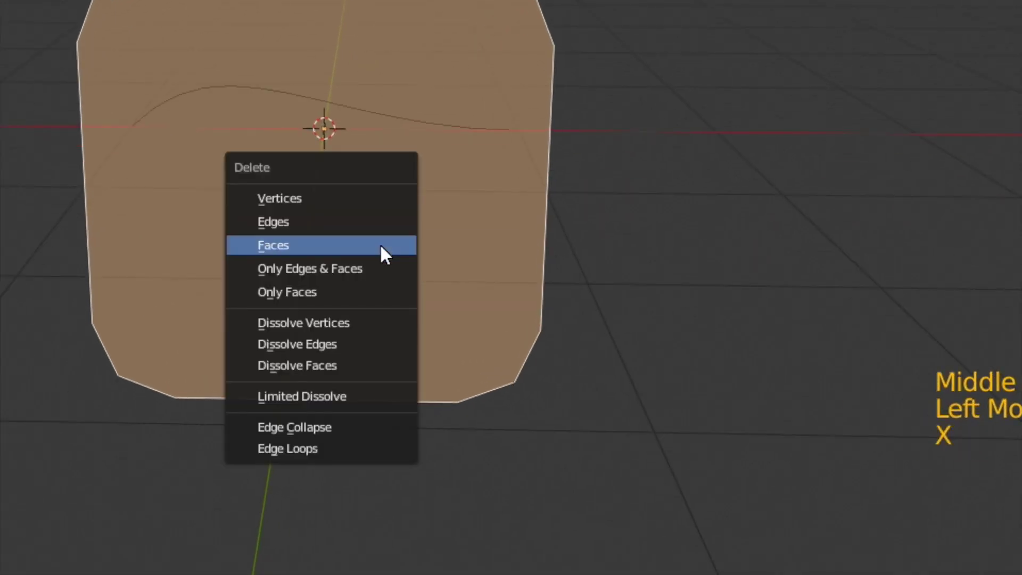
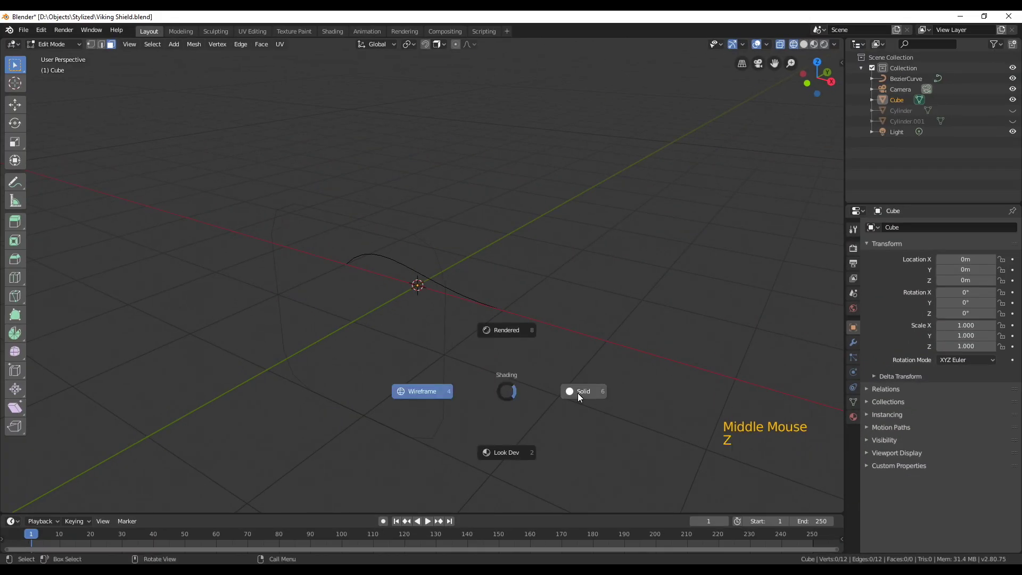
middle_click(520, 393)
click(488, 375)
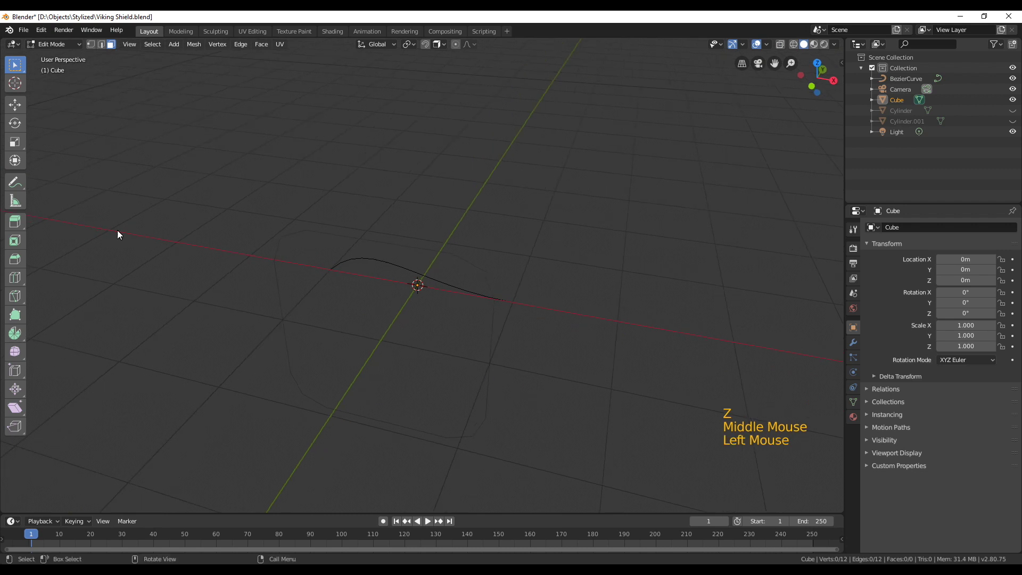
key(Tab)
- Select the BezierCurve and bring up its Object Data curve properties
middle_click(486, 375)
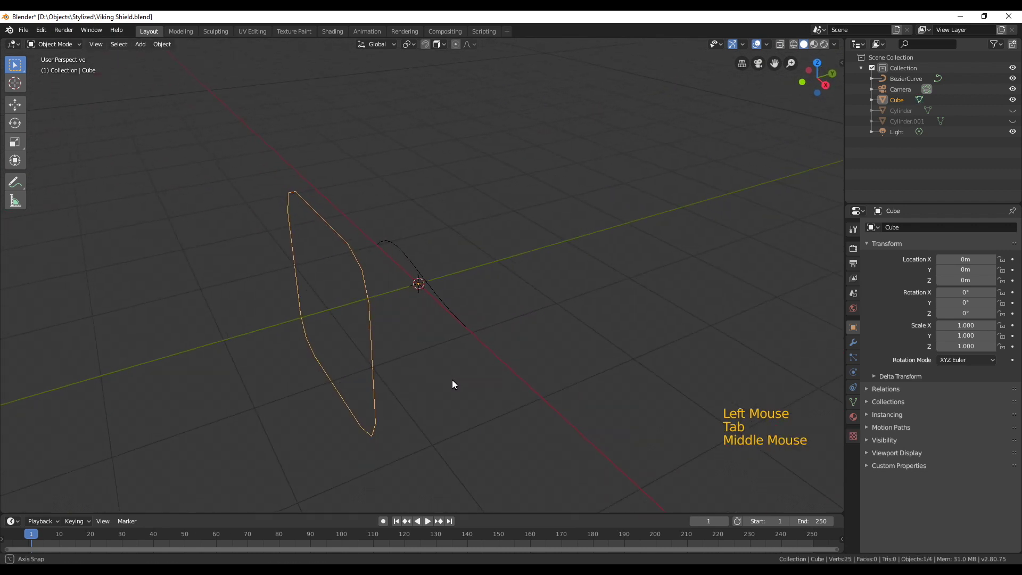
middle_click(390, 283)
click(400, 254)
scroll(up, 3)
middle_click(451, 331)
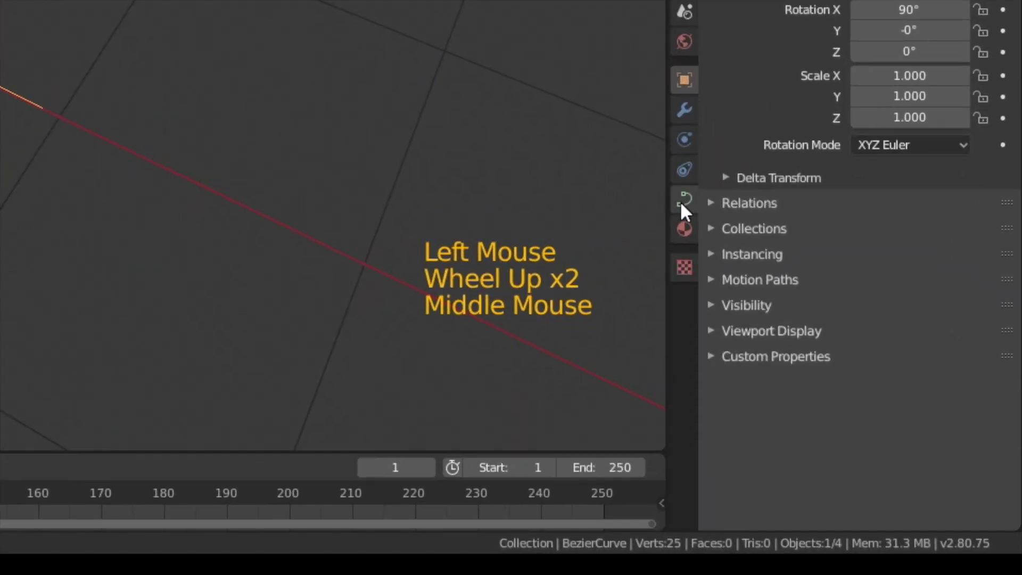
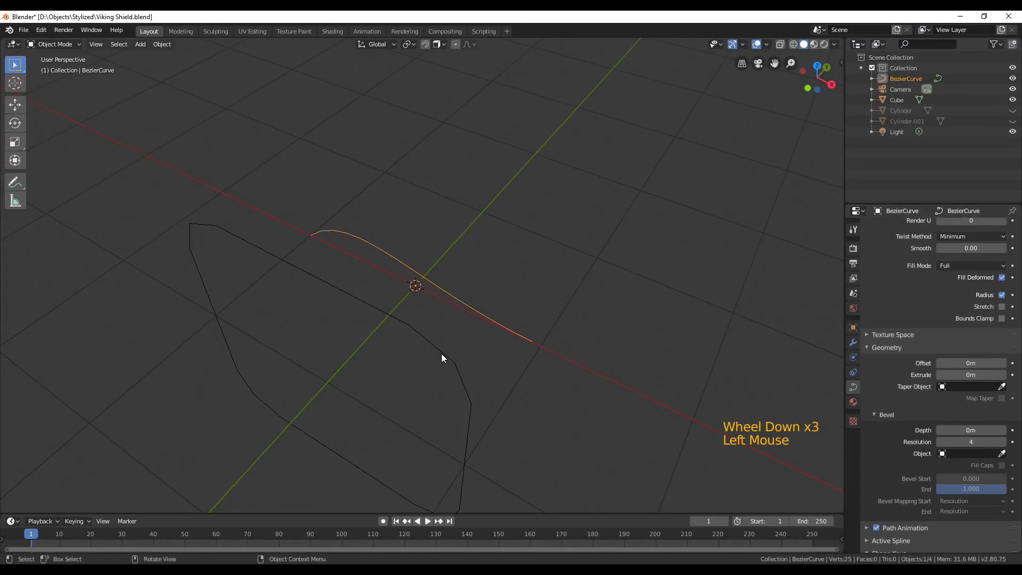
- Convert the outline cube to a curve and set it as the Bezier curve's Bevel Object
click(946, 454)
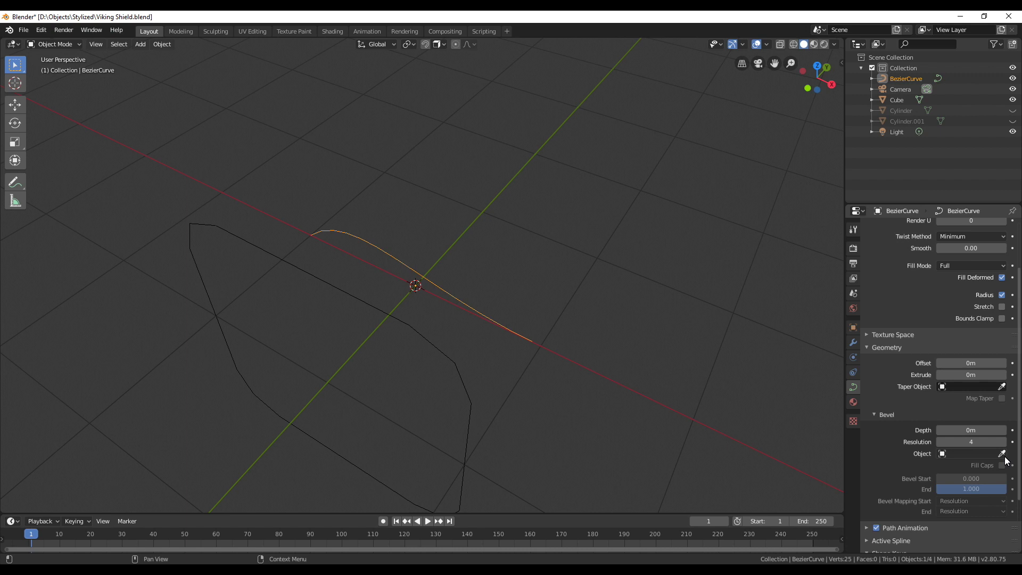
click(445, 356)
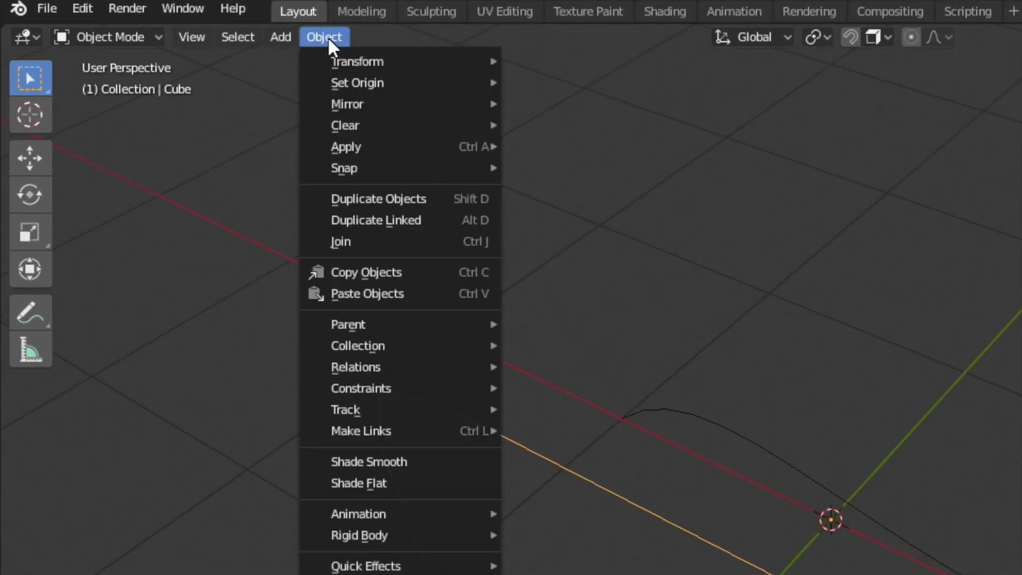
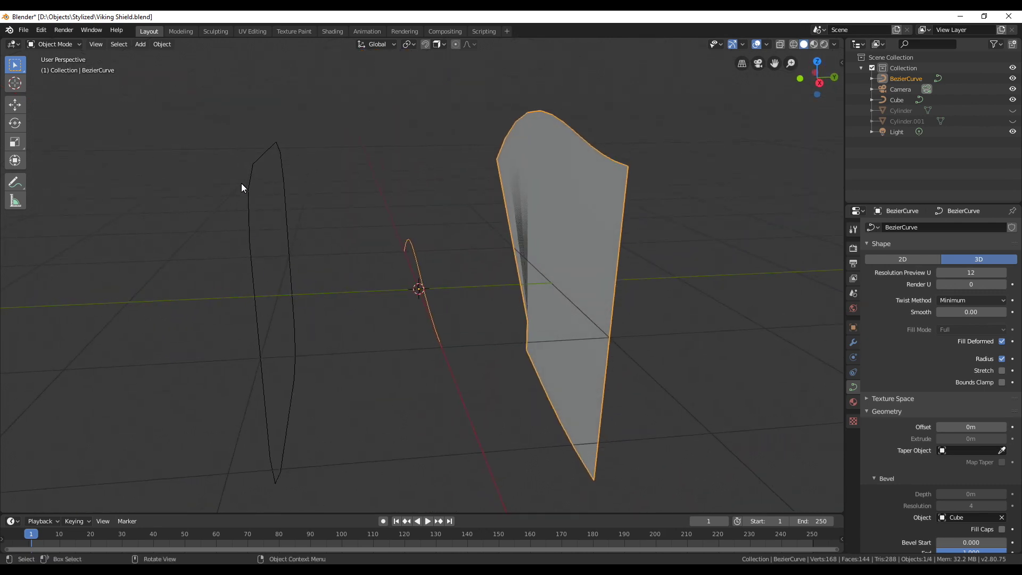
click(251, 184)
middle_click(372, 307)
- Rotate the profile outline 90° on Y and apply its rotation with Ctrl+A > Rotation
key(r)
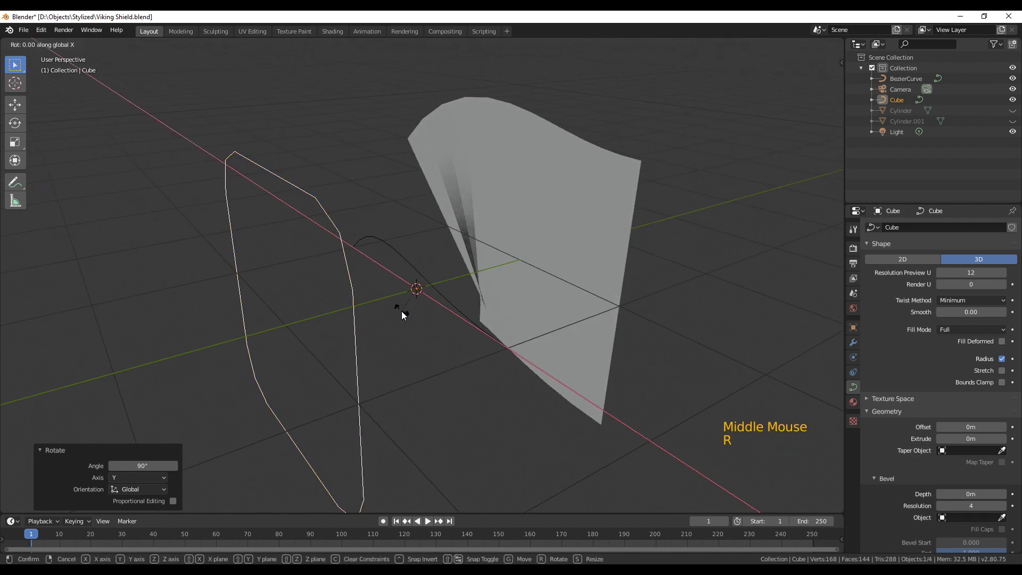
scroll(down, 3)
key(ctrl+a)
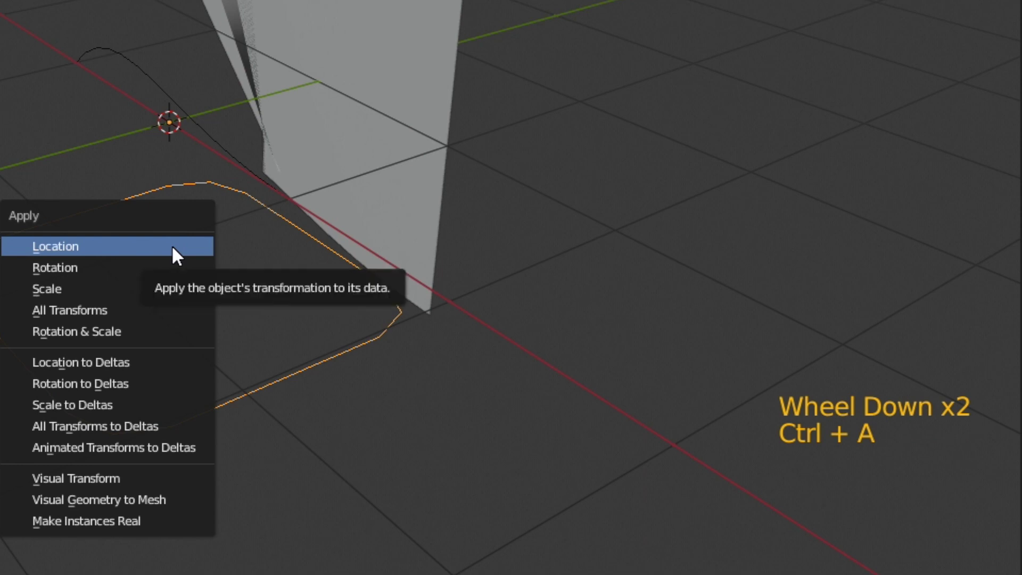
scroll(down, 3)
middle_click(415, 391)
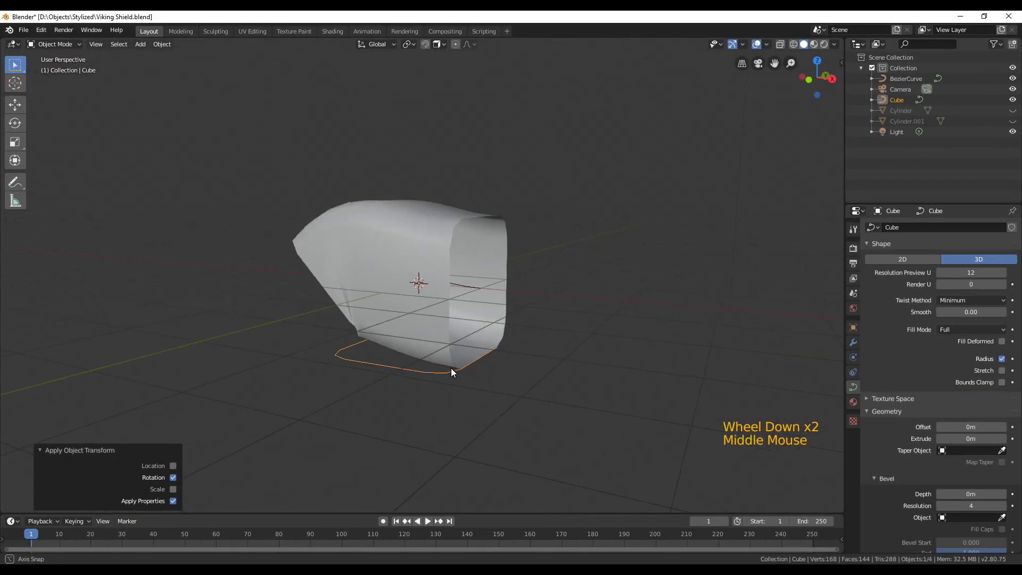
- Scale the Cube profile along Y so the handle cross-section becomes longer and flatter
key(s)
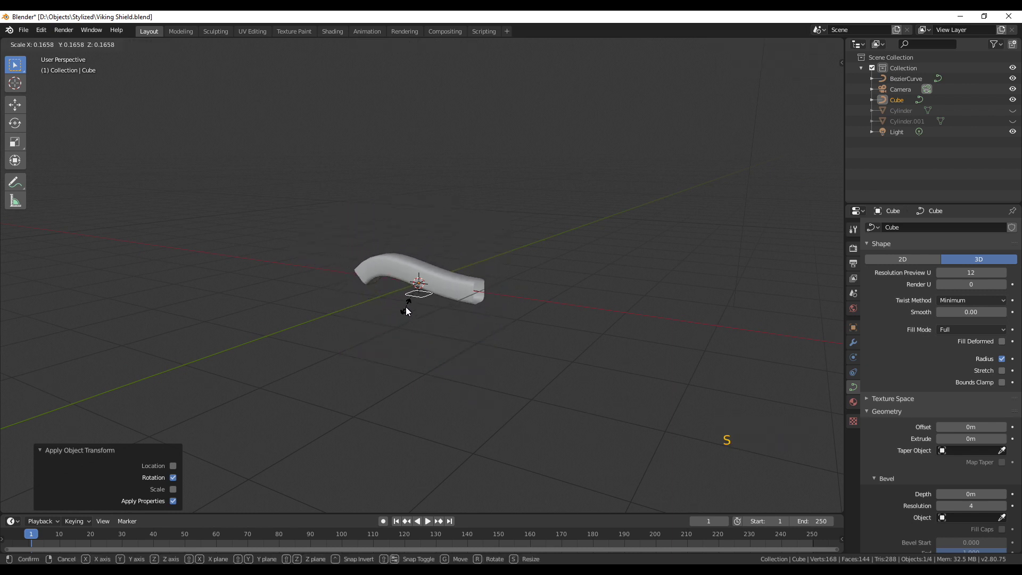
middle_click(433, 324)
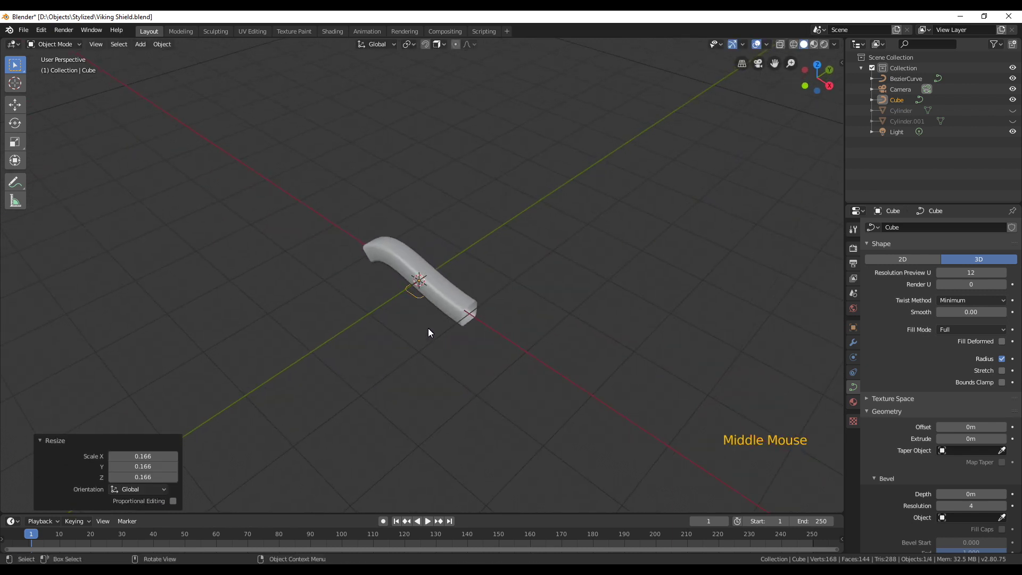
key(s)
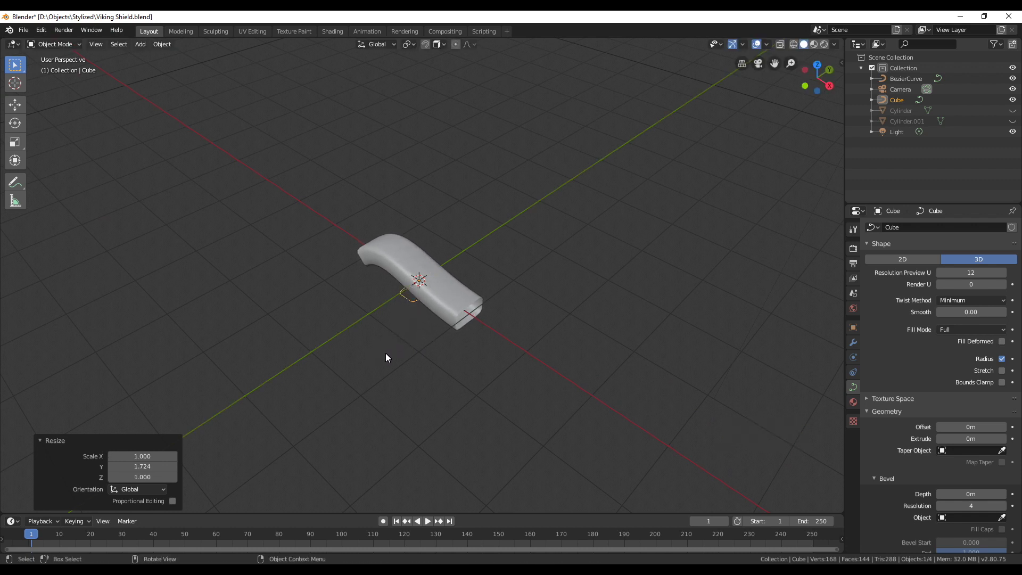
key(s)
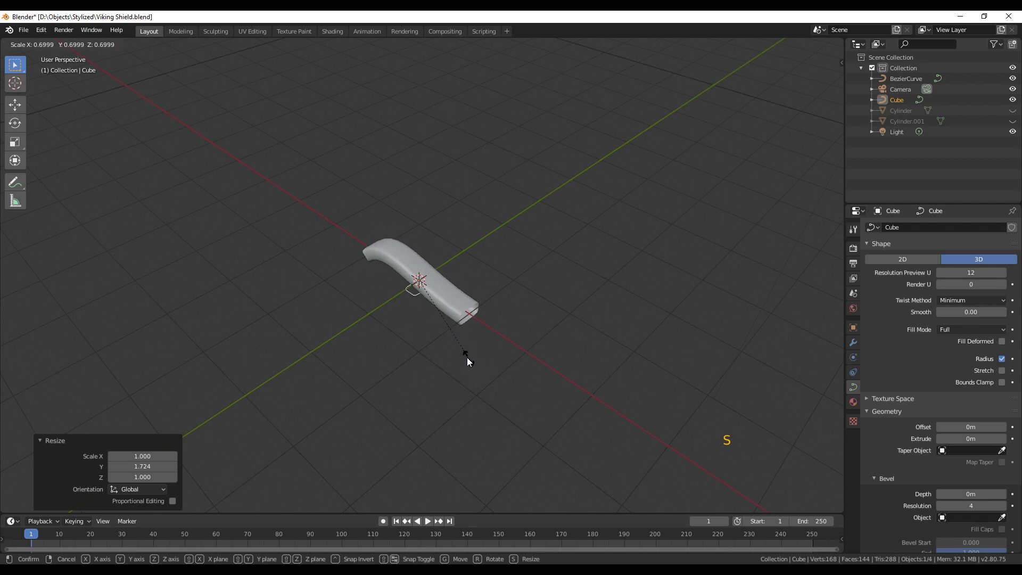
key(s)
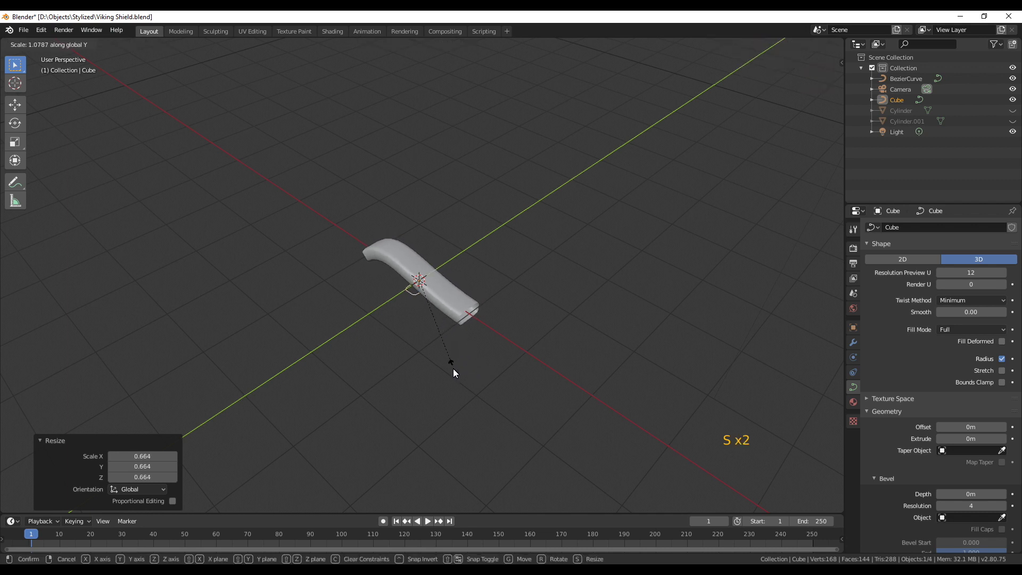
middle_click(392, 361)
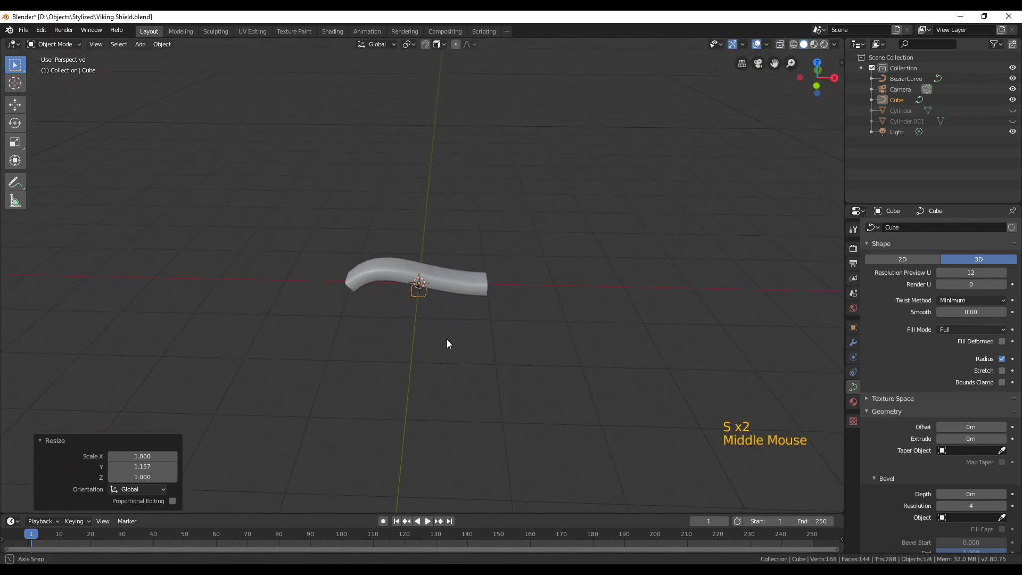
key(KP_7)
key(g)
key(alt+a)
- Inspect the handle from around it and select the BezierCurve path again
middle_click(491, 400)
scroll(up, 3)
middle_click(441, 347)
click(455, 282)
middle_click(459, 343)
scroll(up, 3)
middle_click(496, 338)
click(1005, 519)
scroll(up, 3)
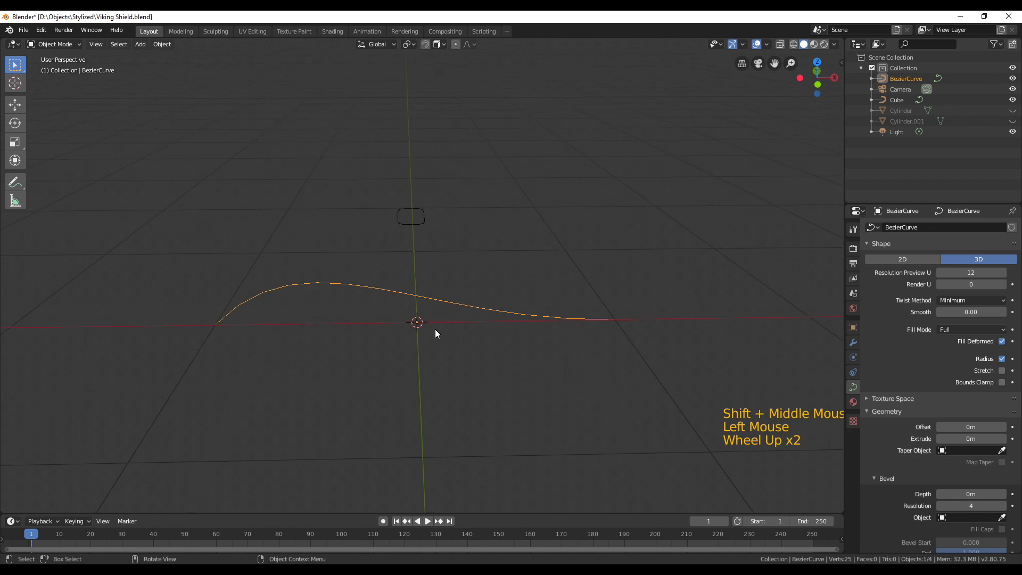
- In Edit Mode from the front view, drag the left-side control points and handles into the raised middle
key(KP_1)
key(Tab)
click(611, 321)
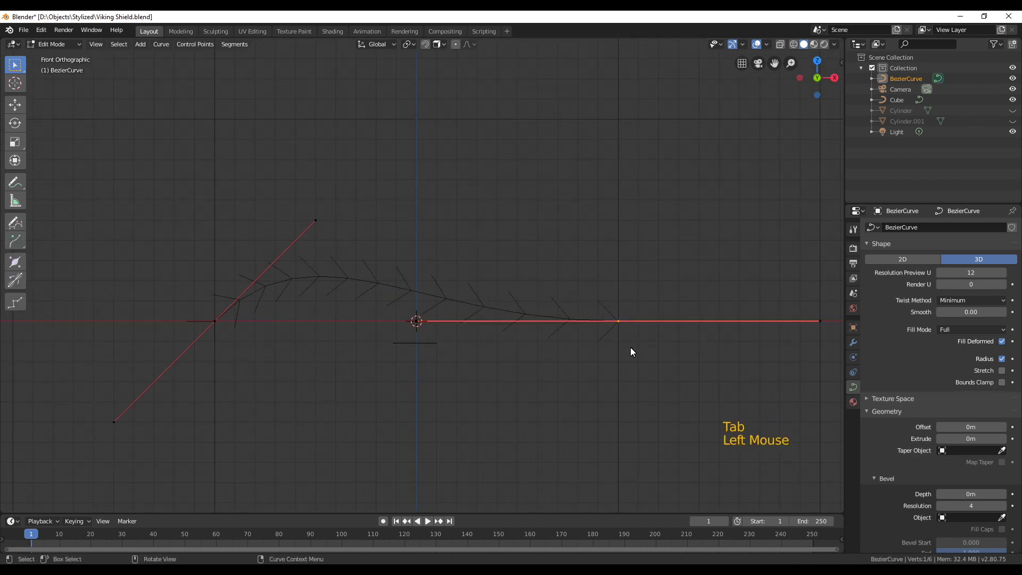
key(g)
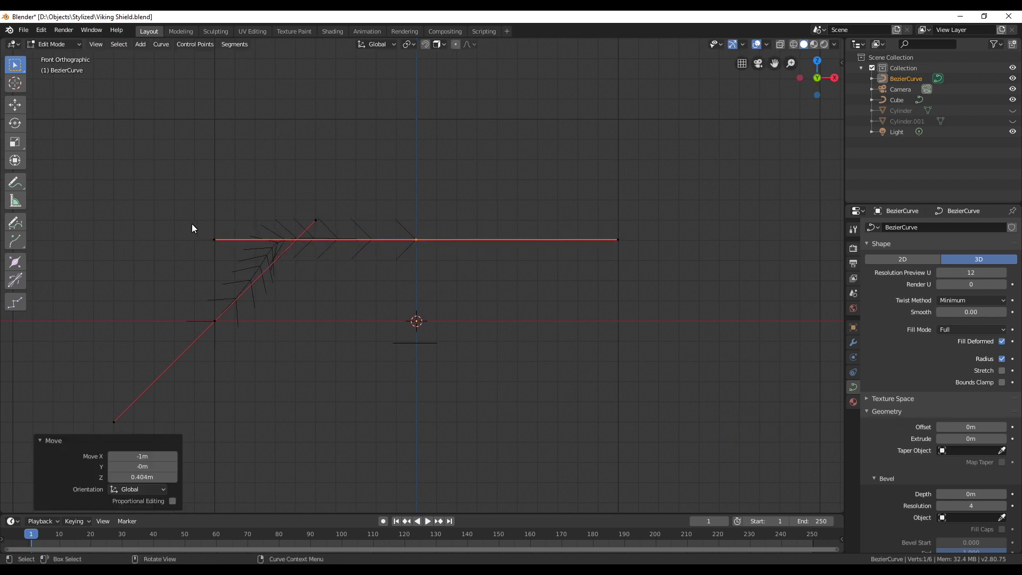
click(192, 230)
click(210, 233)
key(g)
click(635, 248)
key(g)
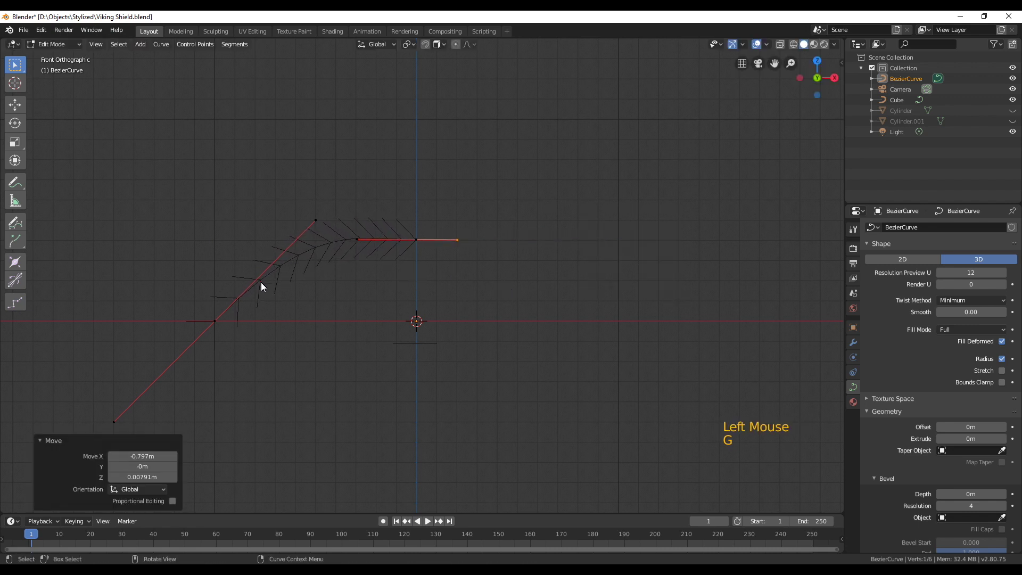
click(199, 316)
key(e)
click(205, 206)
key(g)
click(151, 446)
key(g)
click(284, 202)
key(g)
click(229, 332)
key(g)
click(104, 309)
- Position the central and right-hand points so the top of the handle runs flat
scroll(down, 3)
click(250, 374)
key(g)
scroll(up, 3)
scroll(down, 3)
scroll(down, 3)
click(355, 243)
key(g)
click(412, 240)
key(g)
key(e)
key(e)
click(556, 234)
key(g)
click(562, 297)
key(g)
click(454, 251)
key(g)
click(431, 298)
key(g)
click(595, 258)
- Bend the left end down into a flat step below the raised middle
key(g)
click(268, 253)
key(g)
click(257, 253)
click(269, 258)
key(g)
click(538, 303)
key(g)
click(626, 361)
key(g)
click(152, 327)
- Shape the right-hand bend and end point into a matching flat step
key(g)
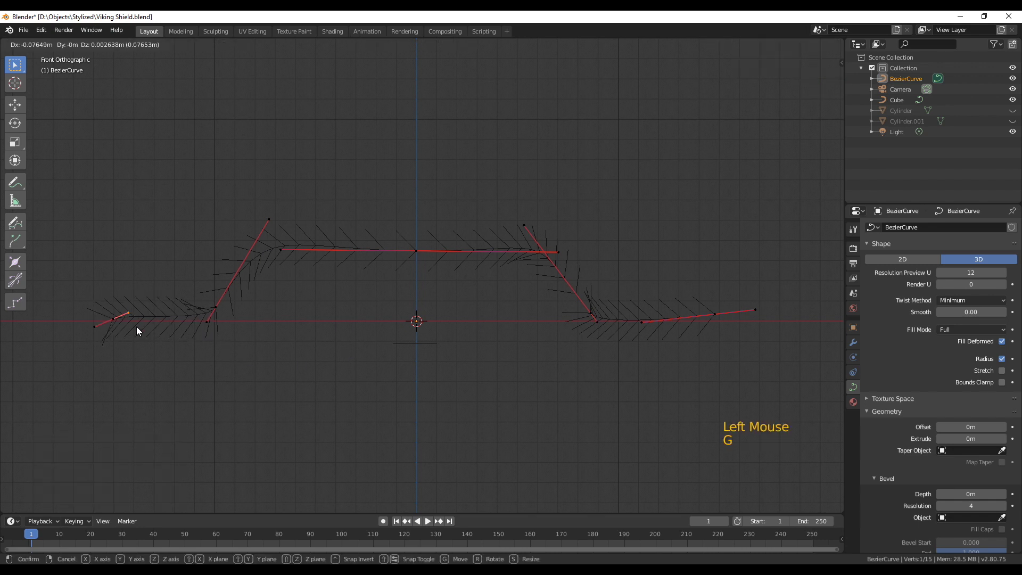
click(759, 296)
click(763, 309)
key(g)
click(675, 277)
key(g)
click(608, 327)
click(596, 320)
click(539, 232)
key(g)
click(614, 337)
key(g)
key(g)
click(624, 341)
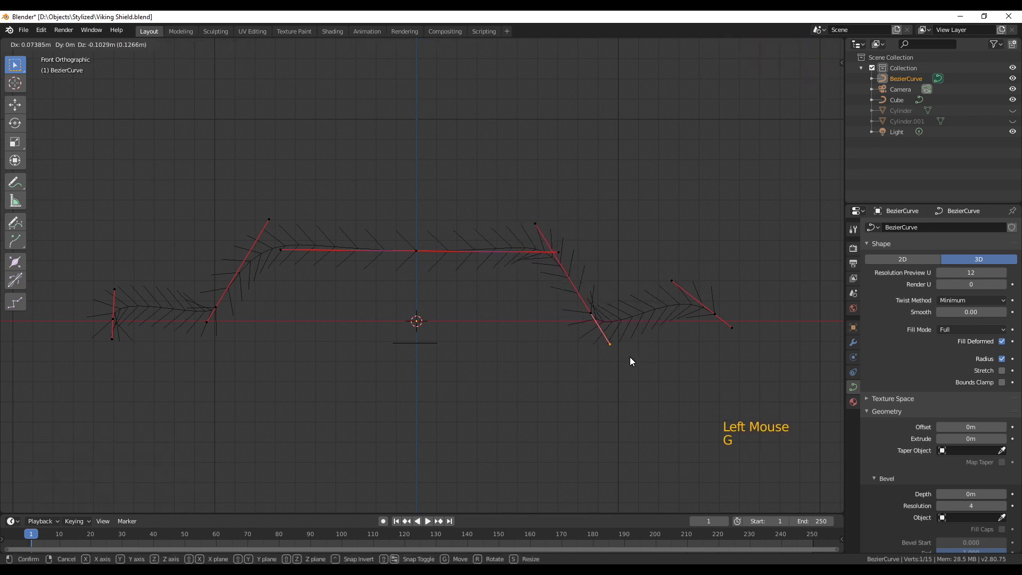
key(g)
click(585, 310)
key(g)
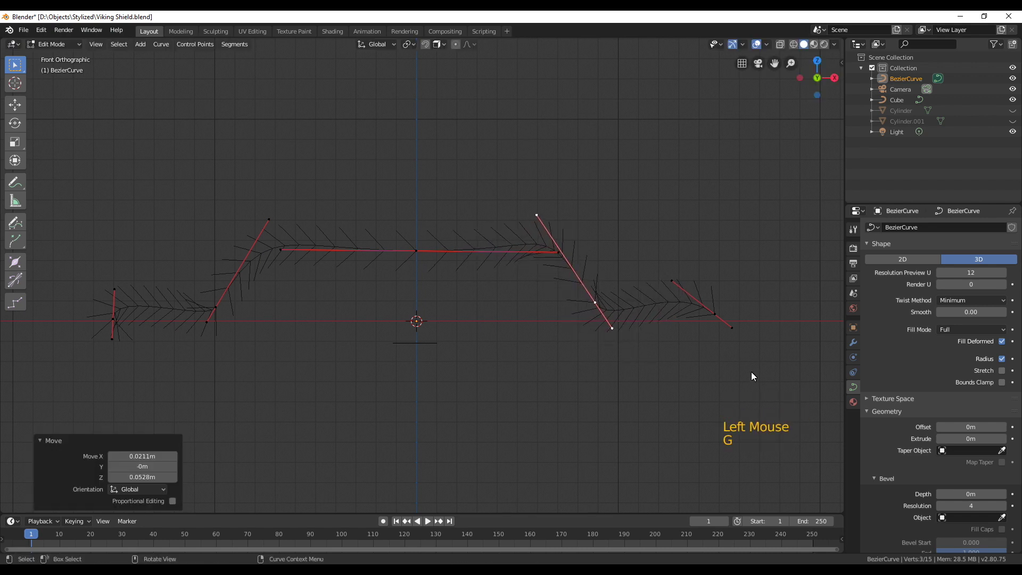
click(751, 347)
key(g)
click(728, 329)
- Nudge the last left point, leave Edit Mode and orbit to view the arched handle path
key(g)
click(107, 319)
key(g)
scroll(down, 3)
key(Tab)
middle_click(548, 343)
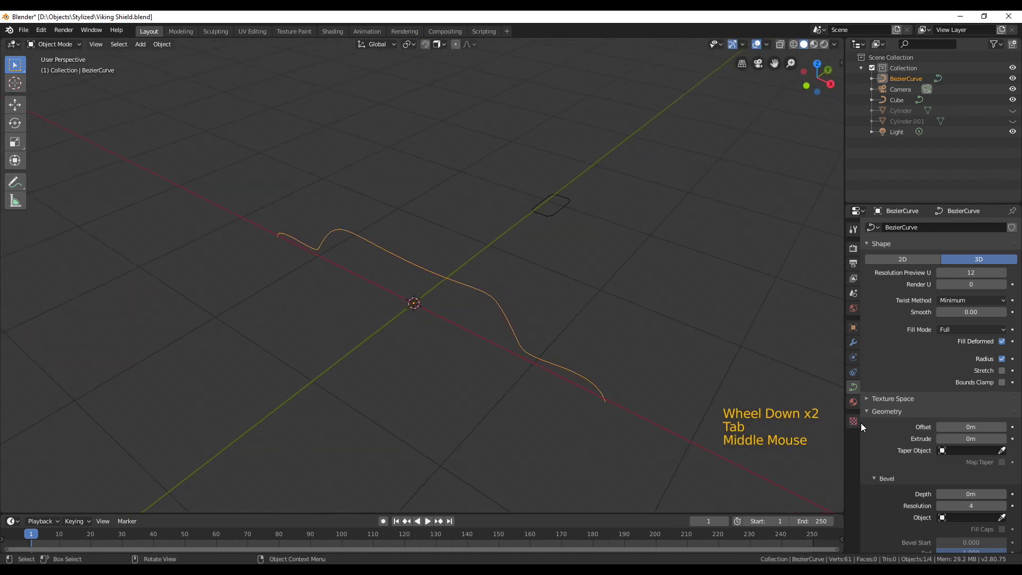
- Set the curve's Bevel Object to Cube so the path gets a solid swept body
click(997, 518)
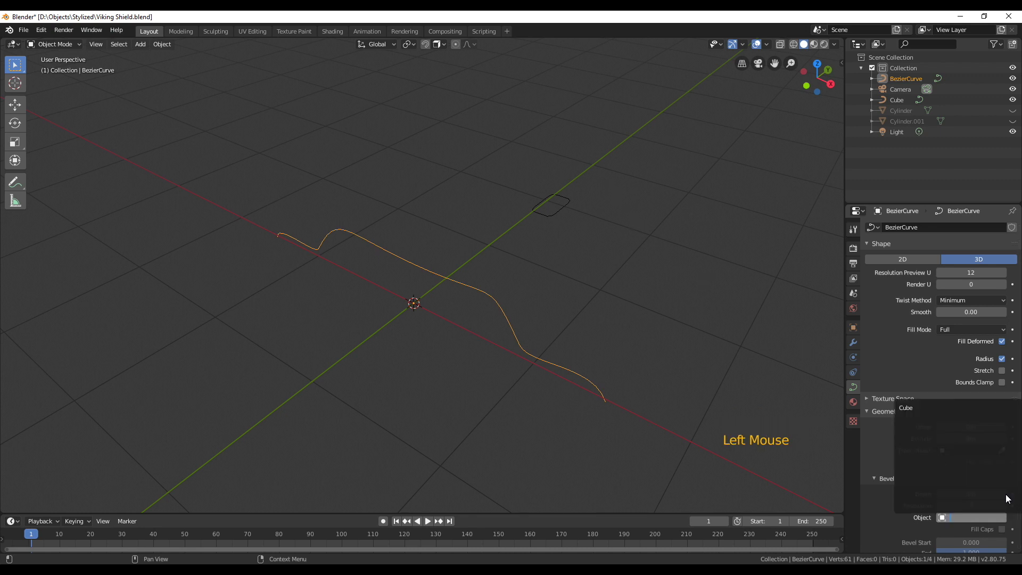
click(1006, 519)
middle_click(503, 260)
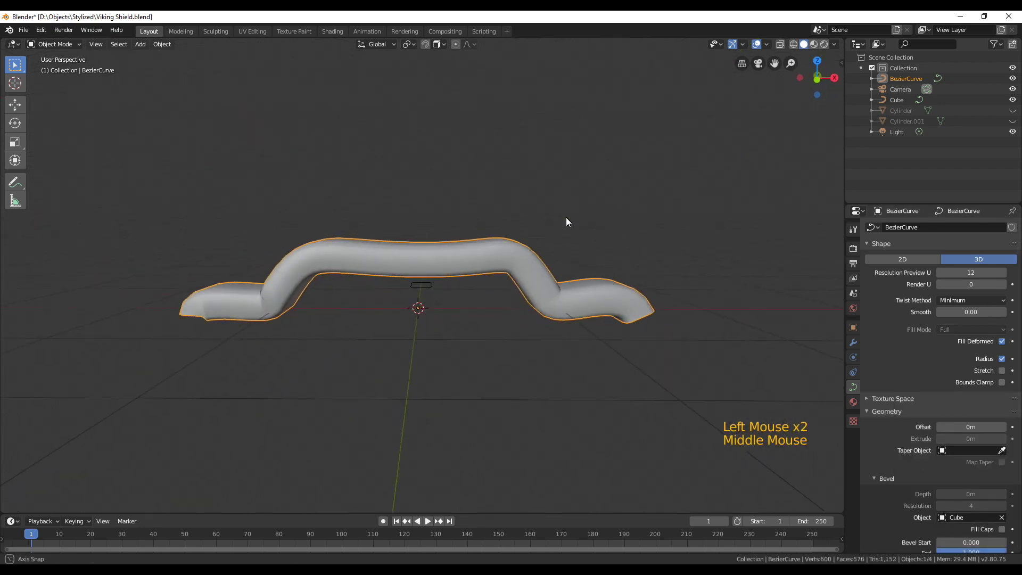
scroll(up, 3)
key(s)
scroll(up, 3)
middle_click(438, 320)
- Scale the Cube profile along Y to reduce the handle's thickness
click(363, 196)
key(s)
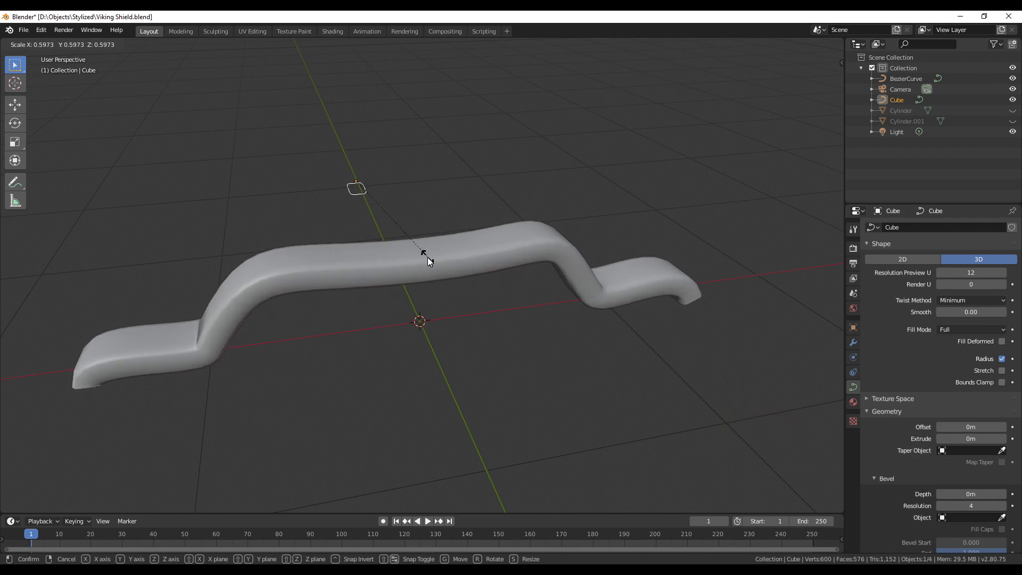
key(s)
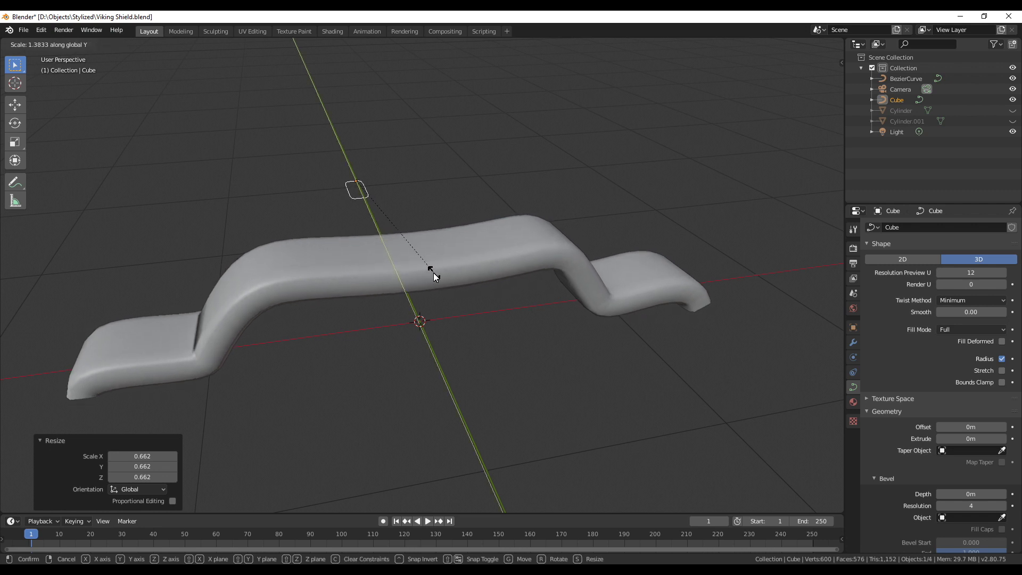
scroll(down, 3)
middle_click(355, 306)
scroll(up, 3)
click(322, 306)
- Edit the handle path from the side, repositioning its end points for tighter curled ends
key(Tab)
middle_click(316, 337)
click(264, 373)
key(g)
key(KP_3)
key(g)
click(591, 331)
key(g)
click(577, 316)
key(g)
click(249, 305)
key(g)
click(308, 220)
click(426, 262)
- Check the handle from several angles and return to front view to resize its points about 1.135 along X
key(g)
key(alt+a)
scroll(down, 3)
key(Tab)
middle_click(477, 330)
middle_click(469, 342)
scroll(up, 3)
scroll(down, 3)
key(Tab)
scroll(down, 3)
middle_click(469, 334)
key(KP_1)
- Scale and lower the end control points so the curled ends sit tighter and flatter
click(505, 289)
click(349, 347)
key(s)
key(s)
double_click(631, 313)
key(s)
click(598, 306)
key(g)
click(590, 286)
key(g)
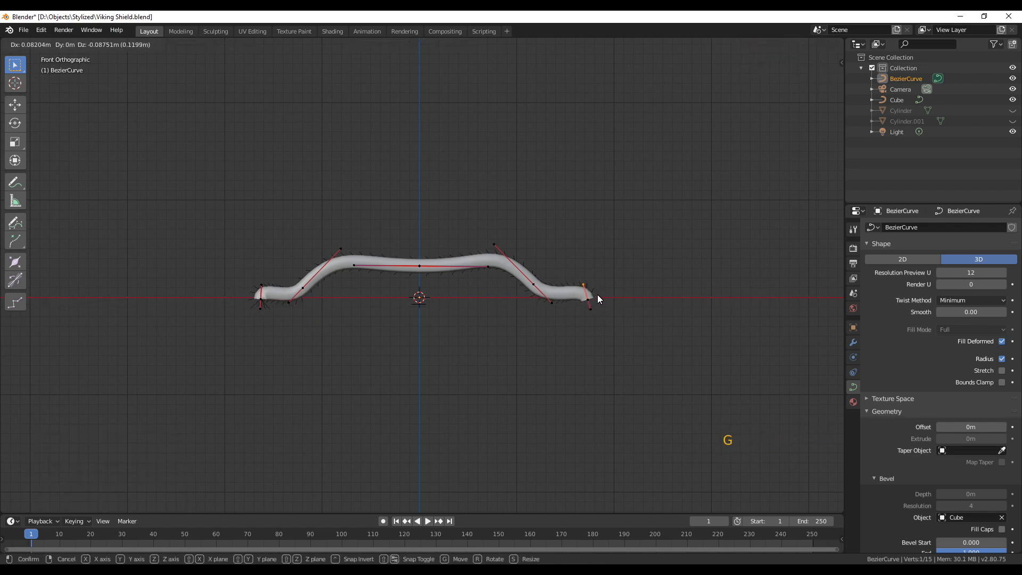
key(alt+a)
- Return to Object Mode, keeping duplicate BezierCurve.001, and orbit to inspect the handle
middle_click(354, 301)
key(Tab)
middle_click(430, 347)
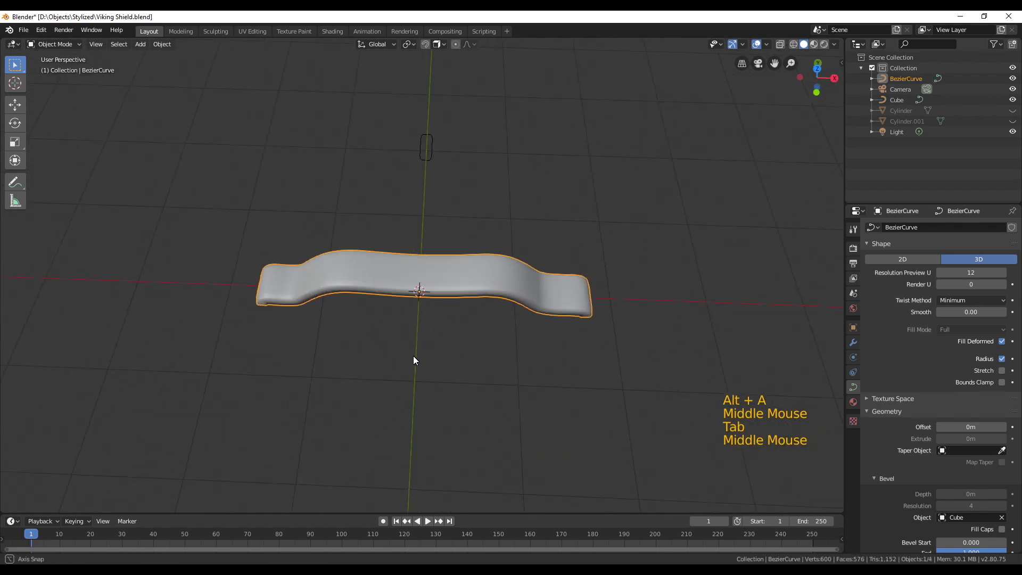
scroll(up, 3)
middle_click(431, 315)
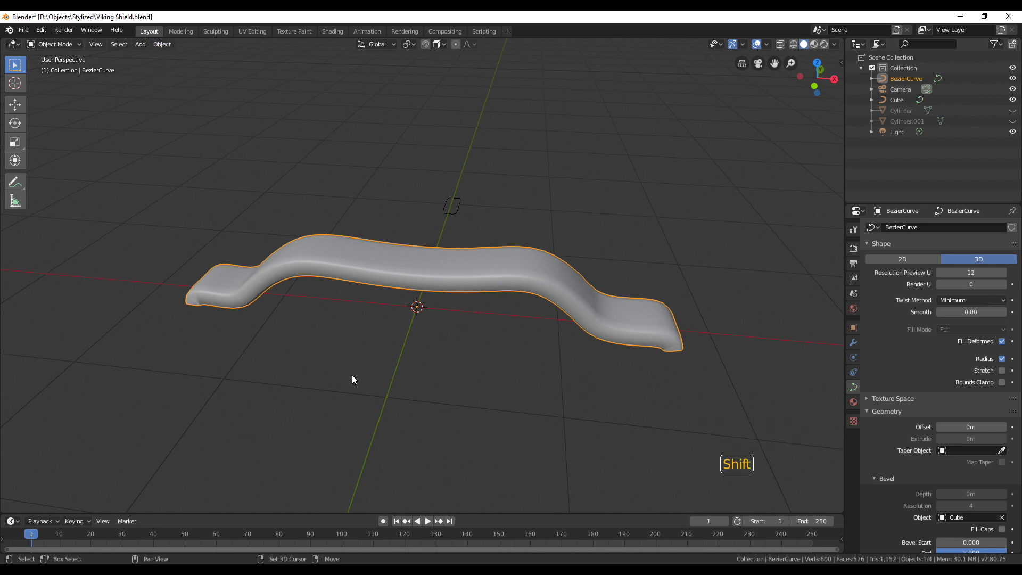
- Duplicate the handle curve as a backup, hide BezierCurve.001 and convert the handle to a mesh
key(shift+d)
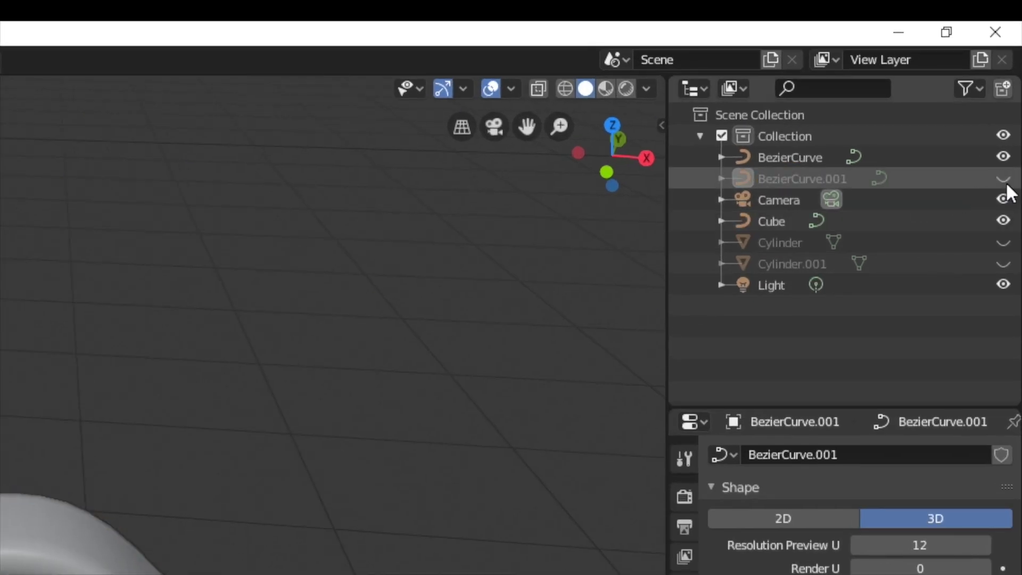
click(396, 277)
click(446, 271)
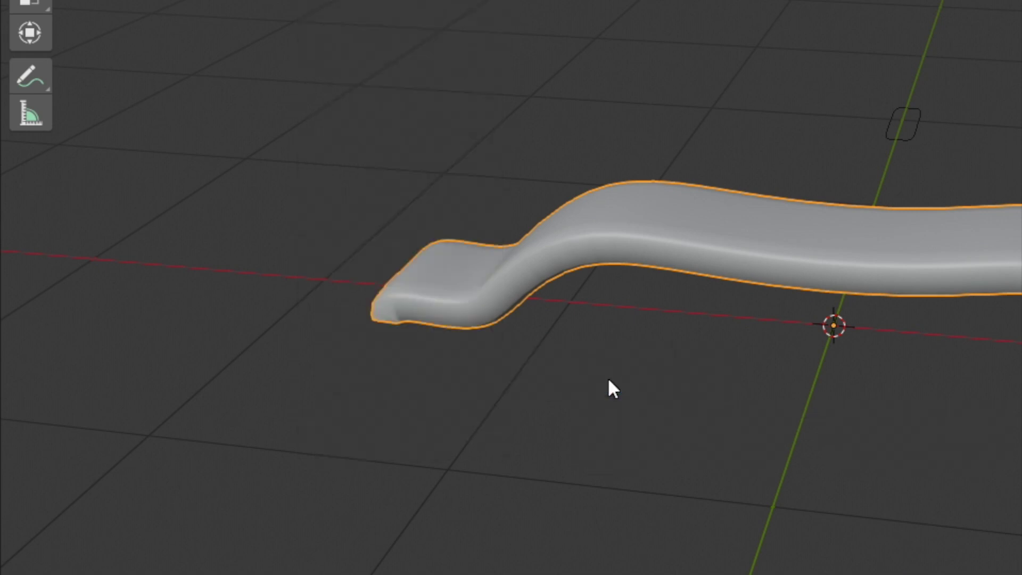
middle_click(524, 320)
key(Tab)
middle_click(451, 338)
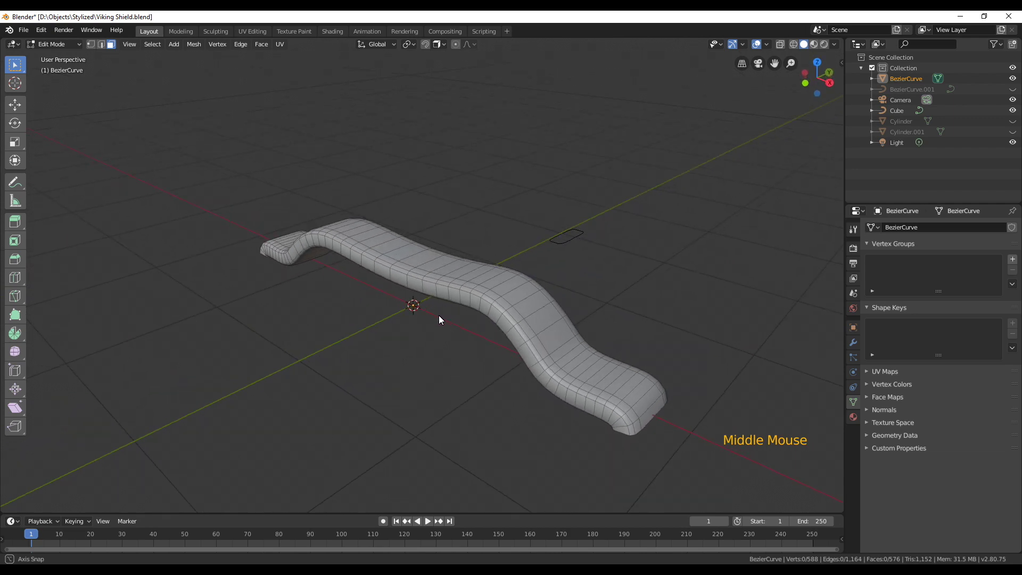
scroll(up, 3)
scroll(down, 3)
middle_click(314, 313)
middle_click(303, 345)
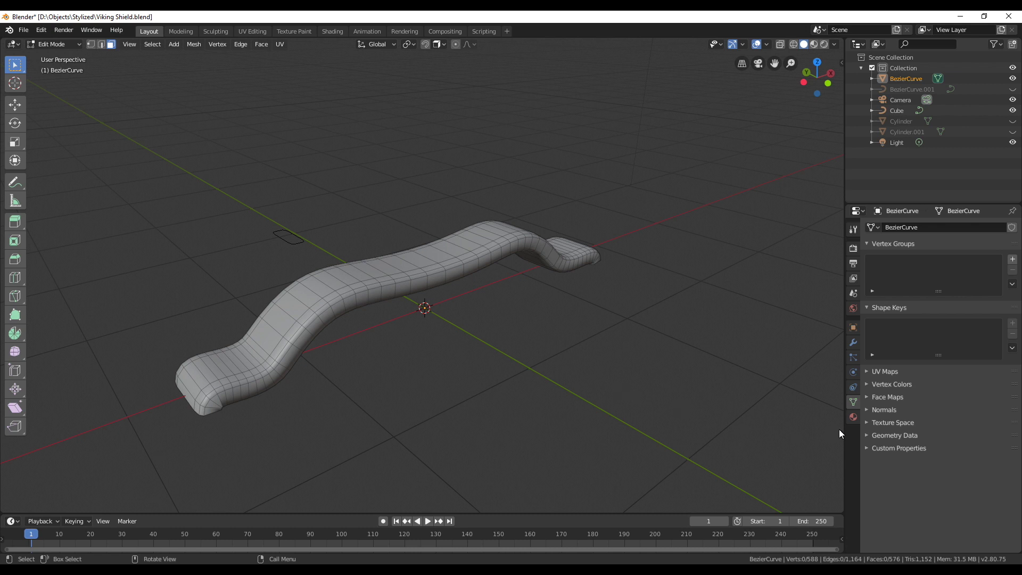
key(Tab)
click(857, 346)
- Inspect the handle mesh from top and front and switch to edge selection for loop removal
middle_click(472, 393)
scroll(up, 3)
middle_click(471, 395)
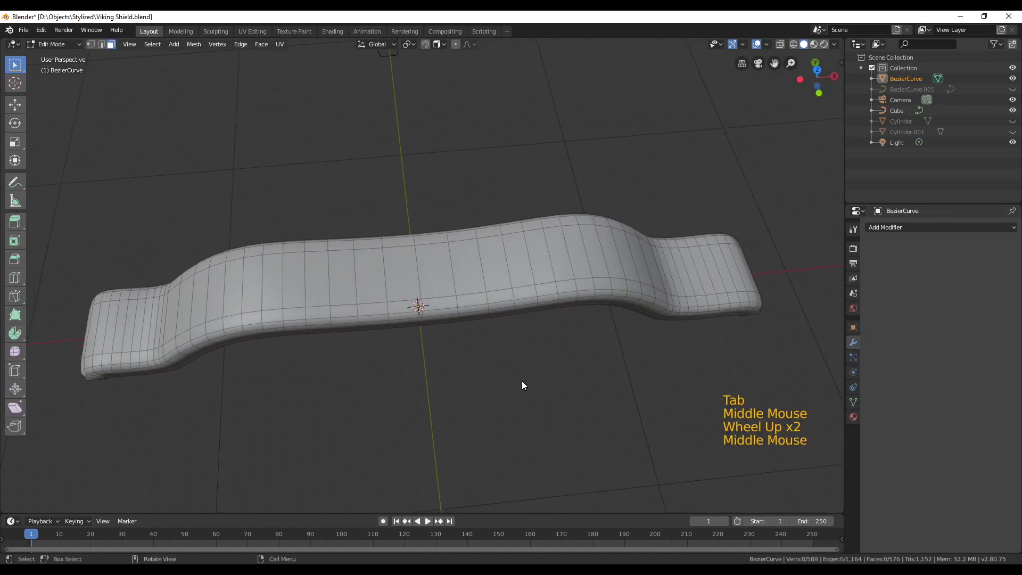
key(KP_7)
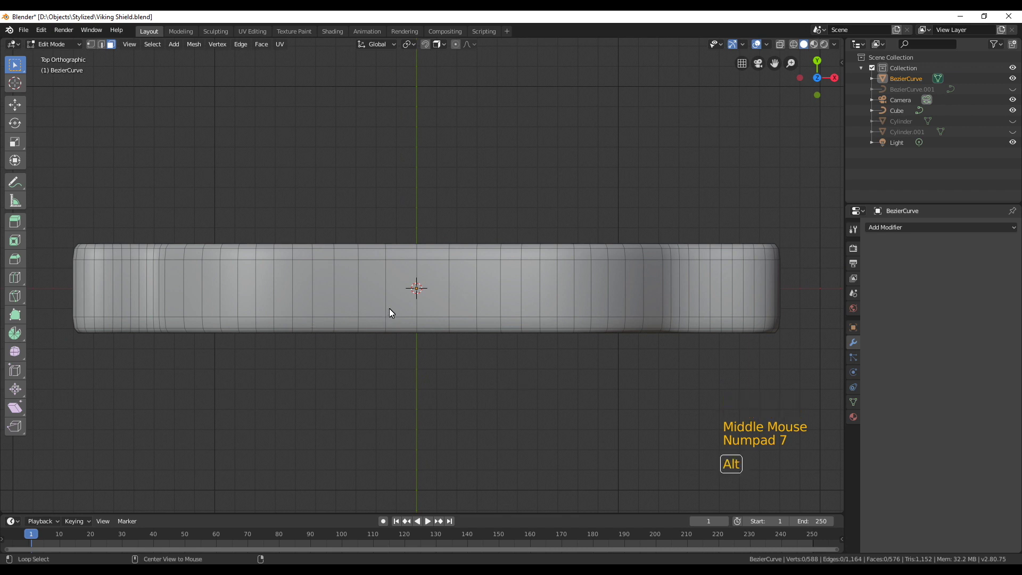
middle_click(372, 370)
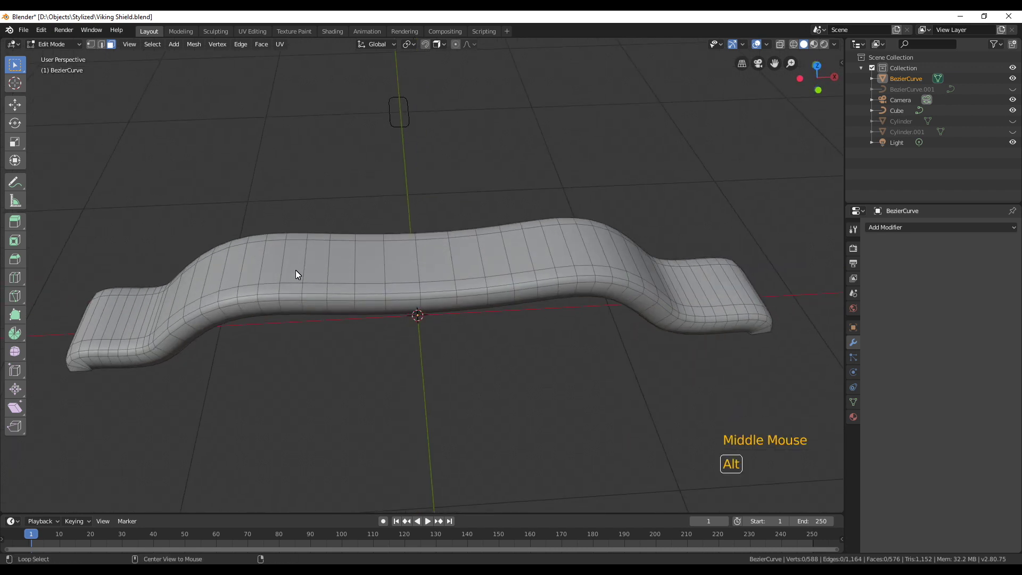
click(308, 265)
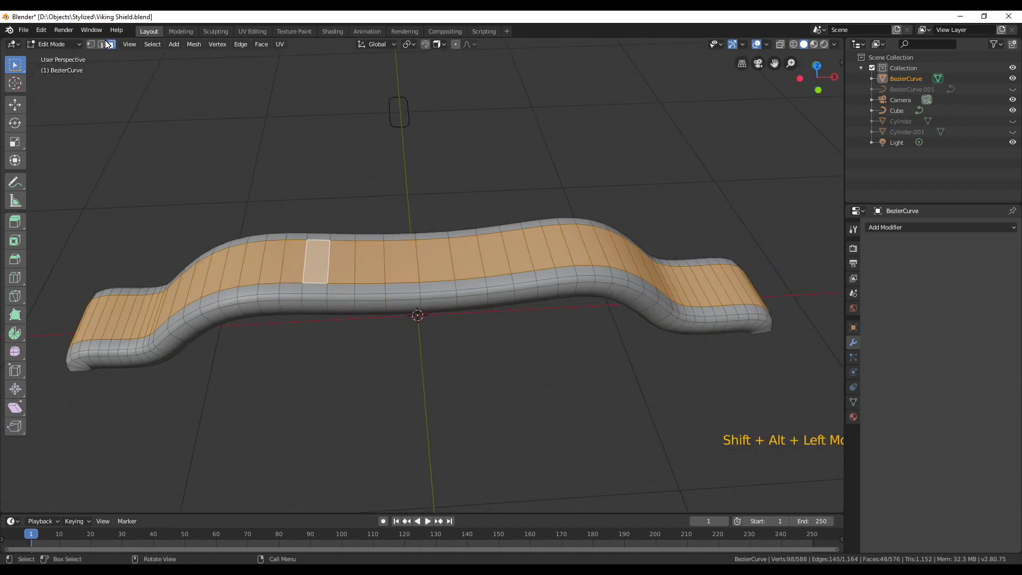
click(106, 47)
click(311, 266)
click(359, 273)
middle_click(639, 330)
middle_click(666, 375)
scroll(down, 3)
middle_click(376, 335)
key(KP_7)
middle_click(386, 344)
key(KP_1)
click(320, 258)
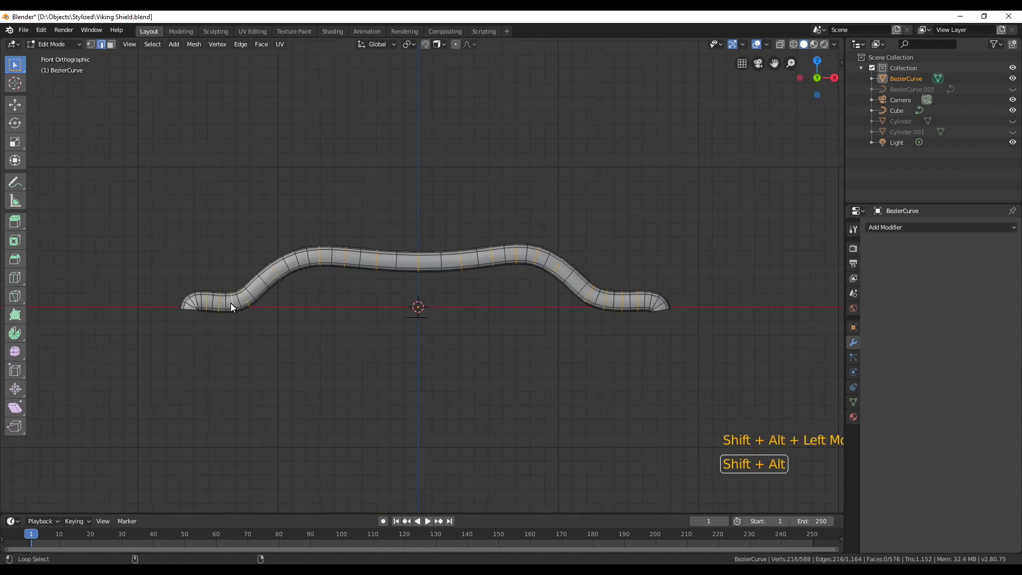
- Select the first extra edge loops along the handle and dissolve them
key(x)
middle_click(379, 303)
middle_click(330, 317)
middle_click(438, 324)
double_click(398, 263)
key(g)
key(KP_7)
key(g)
middle_click(461, 348)
scroll(up, 3)
click(386, 248)
key(x)
- Dissolve further edge loops, bringing the handle down to about 300 faces
middle_click(312, 291)
scroll(down, 3)
middle_click(394, 283)
middle_click(394, 296)
click(348, 279)
key(x)
scroll(down, 3)
middle_click(352, 329)
scroll(up, 3)
click(259, 325)
click(274, 321)
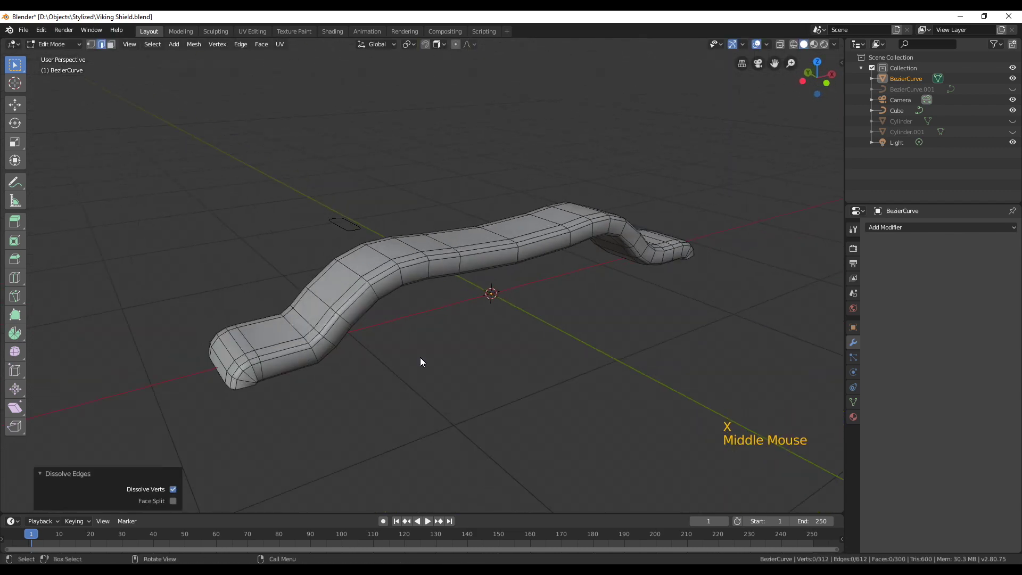
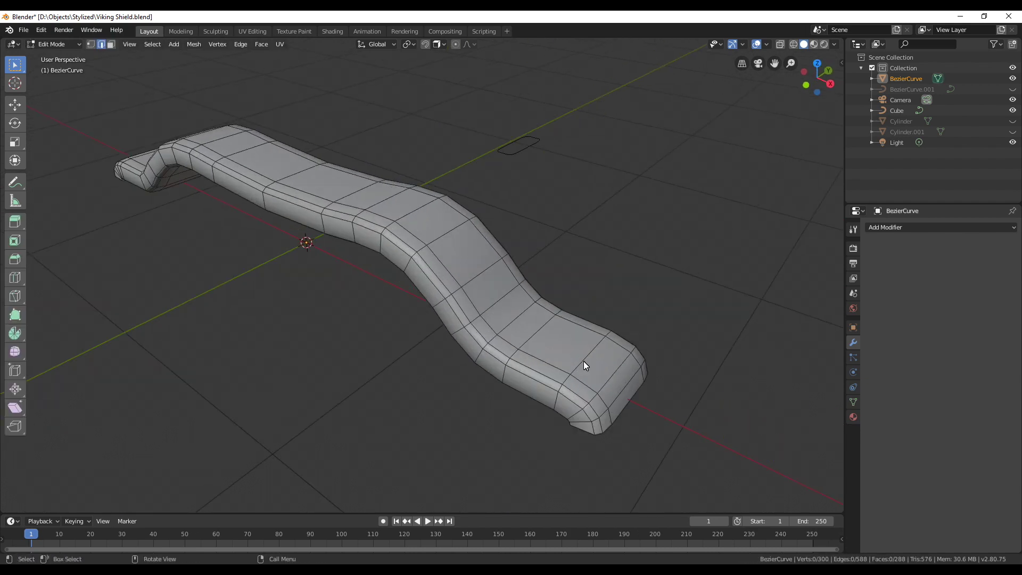
- Dissolve three more edge loops around the handle grip
click(586, 360)
key(x)
middle_click(474, 333)
click(403, 197)
key(x)
middle_click(326, 204)
click(286, 195)
key(x)
middle_click(240, 205)
middle_click(241, 236)
- Select and dissolve the remaining extra loops on the handle ends
click(304, 256)
click(315, 252)
click(326, 263)
middle_click(288, 273)
click(491, 298)
middle_click(557, 387)
click(600, 291)
middle_click(602, 308)
click(423, 85)
key(x)
click(385, 118)
key(x)
middle_click(401, 156)
click(401, 238)
click(398, 225)
key(x)
- Finish thinning the mesh to about 152 faces and leave Edit Mode
scroll(down, 3)
key(alt+a)
middle_click(467, 350)
scroll(up, 3)
key(Tab)
middle_click(476, 346)
key(Tab)
scroll(up, 3)
key(alt+a)
middle_click(413, 335)
click(317, 248)
key(x)
key(u)
- Rename the object to Handle in the Outliner and copy it to the clipboard
scroll(down, 3)
middle_click(570, 351)
click(525, 261)
key(x)
middle_click(459, 329)
scroll(up, 3)
scroll(down, 3)
middle_click(482, 353)
middle_click(375, 313)
scroll(down, 3)
middle_click(475, 333)
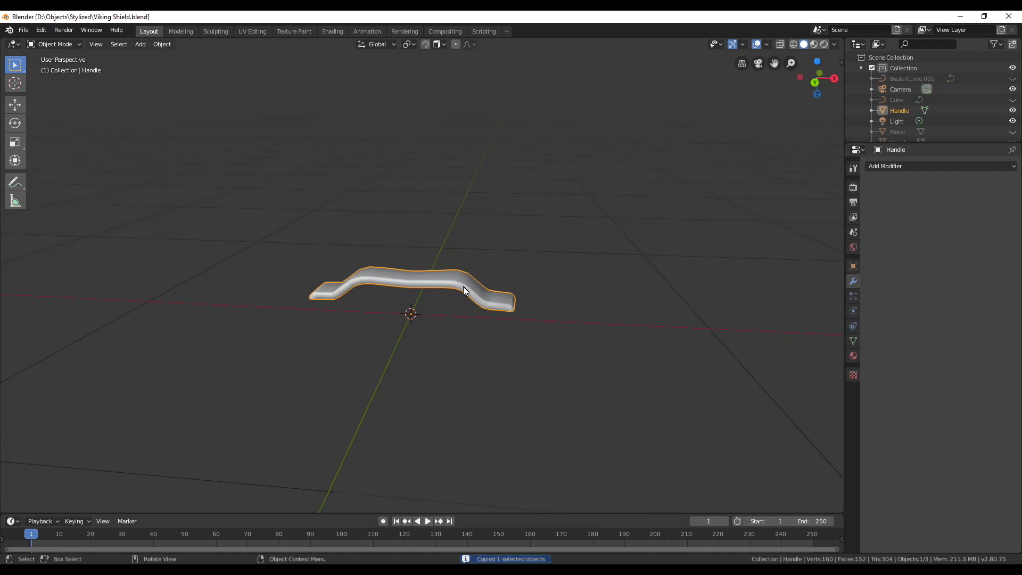
- Switch to the shield file's Blender window and paste the Handle object into its scene
key(n)
click(460, 288)
key(ctrl+c)
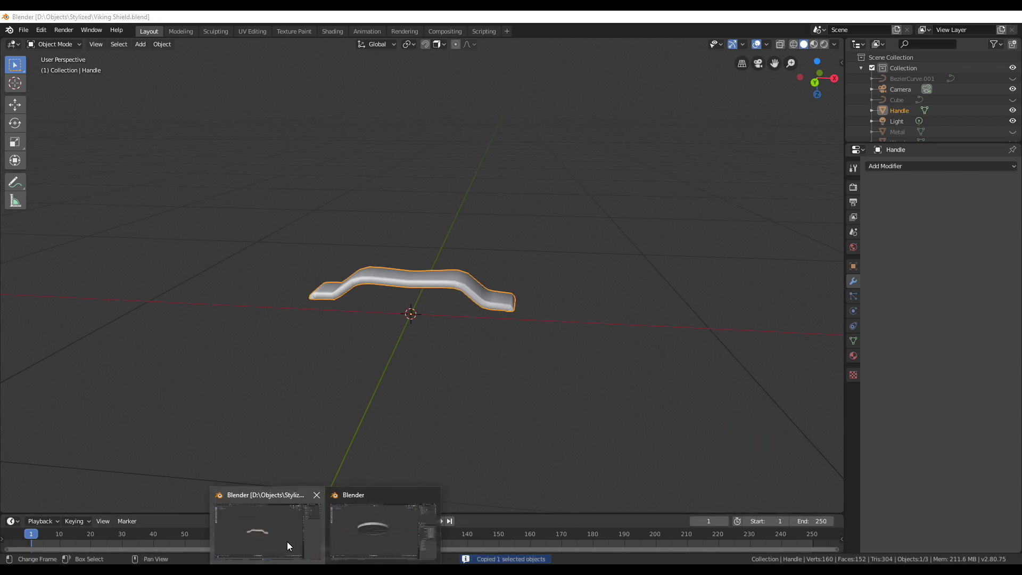
middle_click(435, 339)
key(ctrl+v)
- Zoom in on the pasted handle sitting over the shield's centre boss
middle_click(443, 405)
scroll(up, 3)
middle_click(475, 345)
scroll(up, 3)
scroll(up, 3)
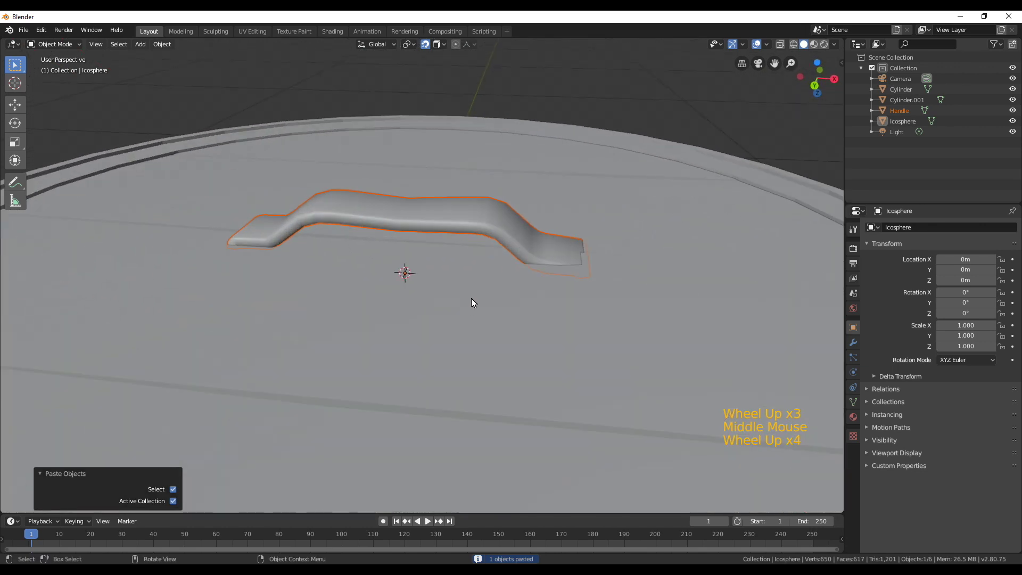
- Tilt the handle slightly around Y and lower it about 0.01 m onto the shield back
middle_click(503, 311)
key(g)
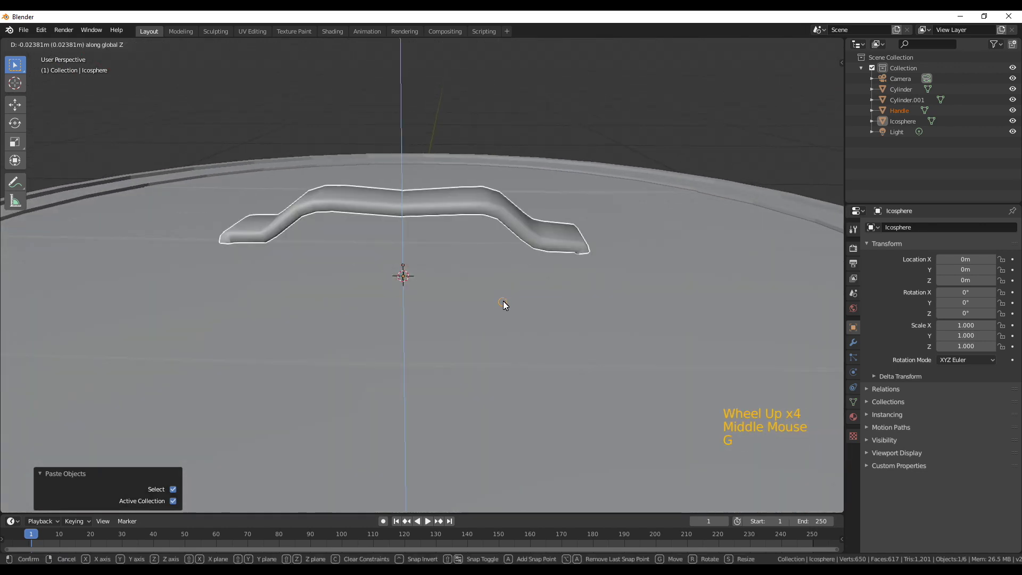
right_click(507, 300)
click(427, 48)
key(r)
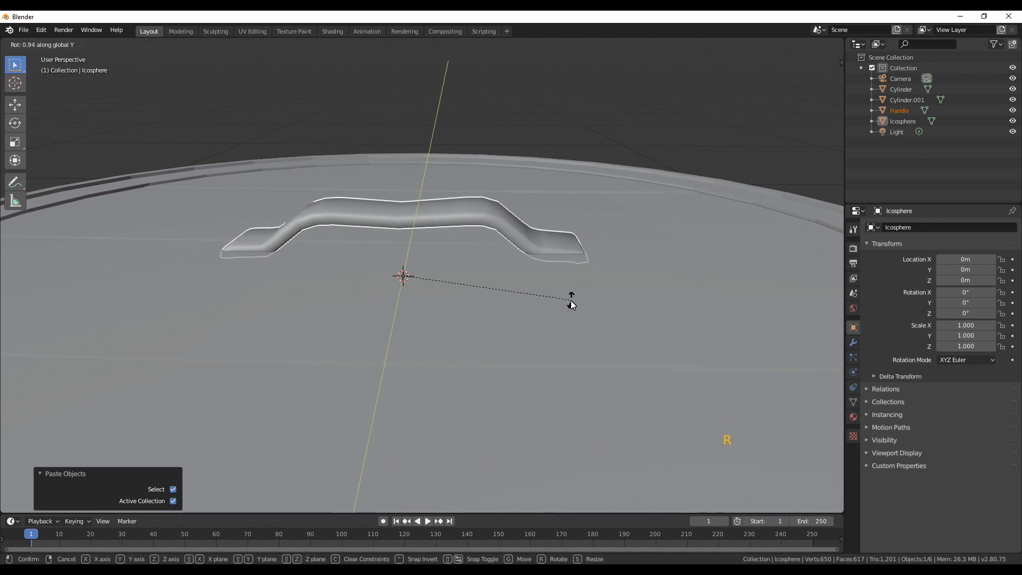
key(g)
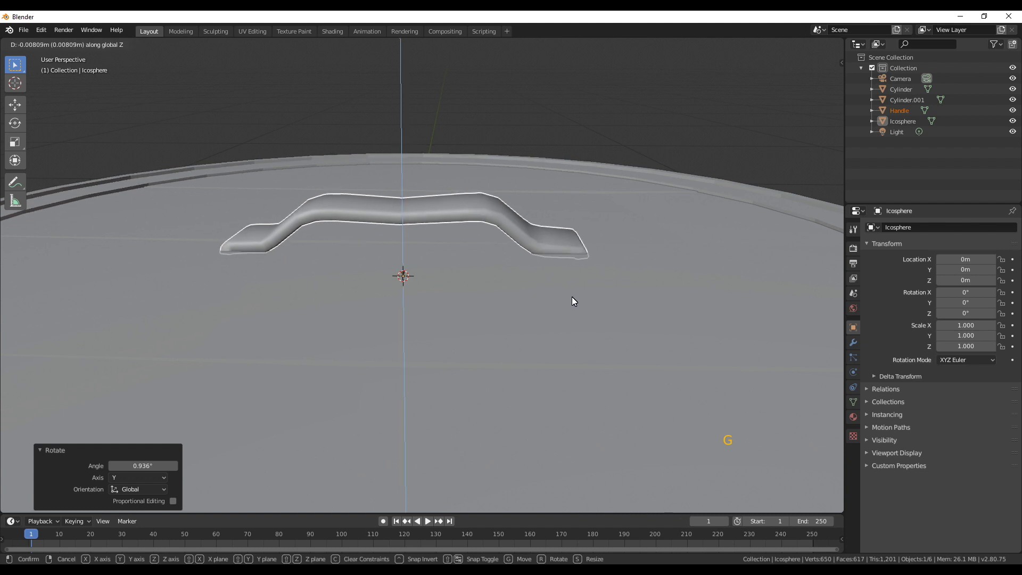
scroll(down, 3)
middle_click(471, 253)
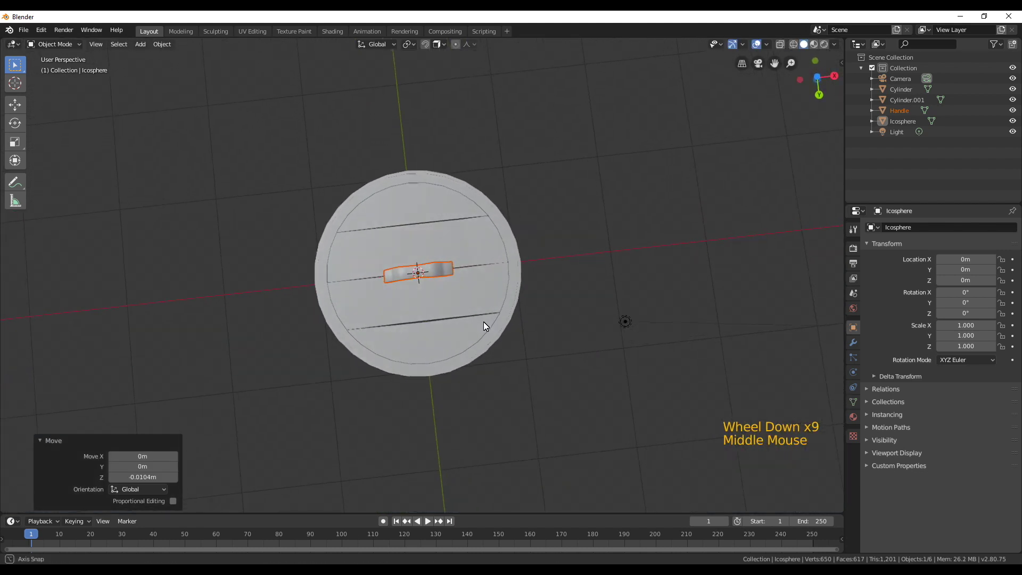
- Select one rim rivet in the metal mesh with L and duplicate it
middle_click(463, 229)
scroll(up, 3)
click(616, 263)
key(Tab)
key(l)
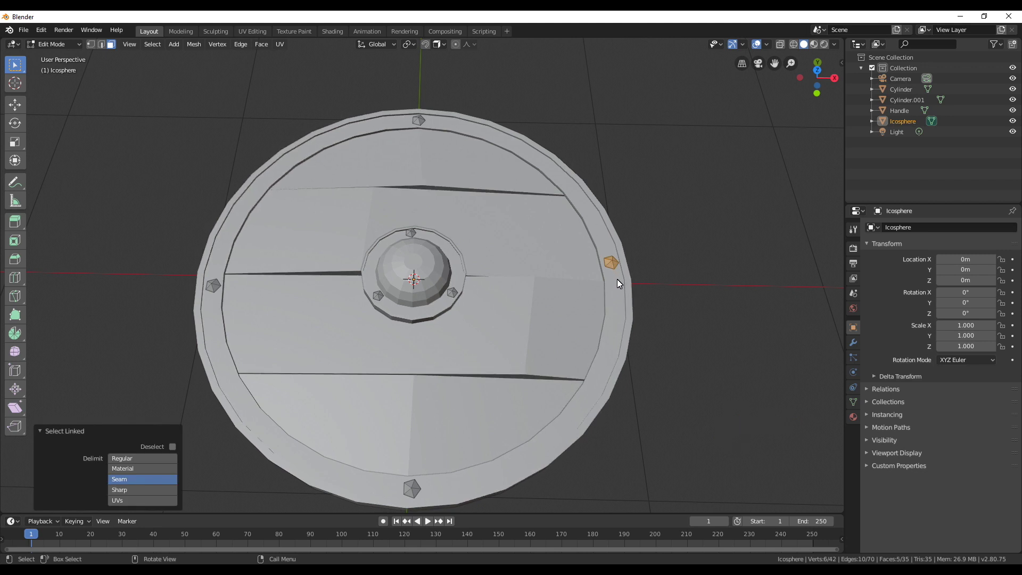
key(shift+d)
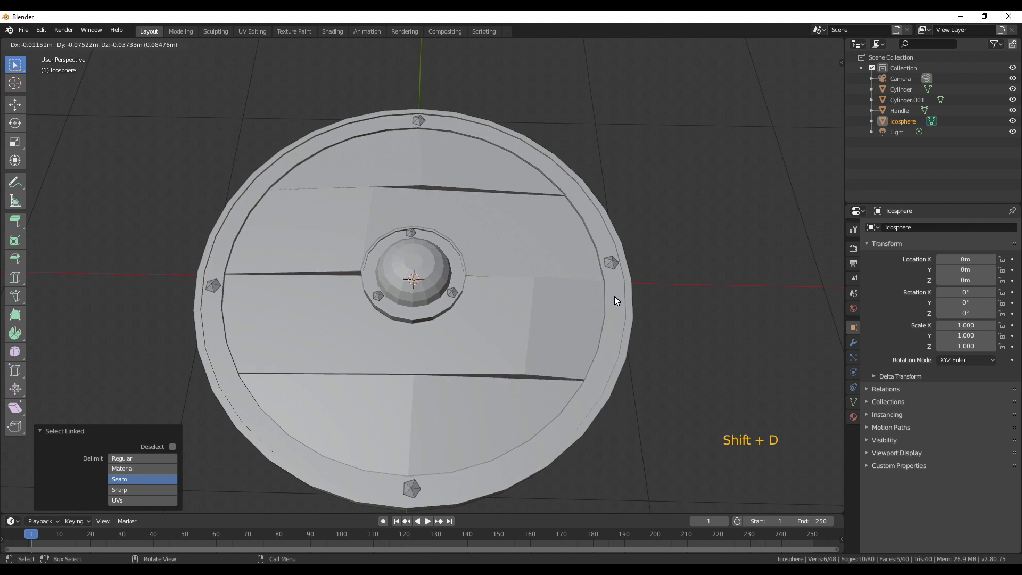
- Flip the rivet copy 180° on Y and move it onto one end of the handle
middle_click(579, 335)
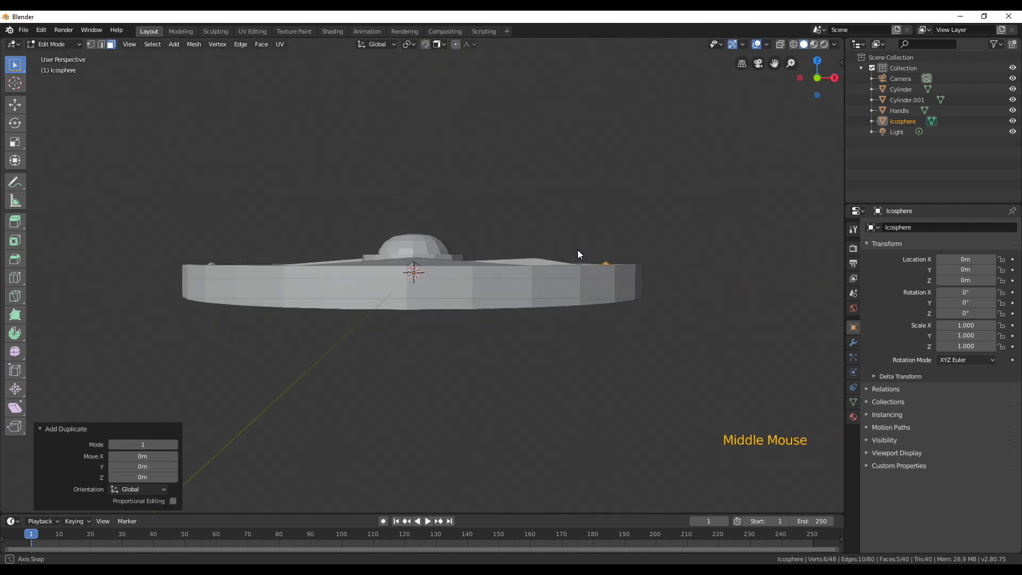
key(r)
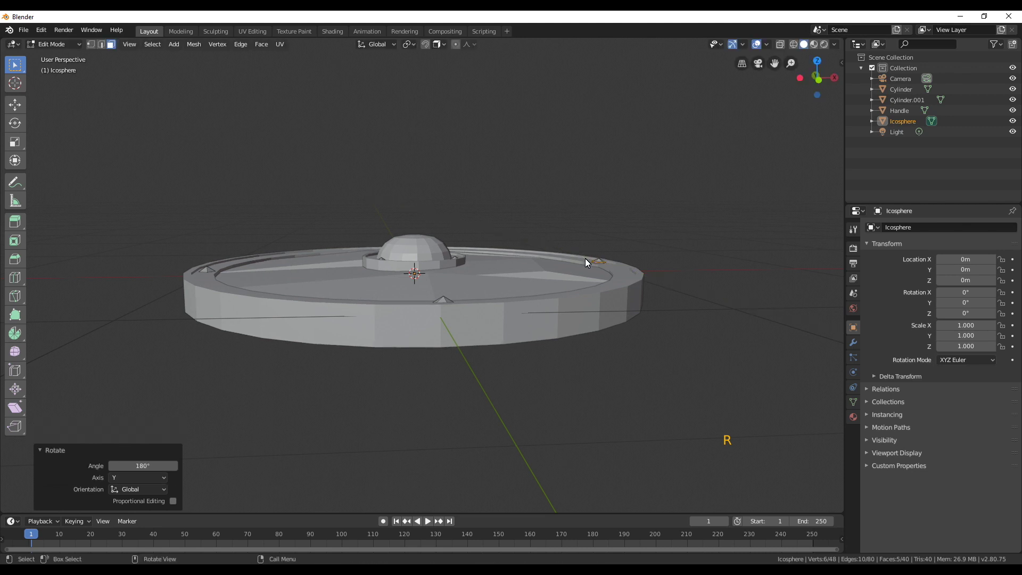
key(KP_1)
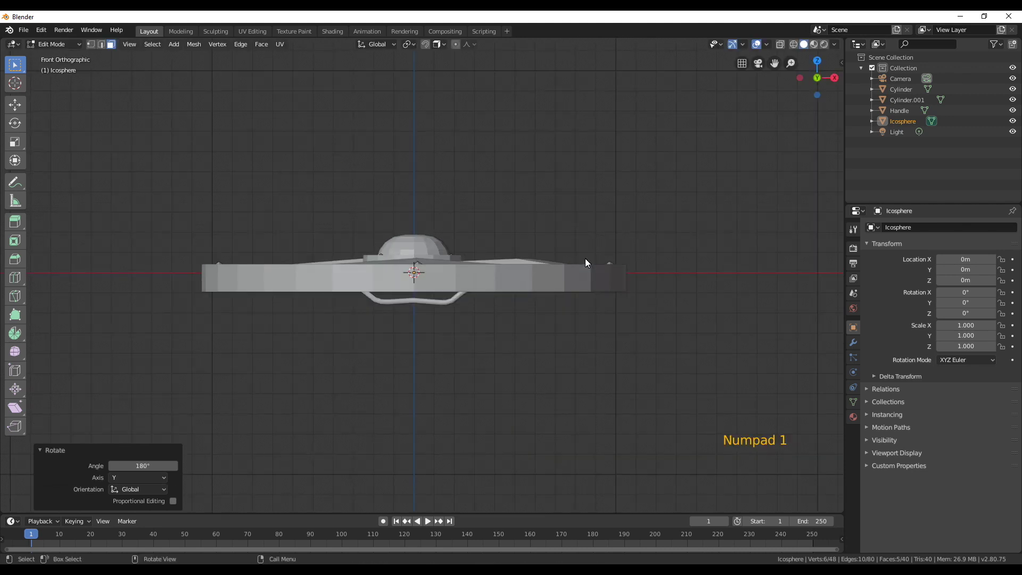
key(g)
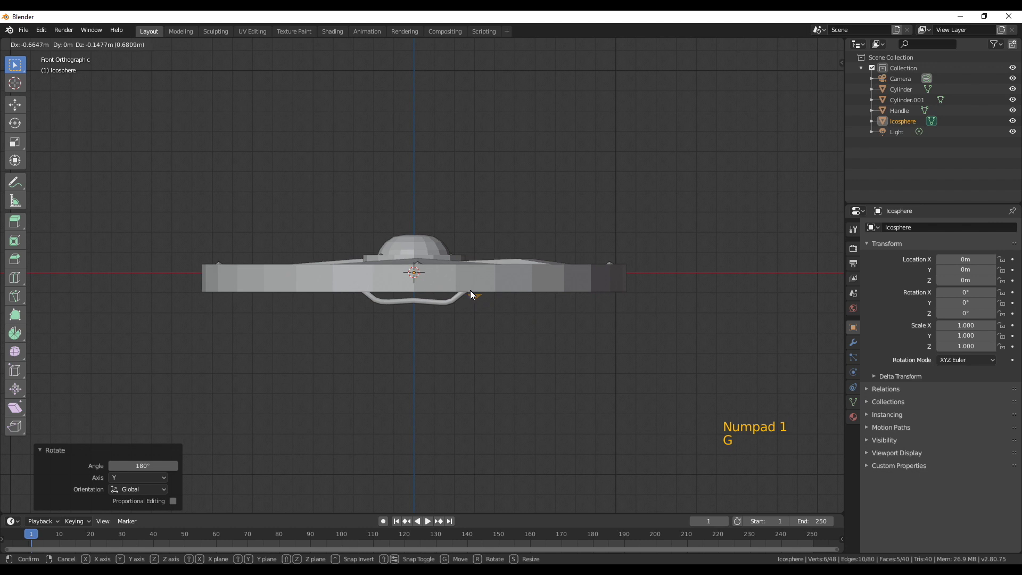
middle_click(527, 348)
key(ctrl+KP_7)
key(g)
click(429, 46)
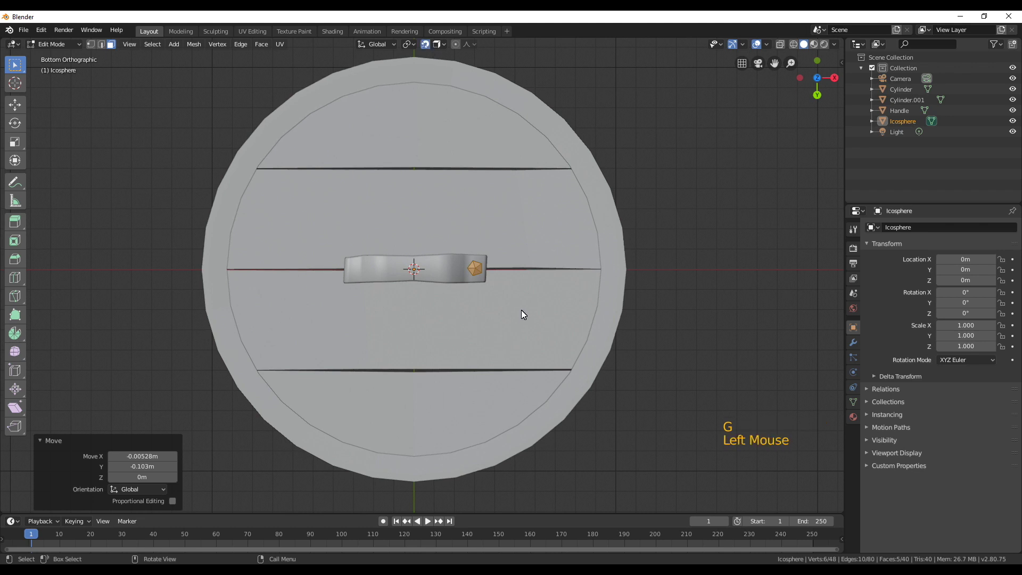
key(g)
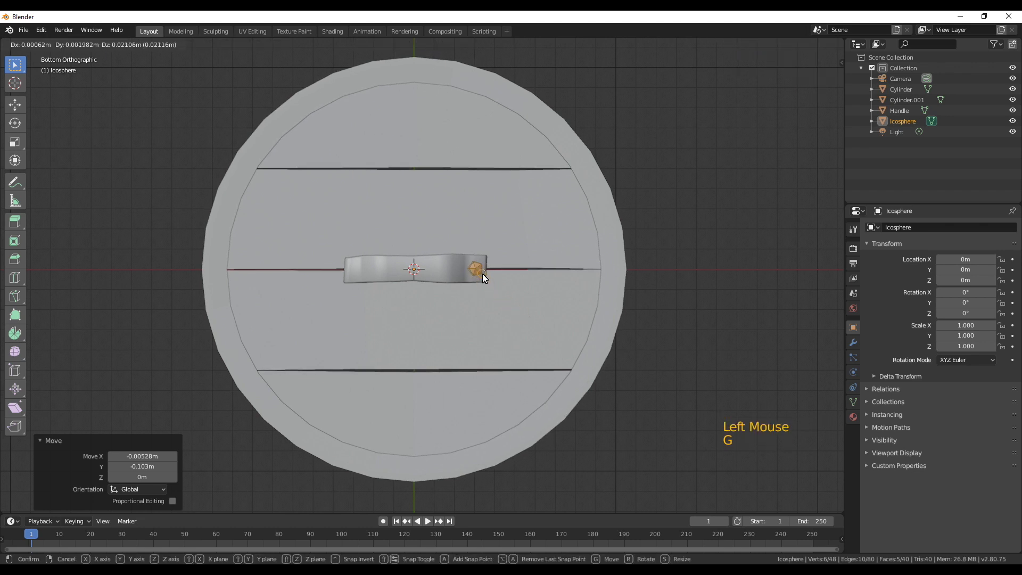
- Duplicate the rivet to the handle's other end and scale both rivet caps down
key(shift+d)
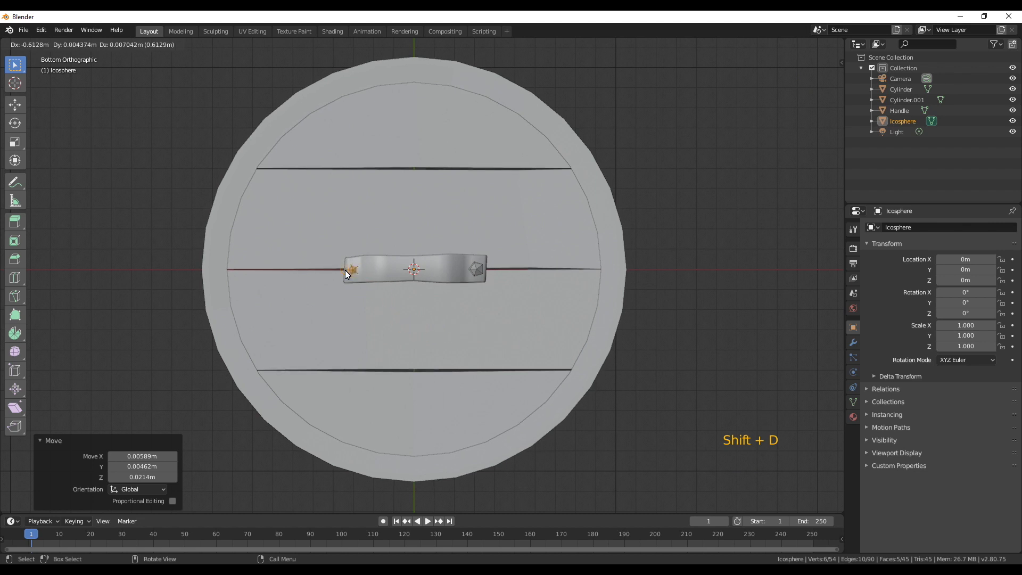
key(s)
key(s)
key(g)
key(alt+a)
key(l)
key(s)
middle_click(498, 378)
scroll(up, 3)
middle_click(390, 293)
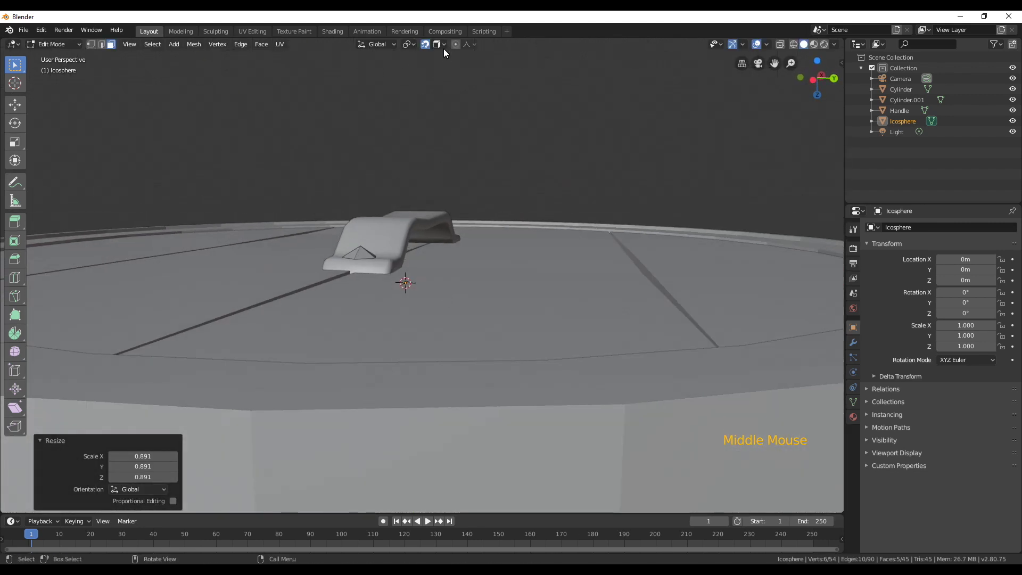
click(424, 47)
scroll(down, 3)
middle_click(546, 346)
middle_click(488, 289)
- Leave Edit Mode and turn on Cavity in the viewport shading options
key(Tab)
scroll(down, 3)
middle_click(459, 229)
click(618, 304)
middle_click(616, 328)
click(762, 46)
click(834, 45)
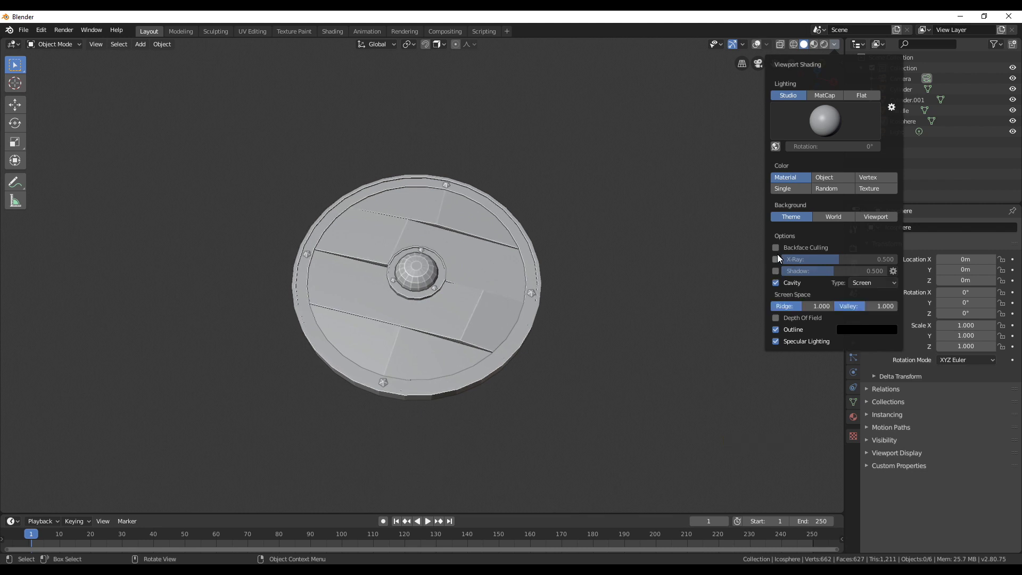
- Rename the shield's two objects Metal and Wood in the Outliner
scroll(up, 3)
middle_click(639, 276)
scroll(down, 3)
middle_click(631, 293)
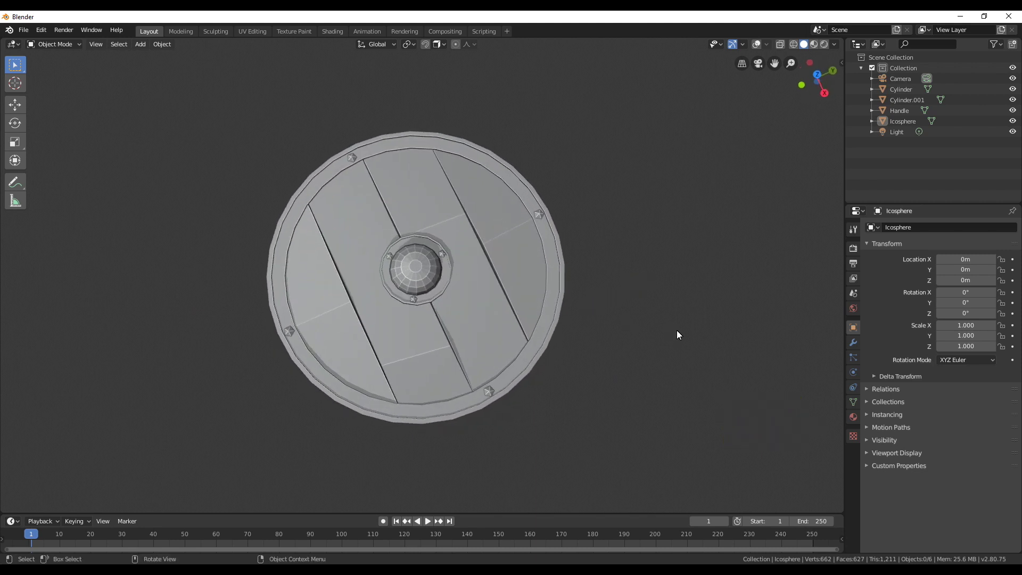
click(900, 126)
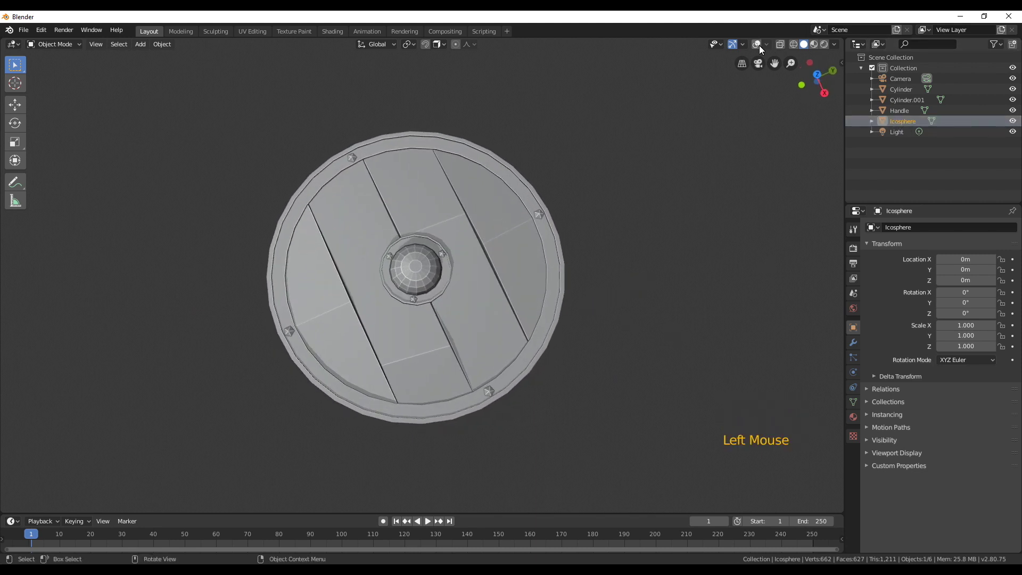
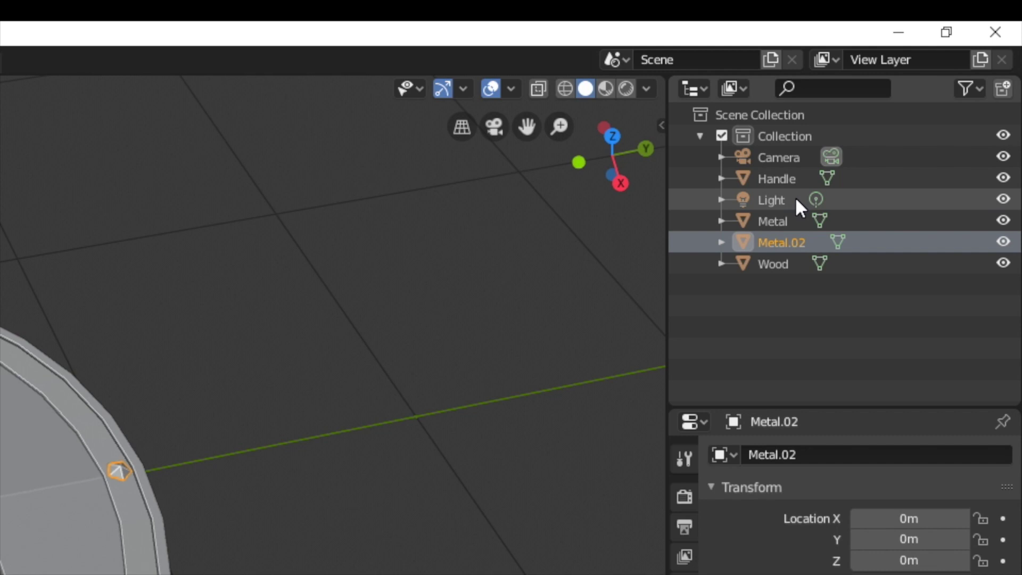
- Edit the Wood mesh, select one plank with L and separate it by Selection
click(498, 295)
middle_click(502, 353)
key(Tab)
scroll(up, 3)
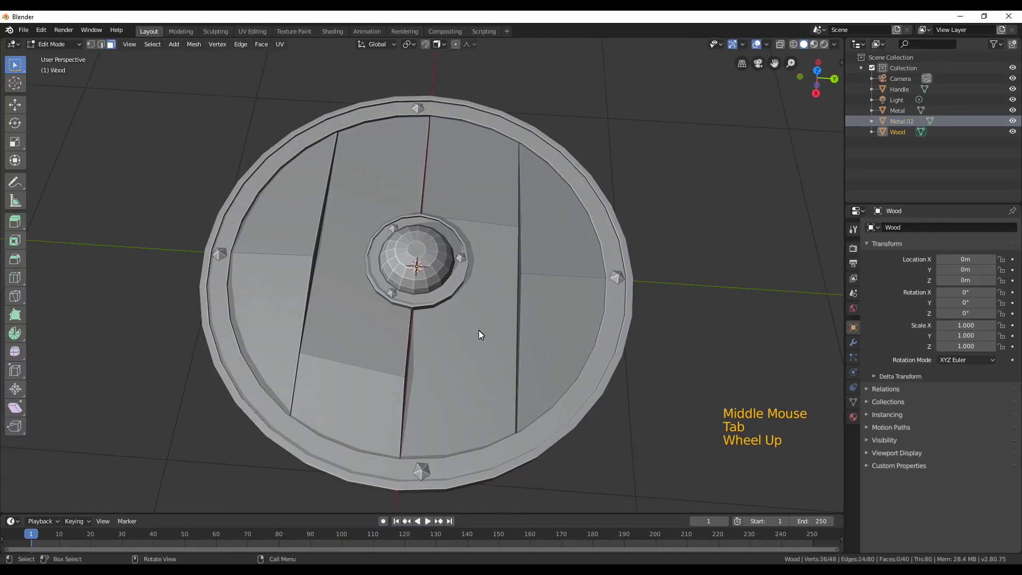
key(l)
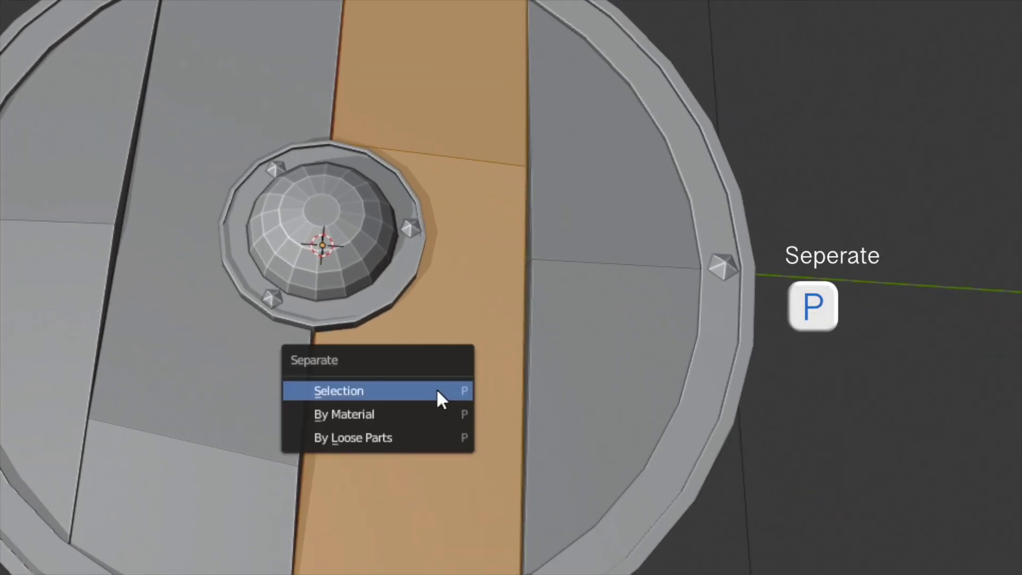
key(p)
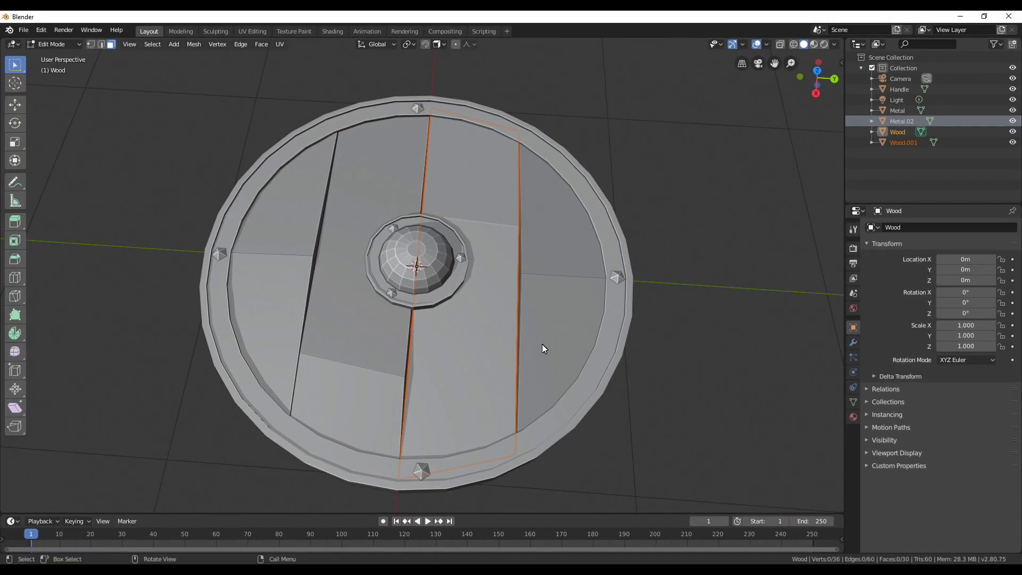
- Separate the remaining planks into their own objects and leave Edit Mode
key(l)
key(p)
key(l)
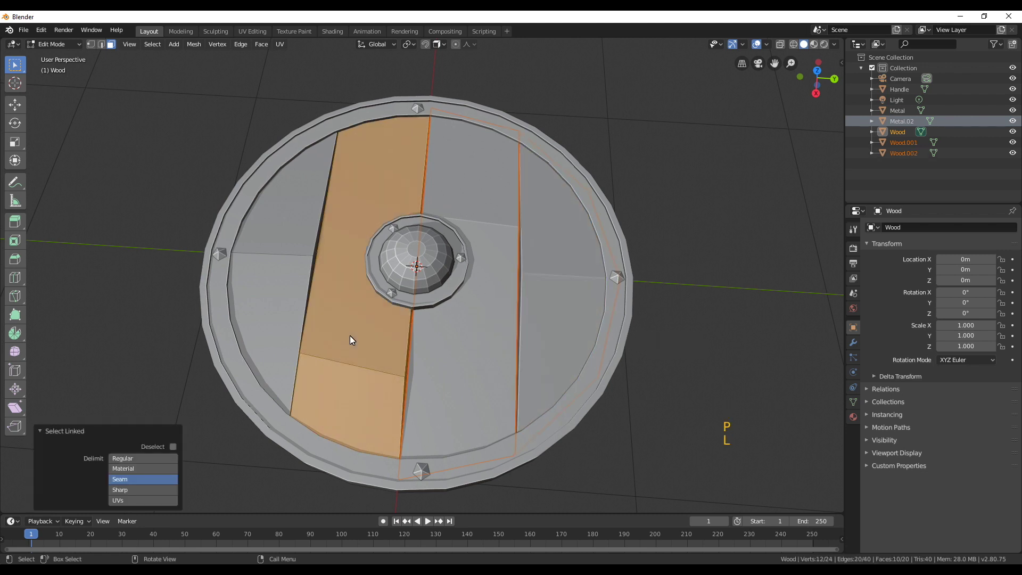
key(p)
key(alt+a)
key(Tab)
click(698, 393)
- Go through the new Wood–Wood.003 and Metal/Metal.001 entries in the Outliner
double_click(907, 123)
click(908, 107)
click(908, 123)
click(908, 131)
click(905, 144)
click(903, 157)
click(903, 172)
click(900, 95)
- Inspect the shield and select the separated plank objects
middle_click(589, 331)
middle_click(509, 196)
scroll(down, 3)
click(676, 375)
middle_click(667, 369)
click(918, 137)
middle_click(488, 364)
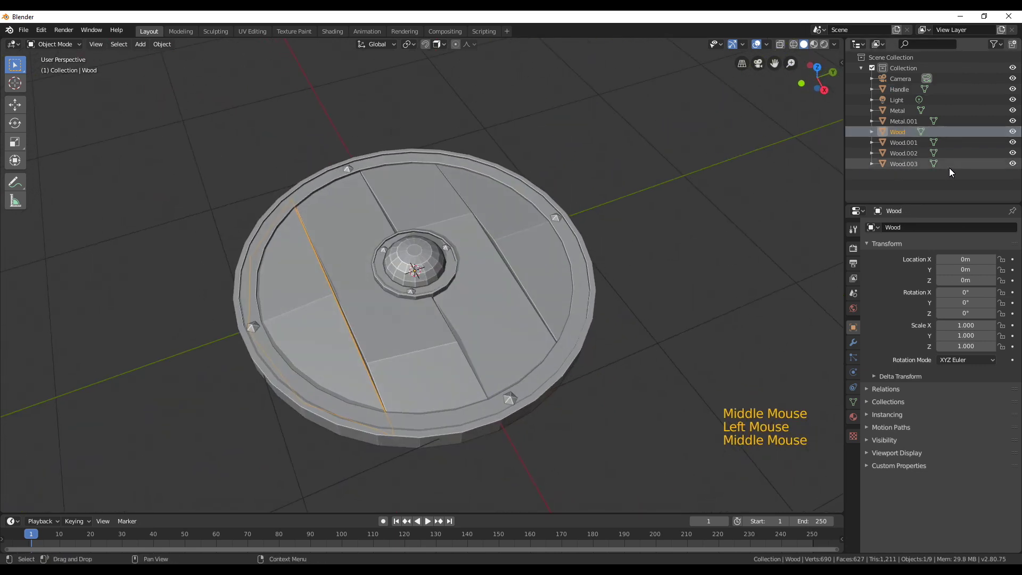
- Hide the handle and metal parts in the Outliner and edit the planks
click(1014, 124)
middle_click(527, 320)
click(1014, 94)
key(Tab)
middle_click(374, 400)
scroll(up, 3)
- Select the side faces of the first plank and delete them
click(440, 397)
click(344, 394)
click(199, 369)
middle_click(170, 382)
click(406, 448)
key(x)
middle_click(343, 423)
key(Tab)
- Edit Wood.002 and Wood.003, select their plank side faces and delete them
click(905, 147)
click(909, 156)
key(Tab)
click(345, 449)
double_click(246, 424)
middle_click(293, 383)
click(419, 391)
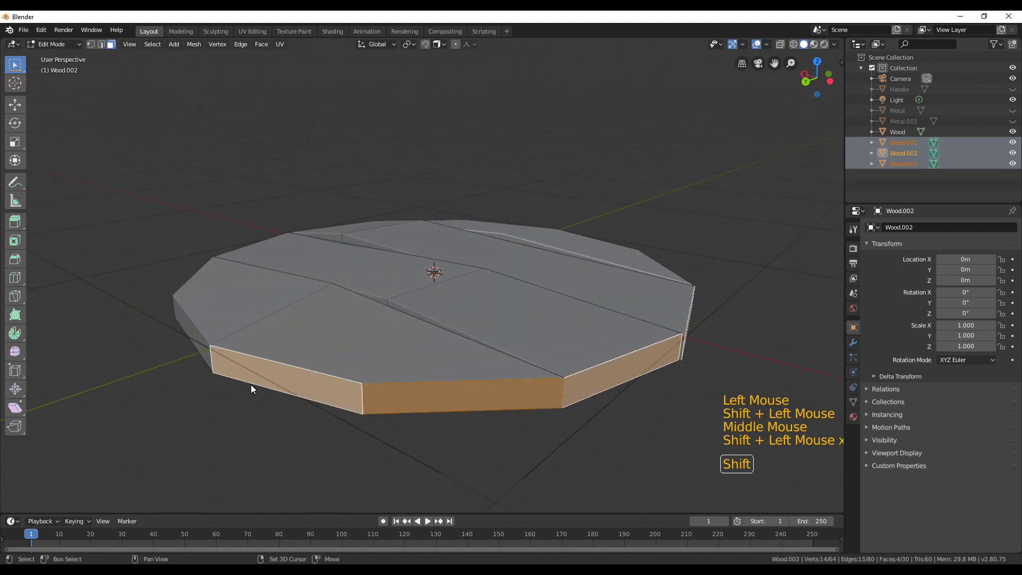
click(197, 369)
middle_click(225, 374)
click(310, 388)
click(383, 420)
middle_click(202, 402)
click(387, 397)
double_click(291, 385)
middle_click(289, 402)
key(x)
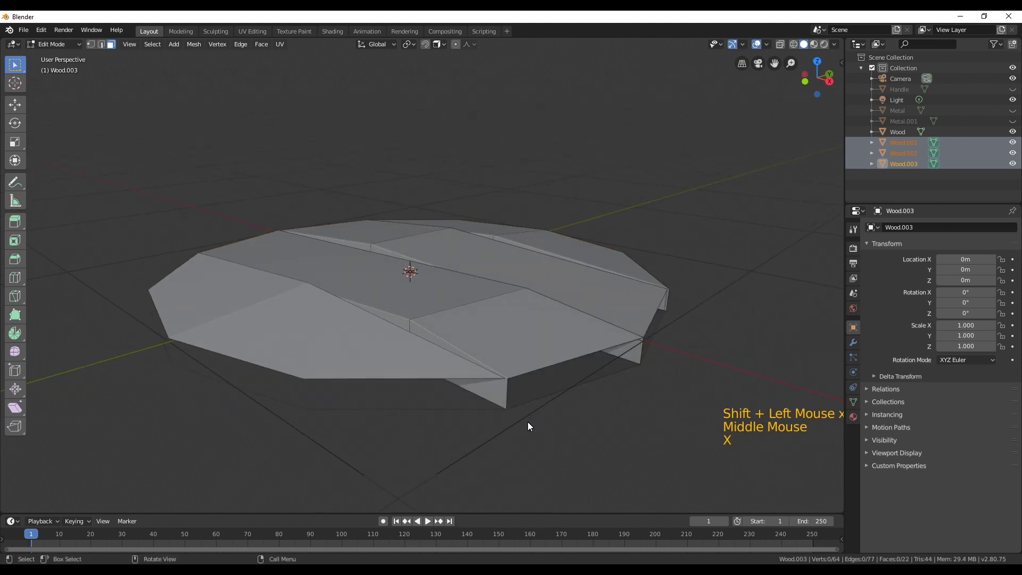
- Leave Edit Mode and unhide Handle, Metal and Metal.001 again
middle_click(443, 465)
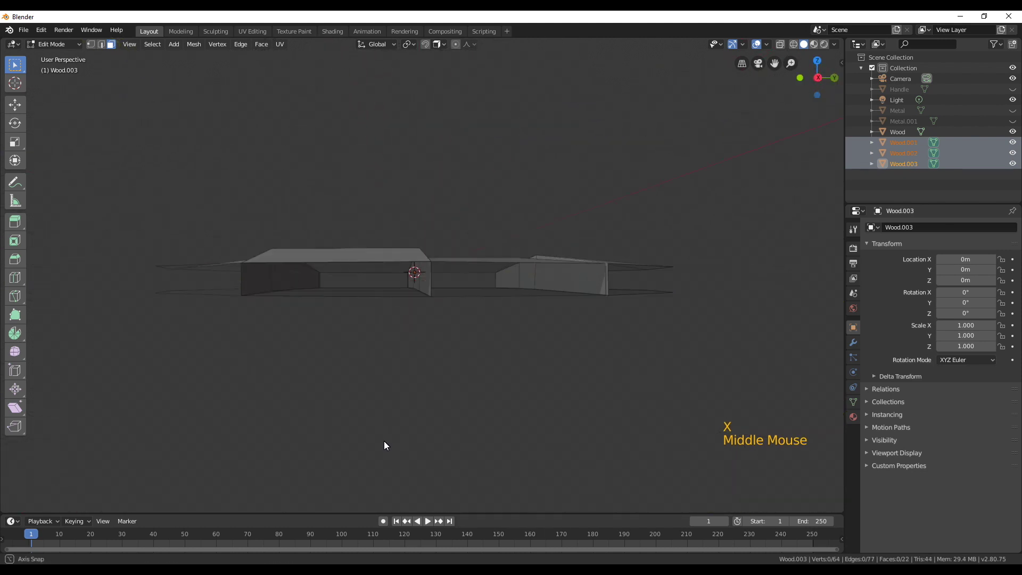
scroll(down, 3)
middle_click(669, 303)
key(Tab)
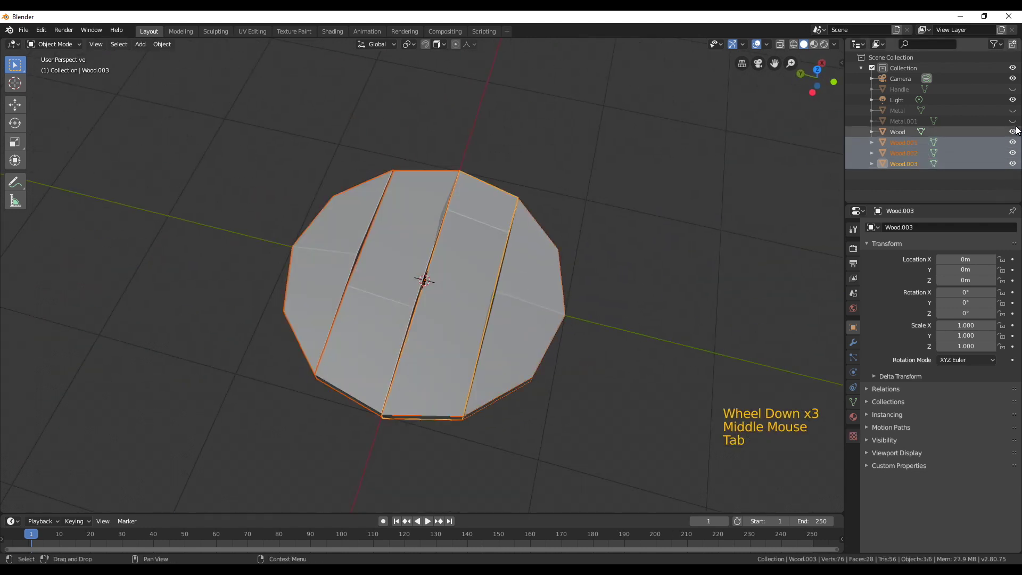
click(1014, 126)
click(1017, 113)
click(1015, 97)
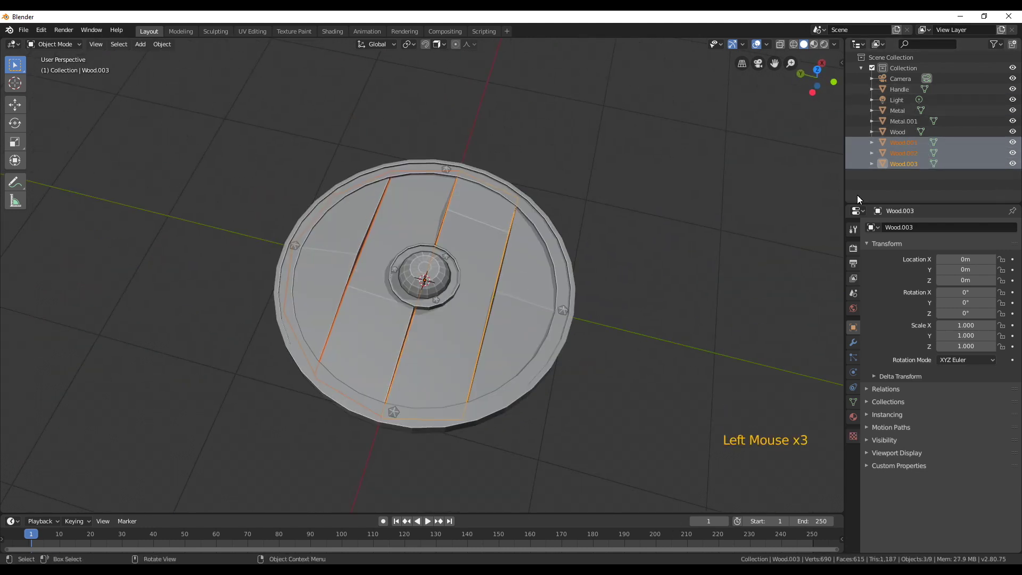
click(739, 50)
middle_click(602, 333)
key(alt+a)
click(736, 45)
click(758, 48)
middle_click(675, 350)
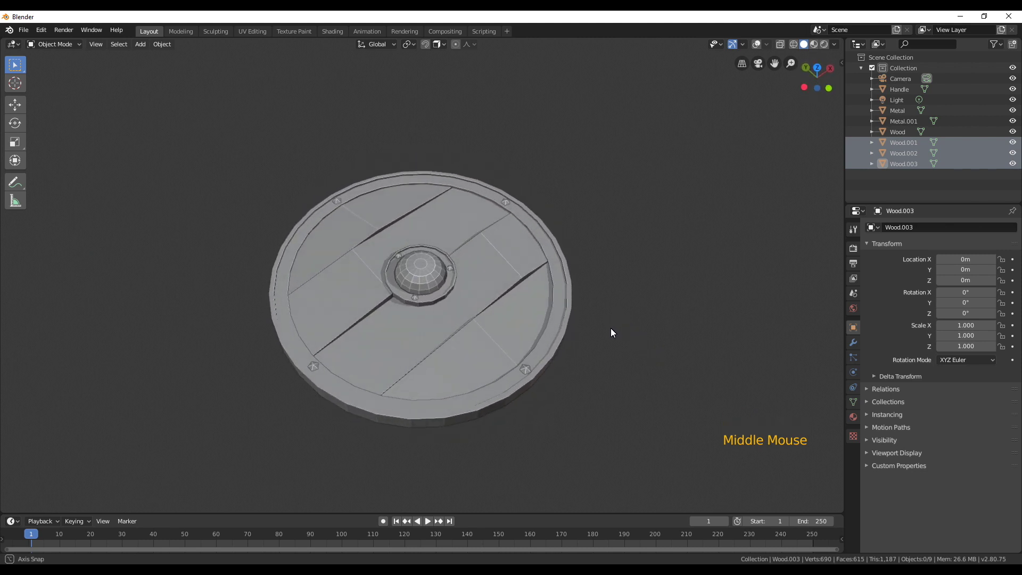
scroll(up, 3)
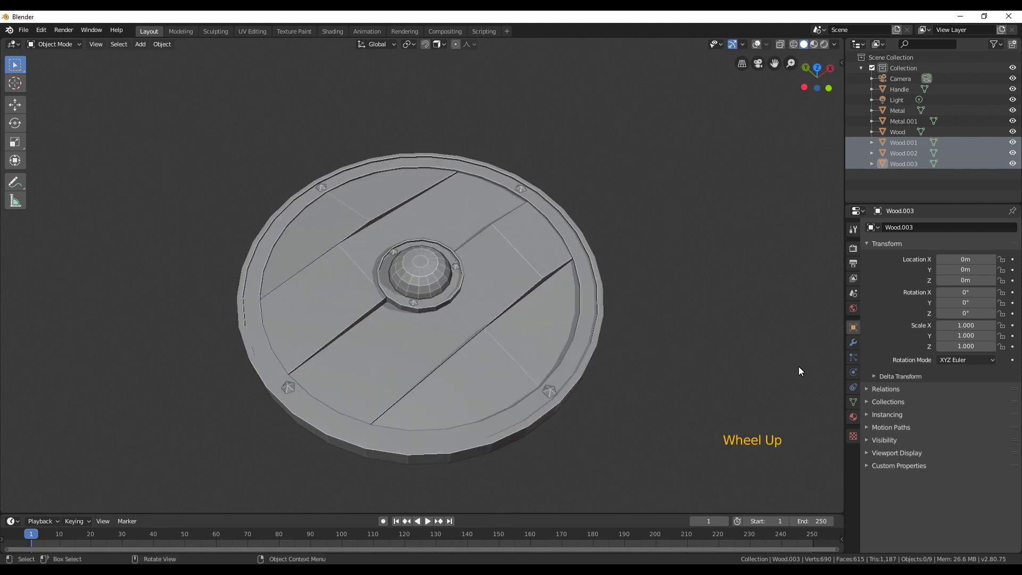